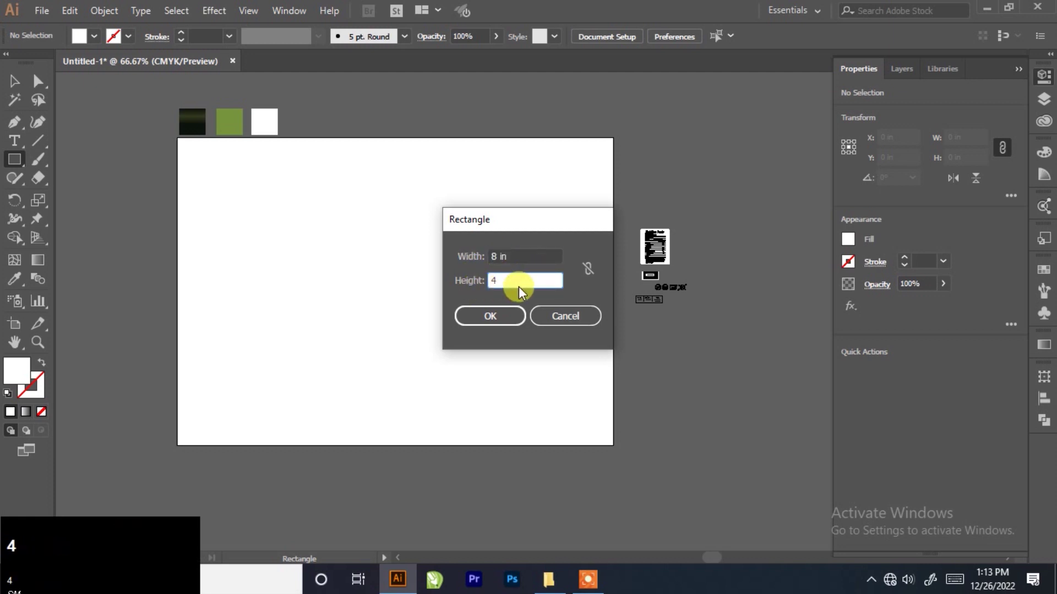
Create an 8 in × 4 in rectangle on the artboard via the Rectangle size dialog.
{"action": "left_click_drag", "start_coordinate": [512, 317], "coordinate": [418, 242]}
{"action": "scroll", "scroll_direction": "up", "scroll_amount": 3}
{"action": "scroll", "scroll_direction": "down", "scroll_amount": 3}
{"action": "left_click", "coordinate": [436, 170]}
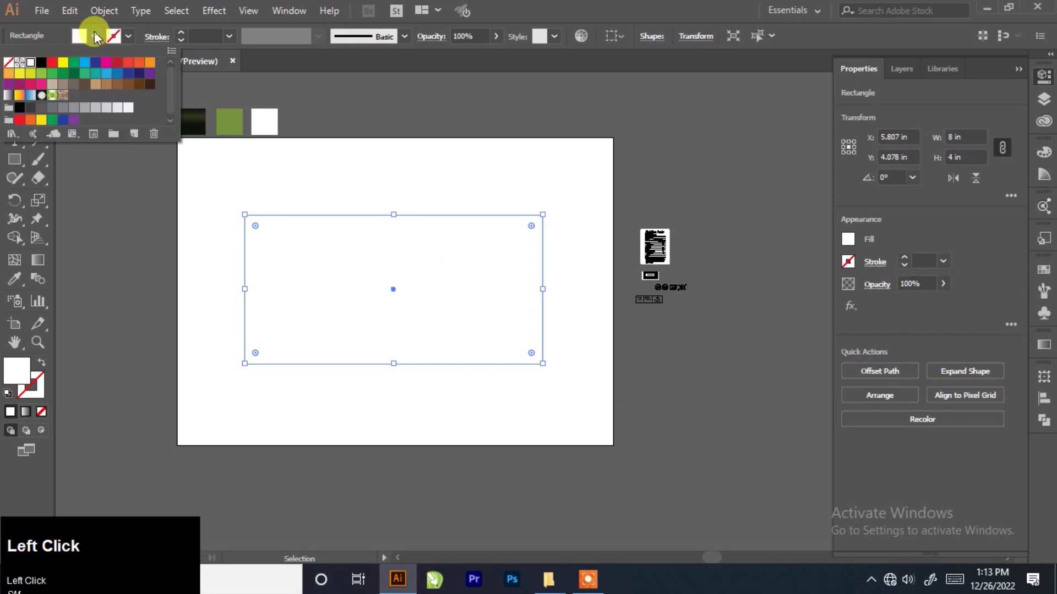
Fill the new rectangle with the dark green swatch, no stroke.
{"action": "scroll", "scroll_direction": "up", "scroll_amount": 3}
{"action": "left_click", "coordinate": [420, 183]}
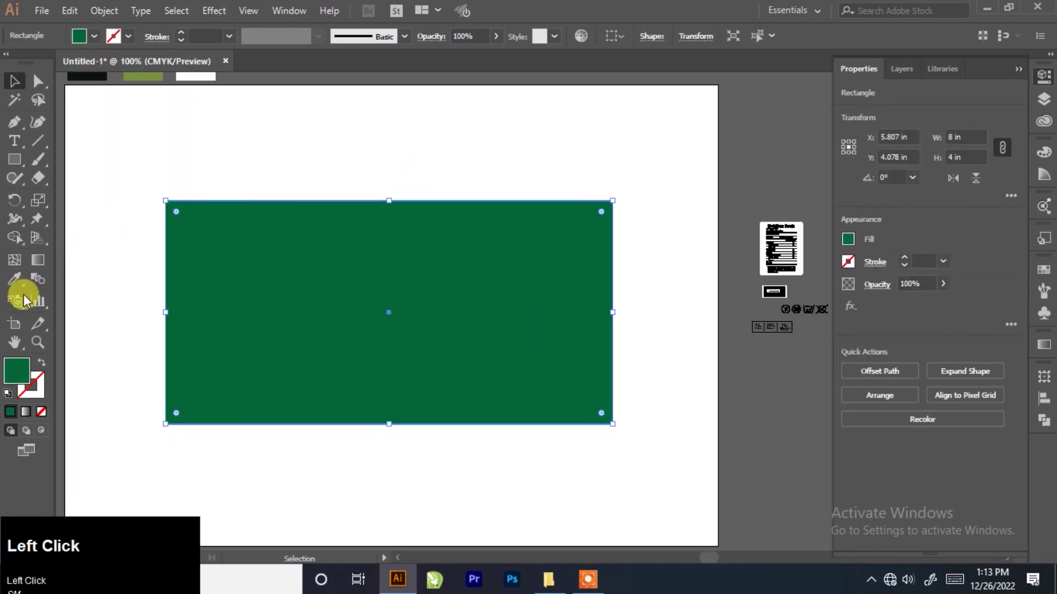
{"action": "scroll", "scroll_direction": "down", "scroll_amount": 3}
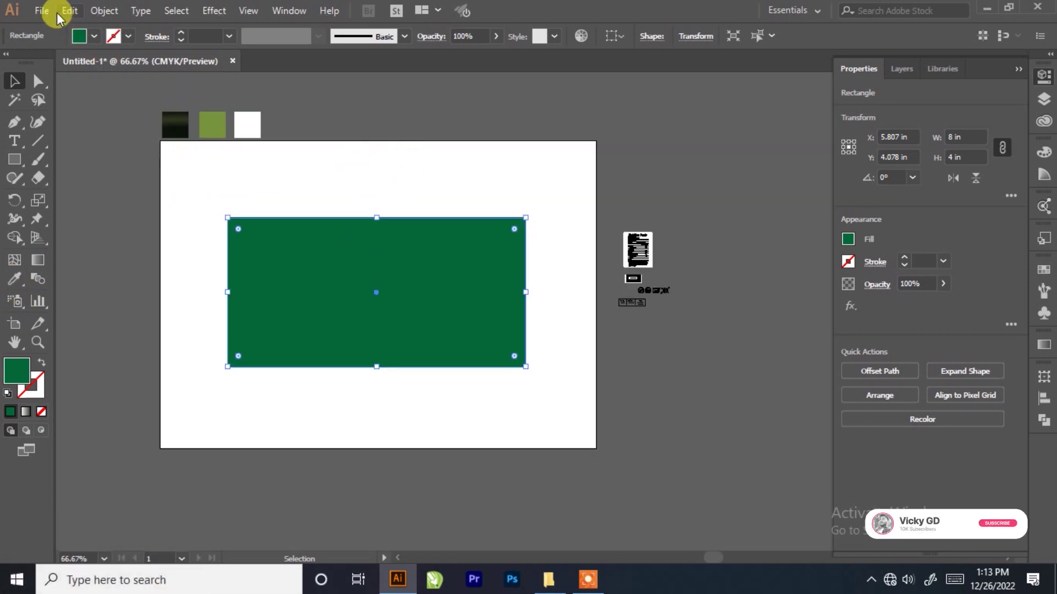
Paste a copy in front, fill it yellow-green and shorten it to 8 × 2.11 in over the top half.
{"action": "left_click", "coordinate": [71, 17]}
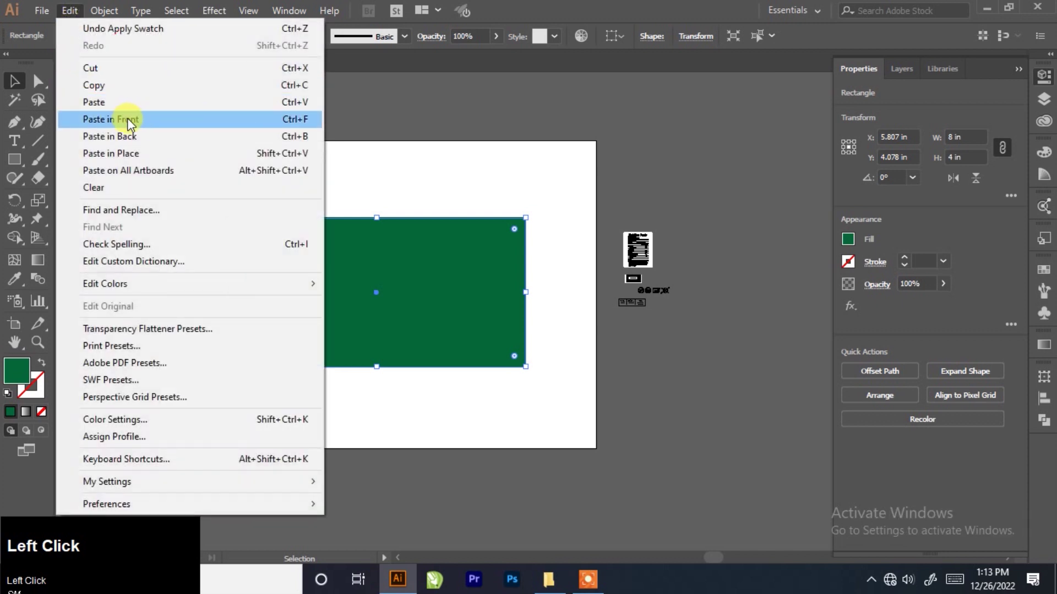
{"action": "left_click", "coordinate": [131, 122]}
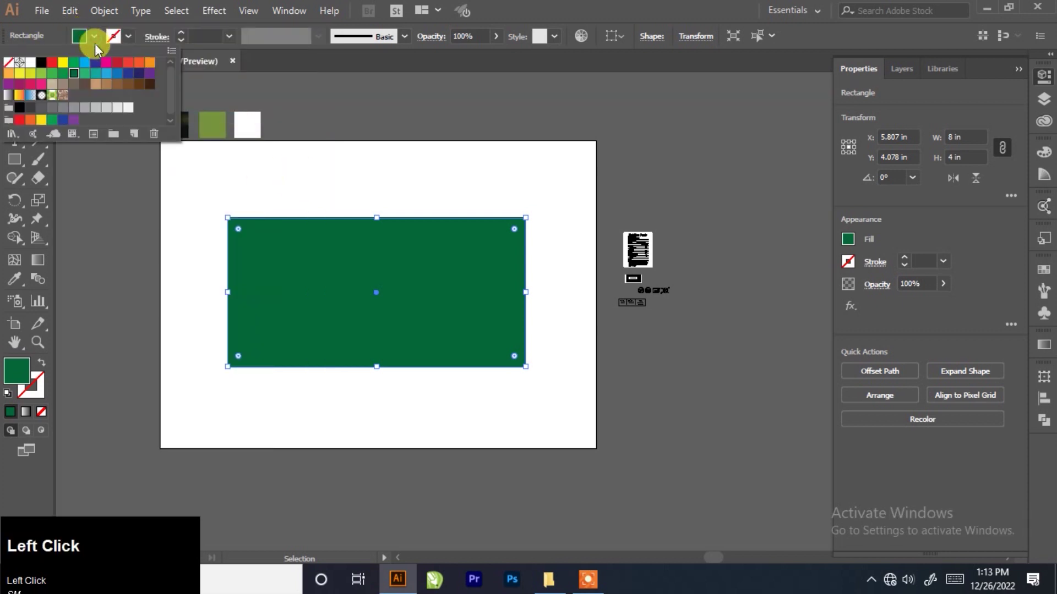
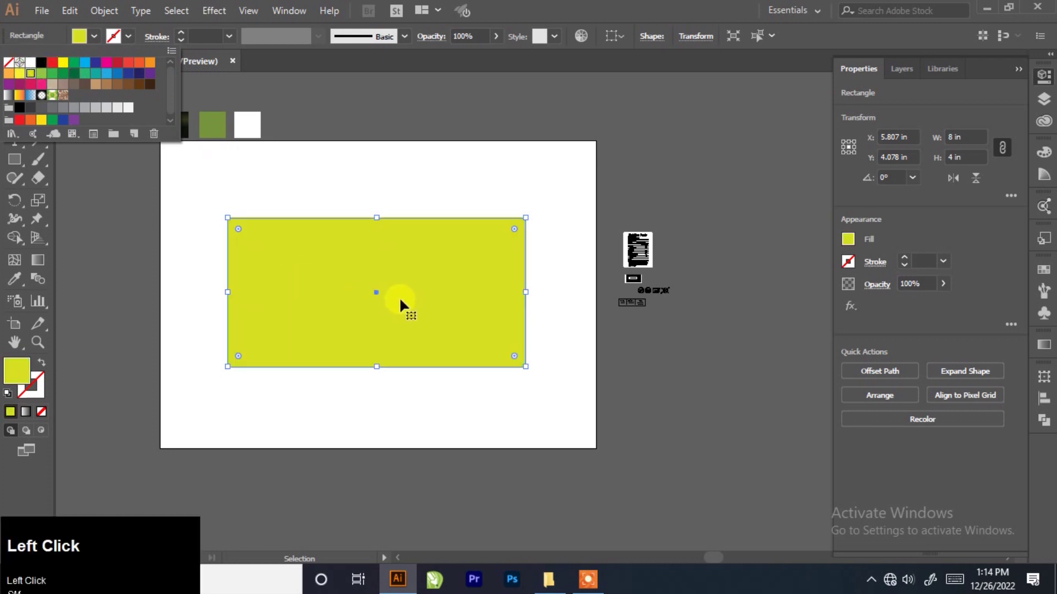
{"action": "scroll", "scroll_direction": "up", "scroll_amount": 3}
{"action": "left_click", "coordinate": [382, 226]}
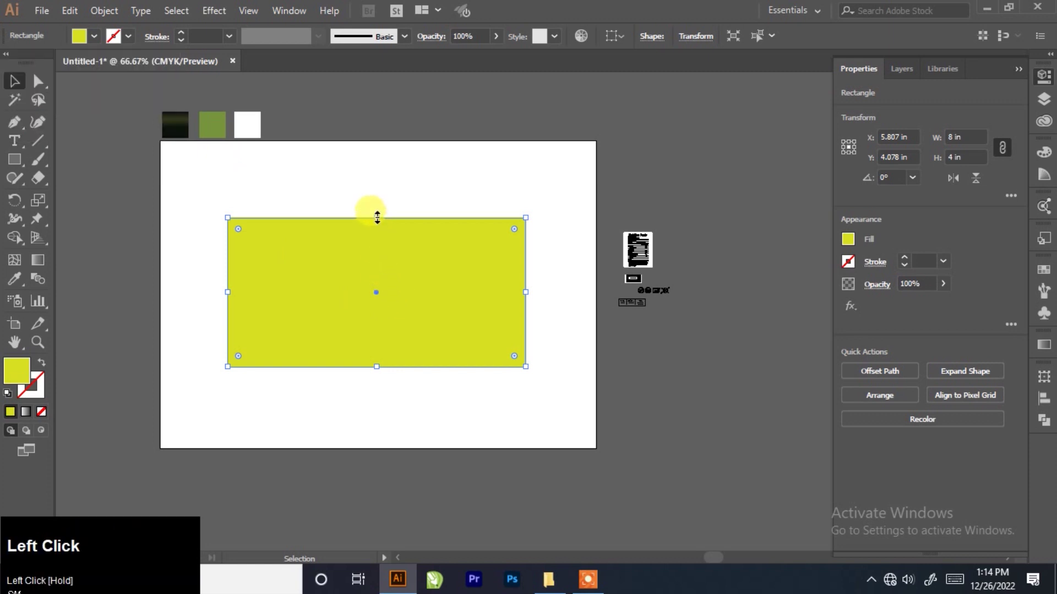
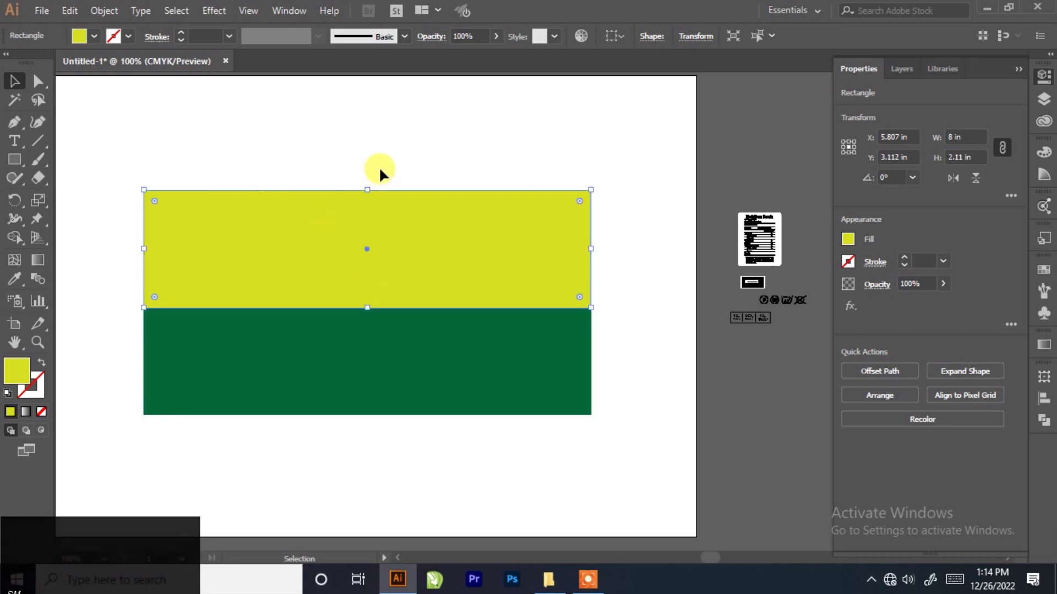
{"action": "scroll", "scroll_direction": "down", "scroll_amount": 3}
{"action": "scroll", "scroll_direction": "up", "scroll_amount": 3}
Recolour the lower band olive green using the olive swatch.
{"action": "left_click", "coordinate": [434, 157]}
{"action": "scroll", "scroll_direction": "up", "scroll_amount": 3}
{"action": "left_click", "coordinate": [381, 212]}
{"action": "scroll", "scroll_direction": "down", "scroll_amount": 3}
{"action": "scroll", "scroll_direction": "down", "scroll_amount": 3}
Copy the band in front and shrink it into a thin 8 × 0.12 in olive strip along the top edge.
{"action": "left_click", "coordinate": [49, 17]}
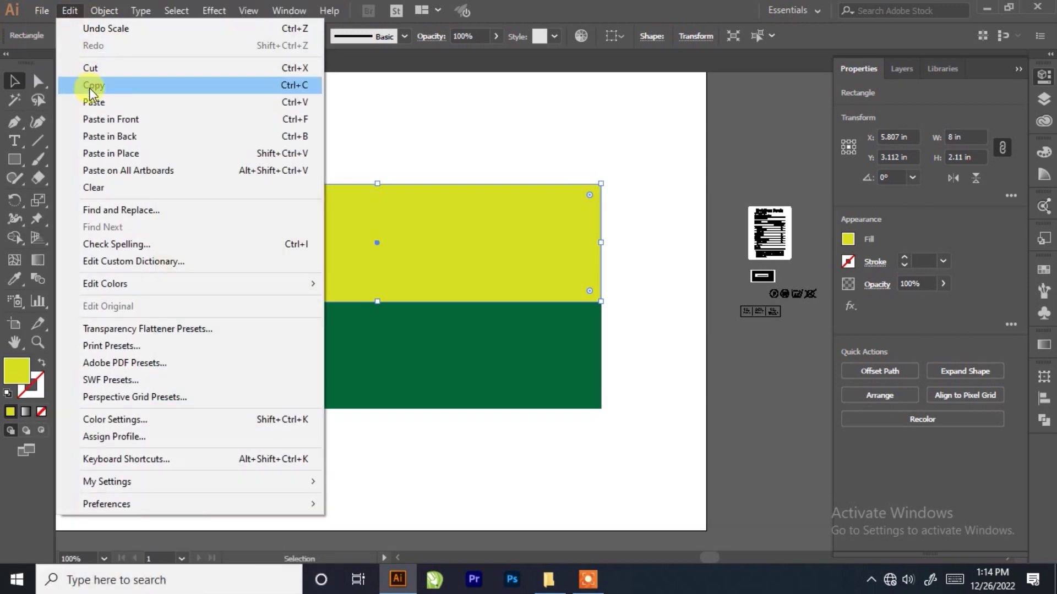
{"action": "left_click", "coordinate": [99, 87]}
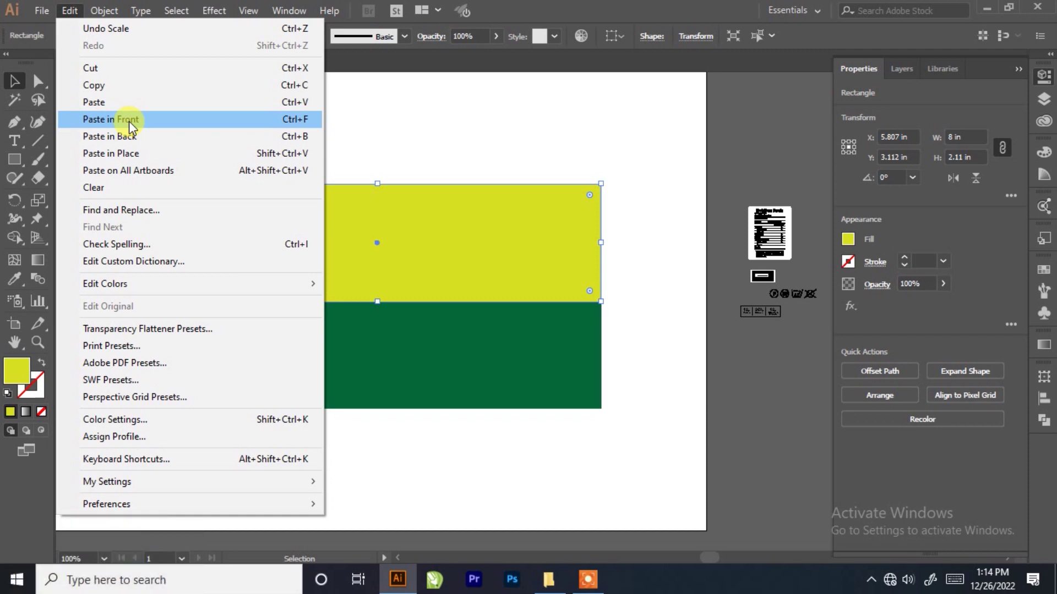
{"action": "left_click_drag", "start_coordinate": [132, 125], "coordinate": [408, 146]}
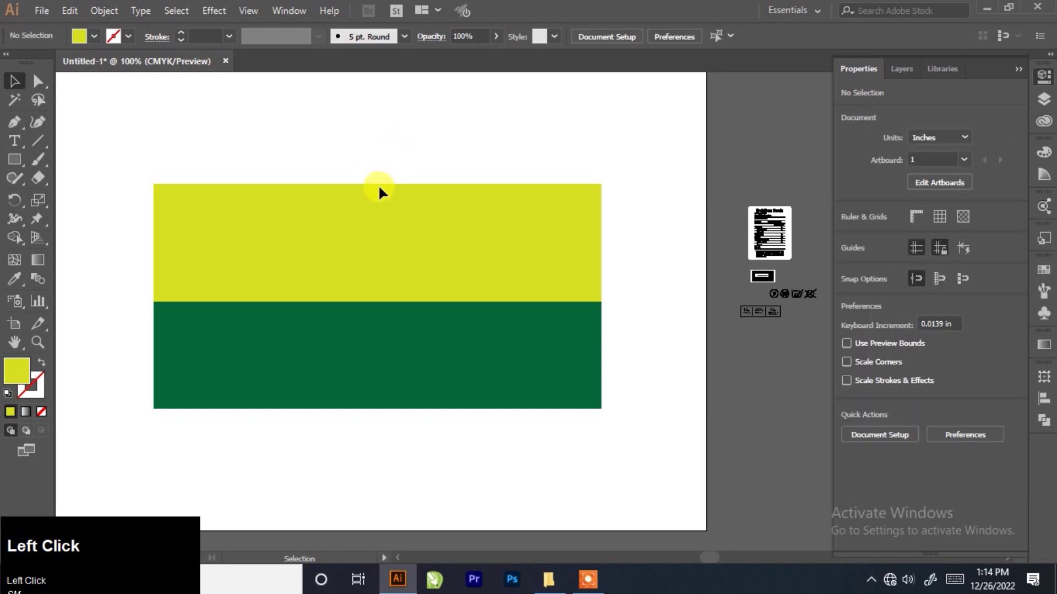
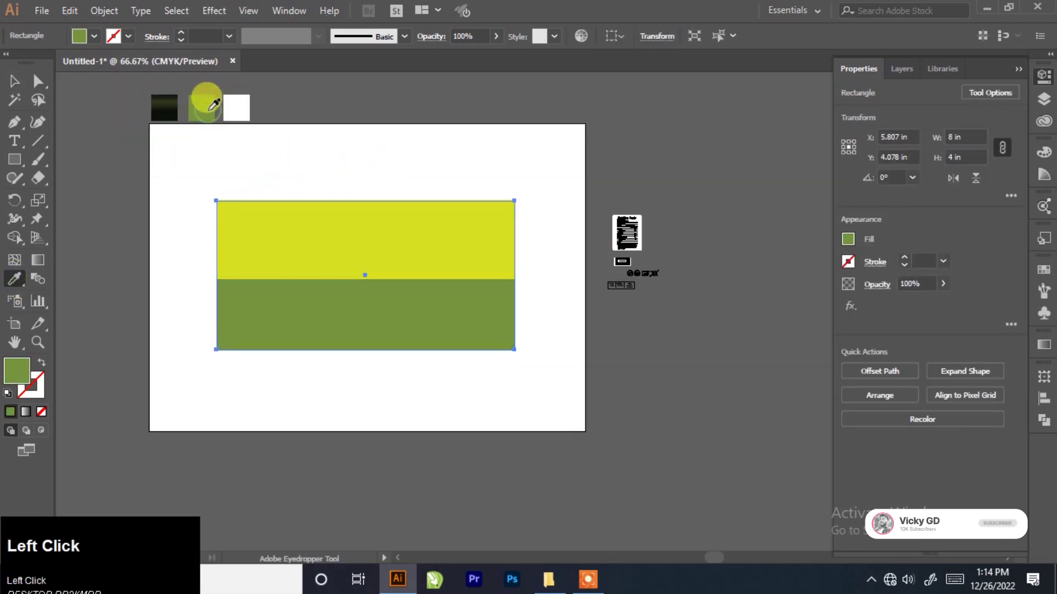
{"action": "scroll", "scroll_direction": "up", "scroll_amount": 3}
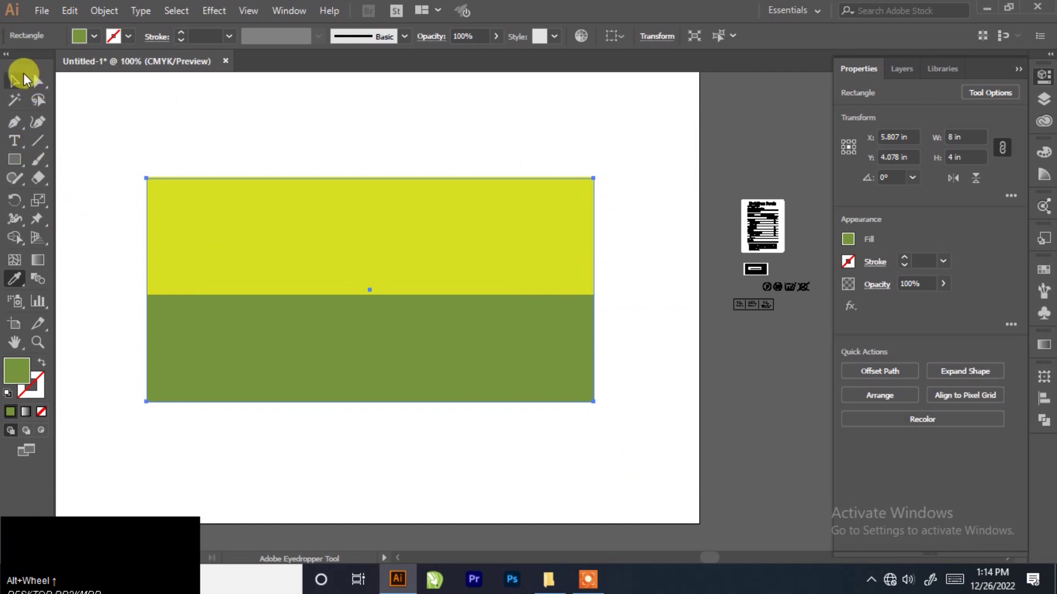
{"action": "left_click", "coordinate": [25, 92]}
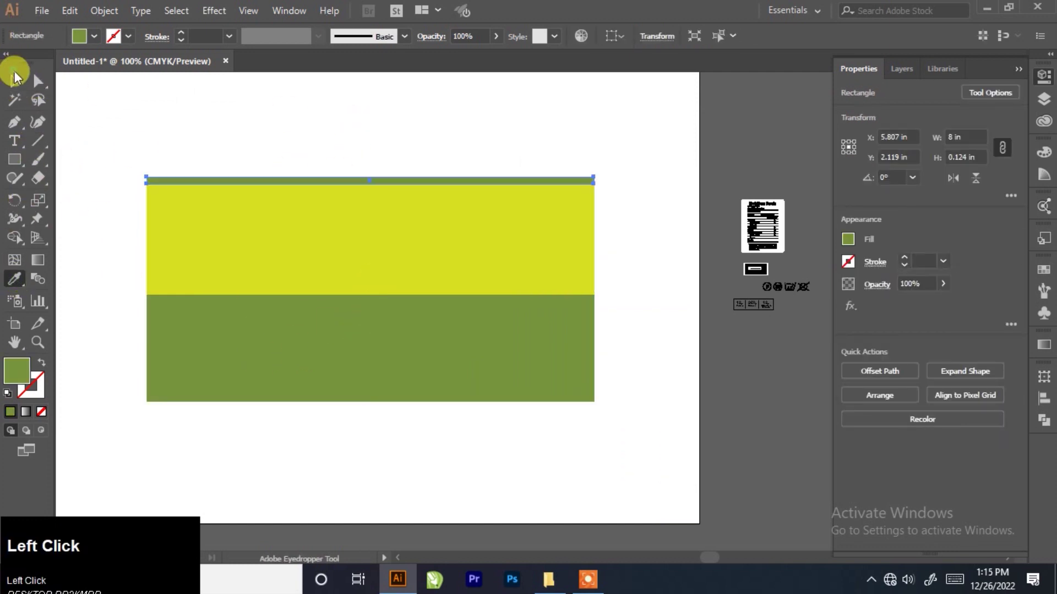
Replace the upper band's yellow fill with the dark green-to-black gradient swatch.
{"action": "scroll", "scroll_direction": "down", "scroll_amount": 3}
{"action": "left_click", "coordinate": [378, 164]}
{"action": "scroll", "scroll_direction": "up", "scroll_amount": 3}
{"action": "left_click", "coordinate": [403, 313]}
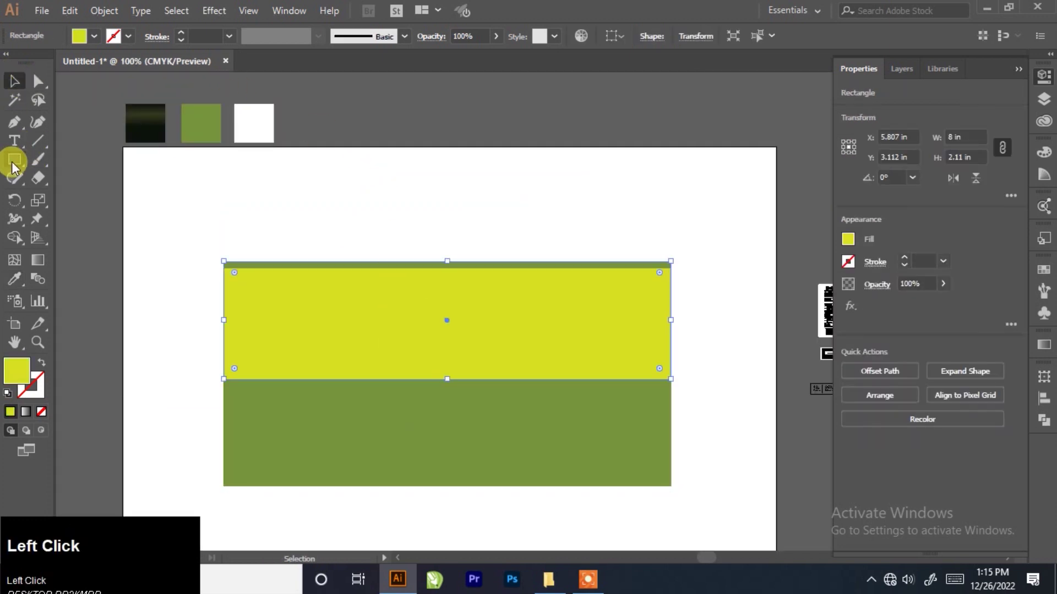
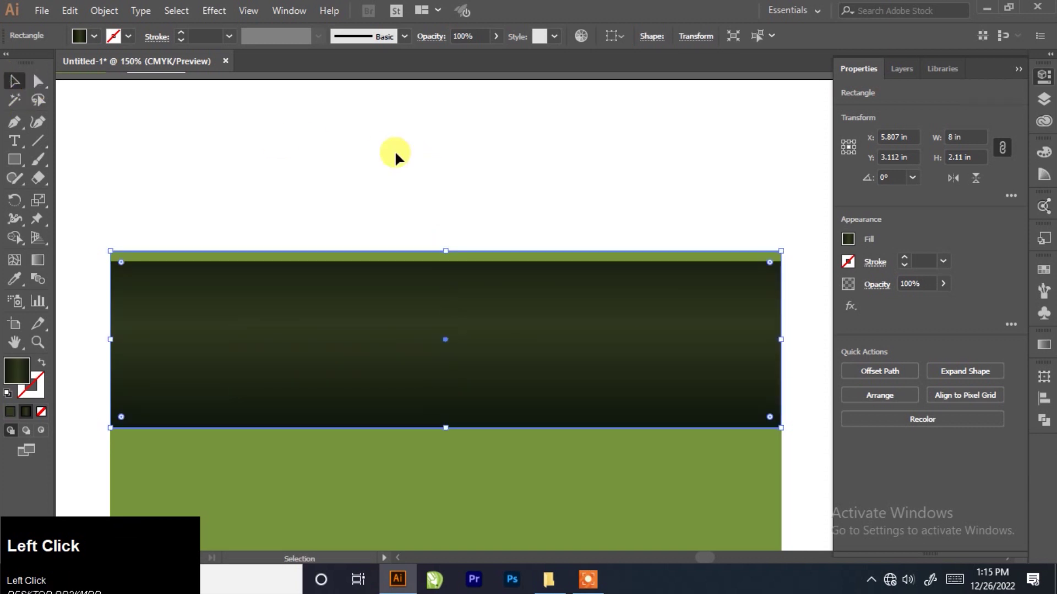
Deselect the artwork to review the gradient band between the olive strip and lower band.
{"action": "scroll", "scroll_direction": "down", "scroll_amount": 3}
{"action": "left_click", "coordinate": [531, 227]}
{"action": "scroll", "scroll_direction": "down", "scroll_amount": 3}
{"action": "scroll", "scroll_direction": "up", "scroll_amount": 3}
{"action": "left_click", "coordinate": [445, 187]}
{"action": "scroll", "scroll_direction": "down", "scroll_amount": 3}
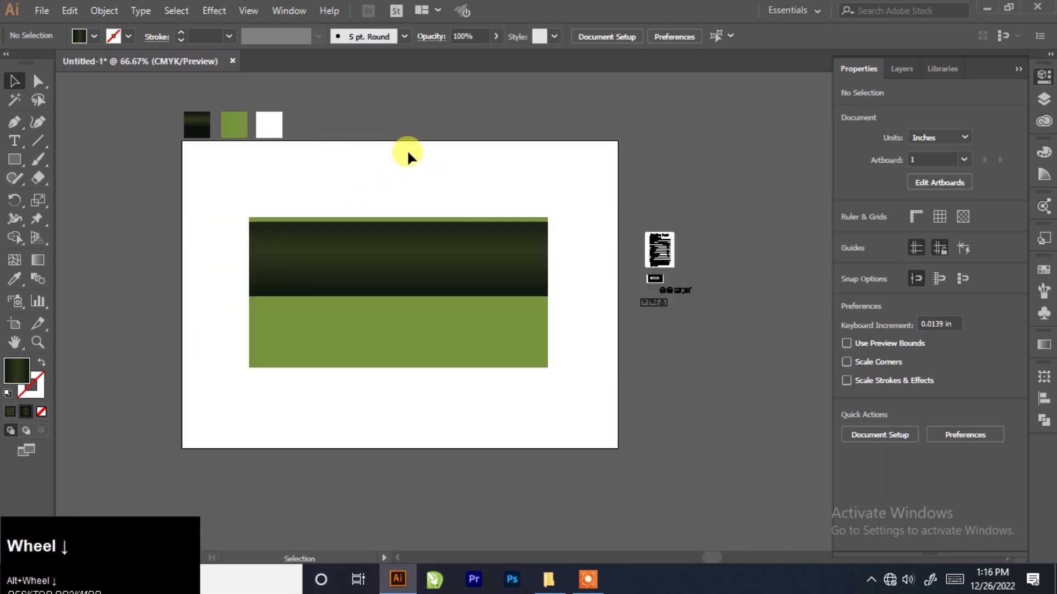
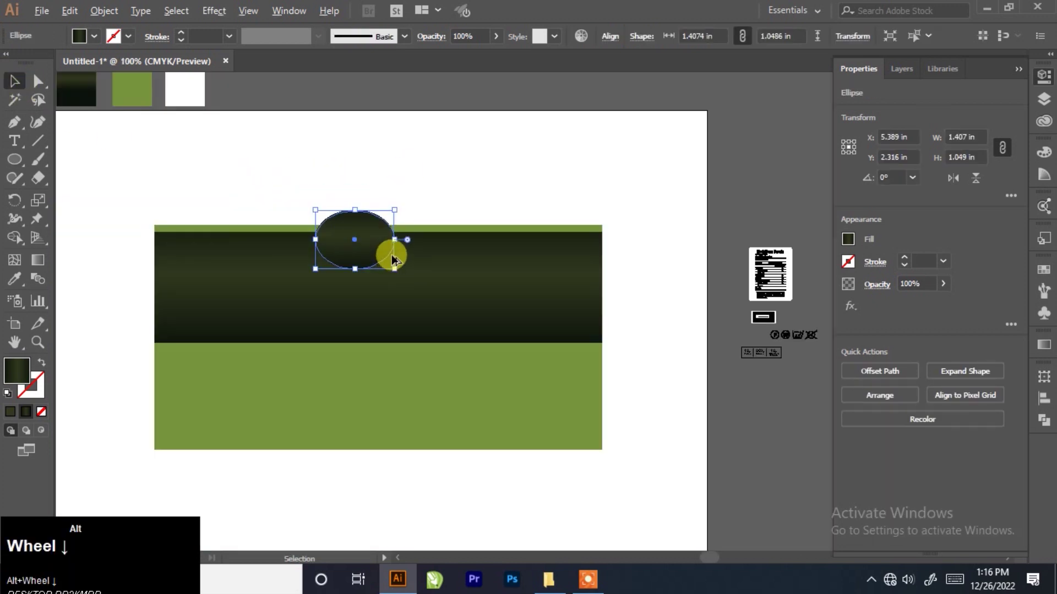
Centre a 1.41 × 1.05 in oval on the band's top edge and run its dark gradient horizontally.
{"action": "left_click_drag", "start_coordinate": [456, 198], "coordinate": [671, 39]}
{"action": "left_click", "coordinate": [672, 39]}
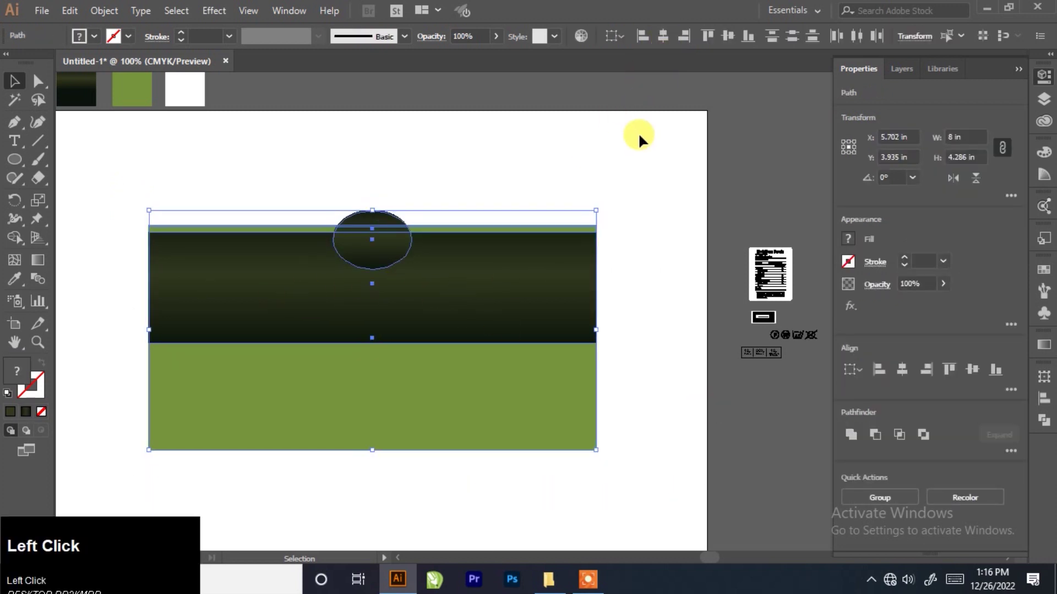
{"action": "scroll", "scroll_direction": "up", "scroll_amount": 3}
{"action": "left_click", "coordinate": [381, 233]}
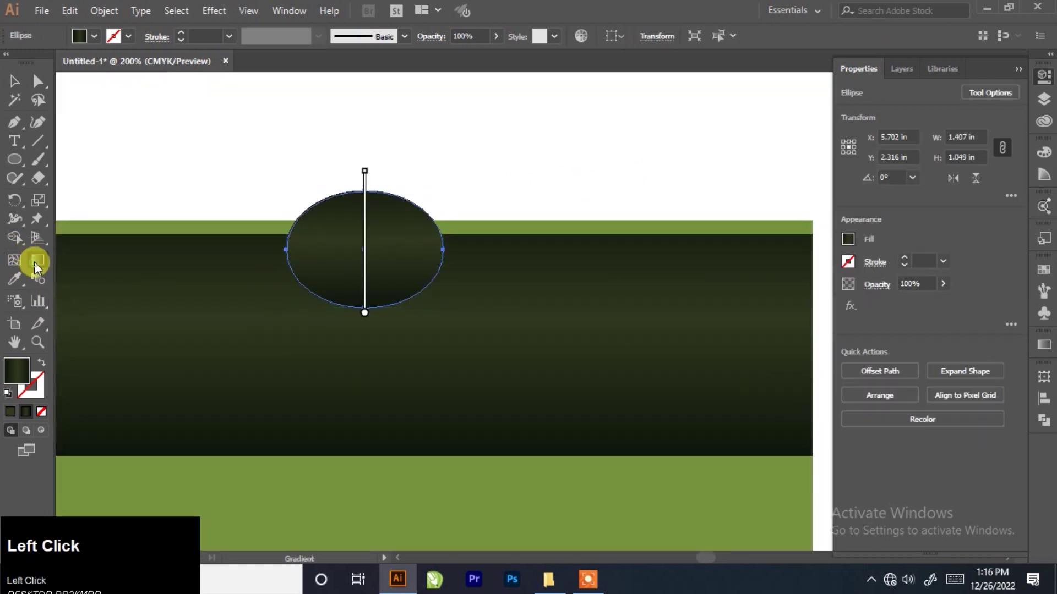
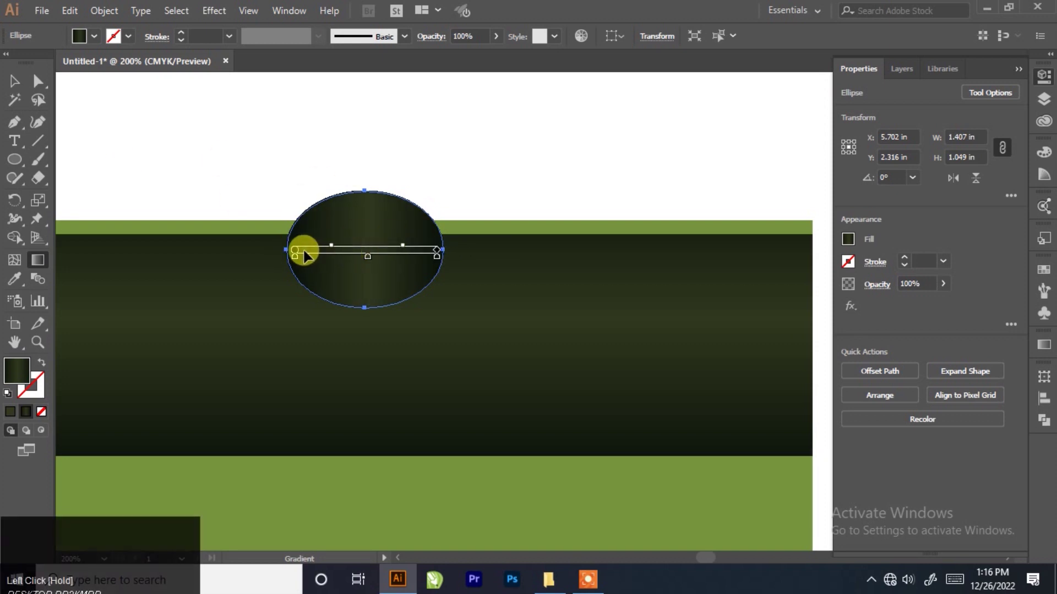
{"action": "left_click_drag", "start_coordinate": [299, 256], "coordinate": [15, 81]}
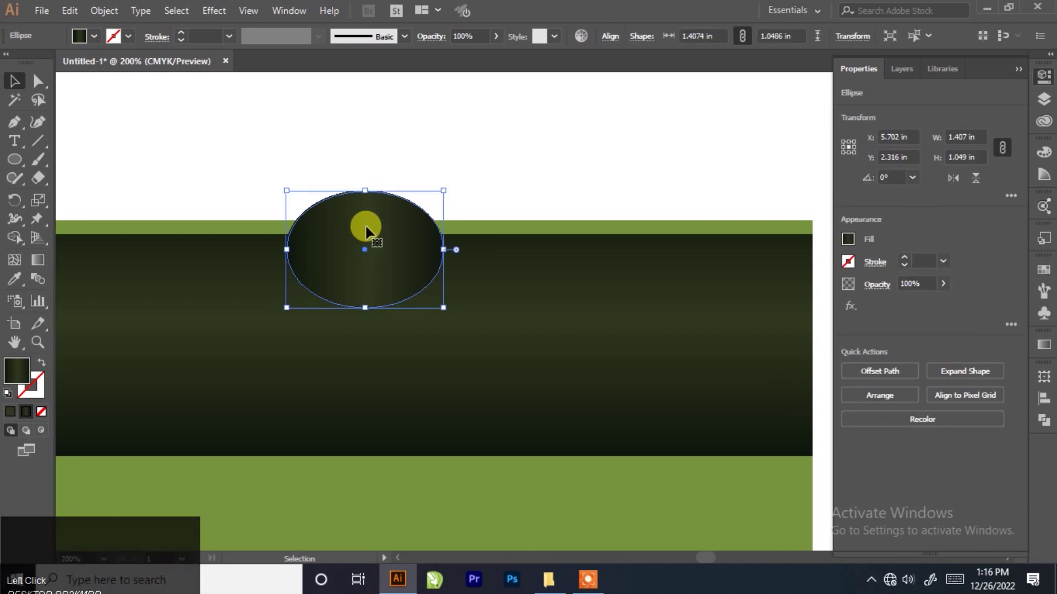
Paste a smaller oval in front, make the back oval white and nudge the inner dark oval into place.
{"action": "scroll", "scroll_direction": "up", "scroll_amount": 3}
{"action": "left_click", "coordinate": [72, 13]}
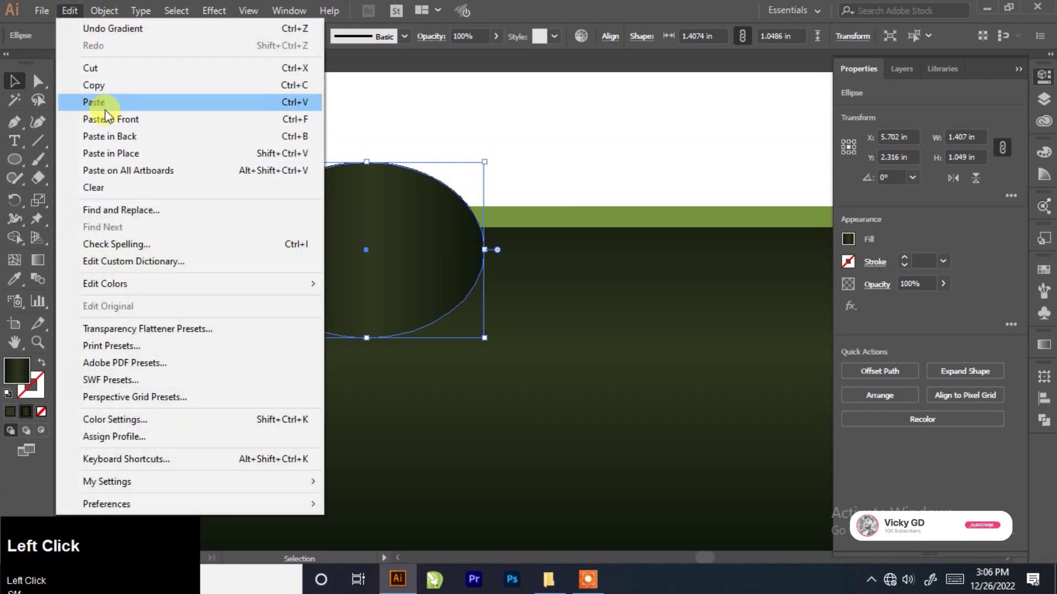
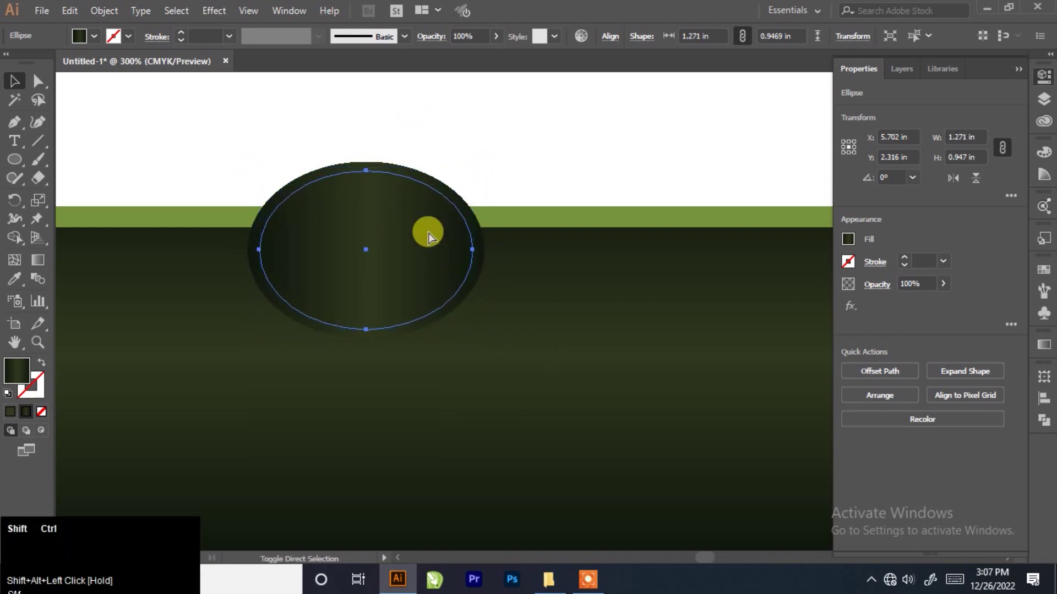
{"action": "key", "text": "ctrl+shift+]"}
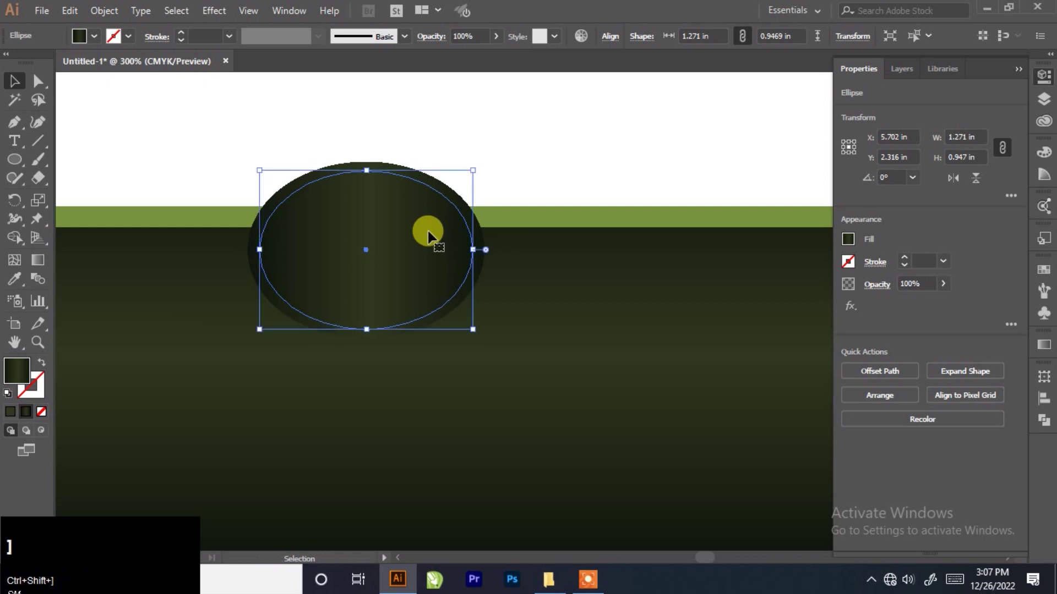
{"action": "left_click", "coordinate": [418, 110]}
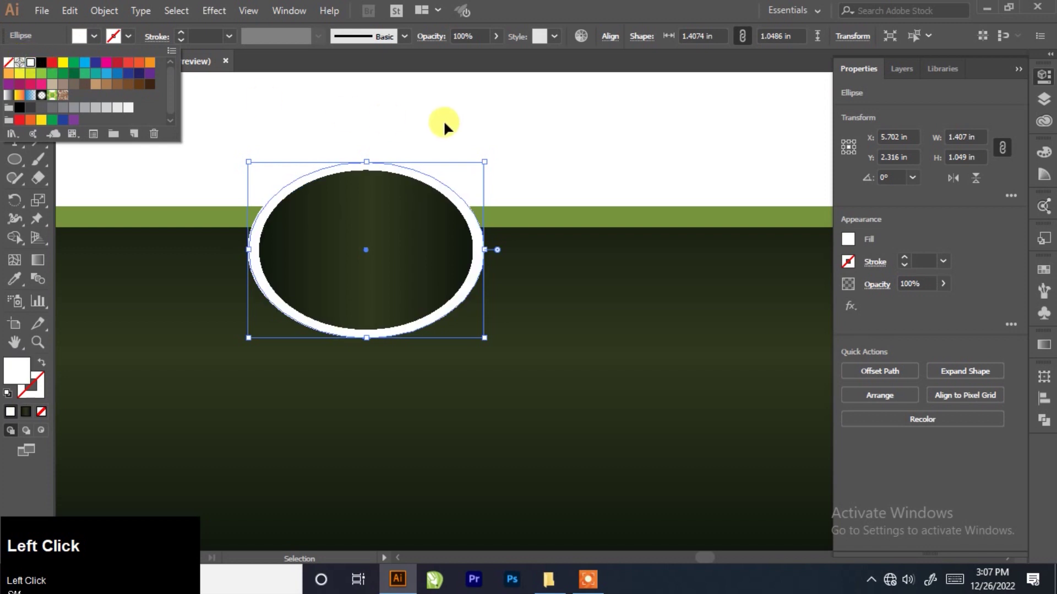
{"action": "scroll", "scroll_direction": "up", "scroll_amount": 3}
{"action": "left_click", "coordinate": [453, 95]}
{"action": "key", "text": "Up"}
{"action": "key", "text": "Down"}
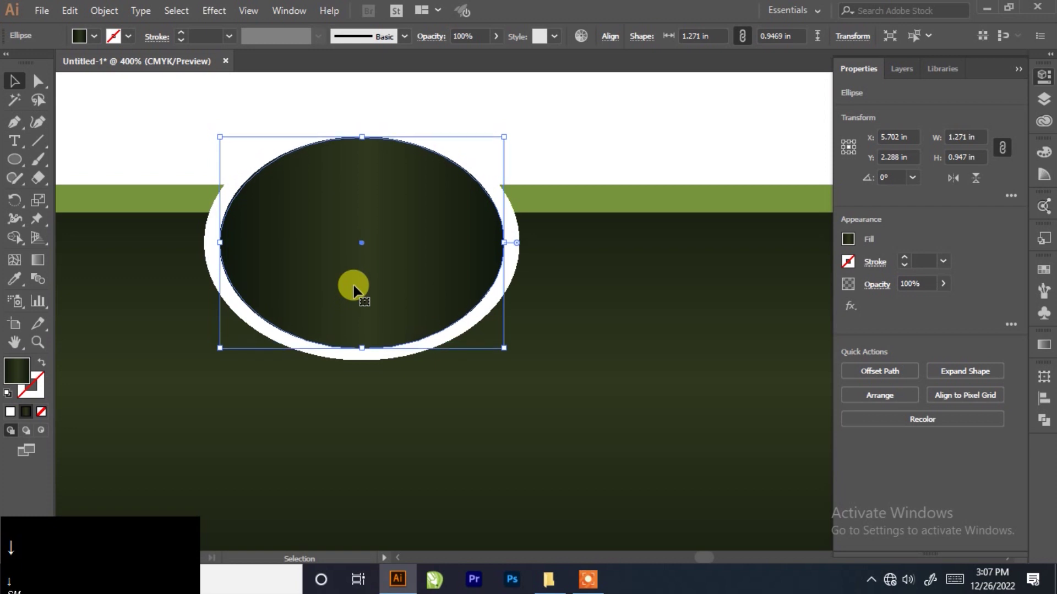
Deselect the artwork to check the white rim around the gradient oval.
{"action": "scroll", "scroll_direction": "down", "scroll_amount": 3}
{"action": "left_click", "coordinate": [429, 156]}
{"action": "scroll", "scroll_direction": "up", "scroll_amount": 3}
{"action": "scroll", "scroll_direction": "down", "scroll_amount": 3}
{"action": "left_click", "coordinate": [432, 155]}
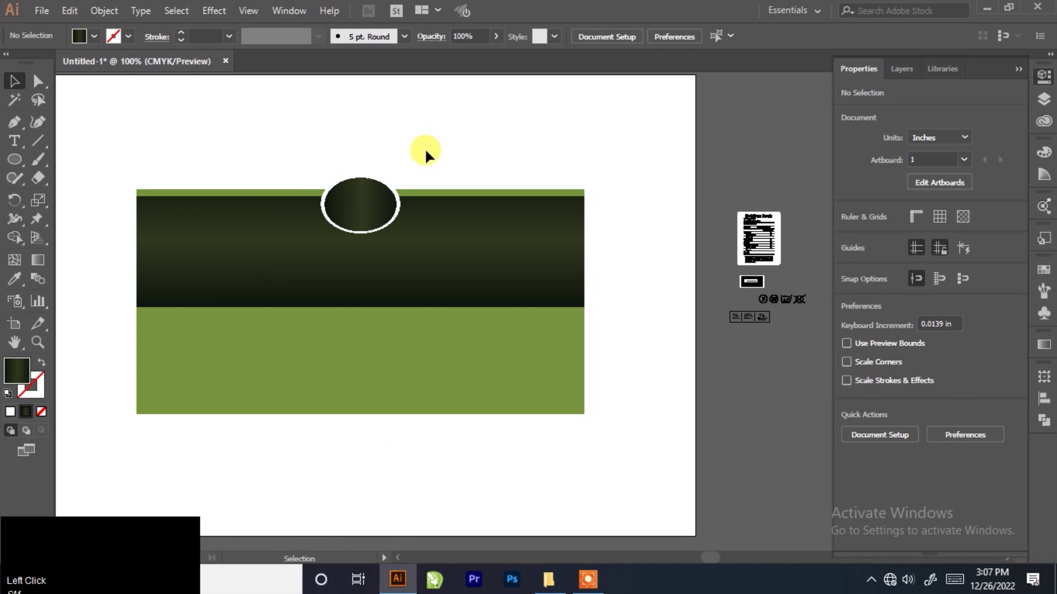
{"action": "scroll", "scroll_direction": "up", "scroll_amount": 3}
{"action": "scroll", "scroll_direction": "down", "scroll_amount": 3}
{"action": "scroll", "scroll_direction": "up", "scroll_amount": 3}
{"action": "left_click", "coordinate": [323, 121]}
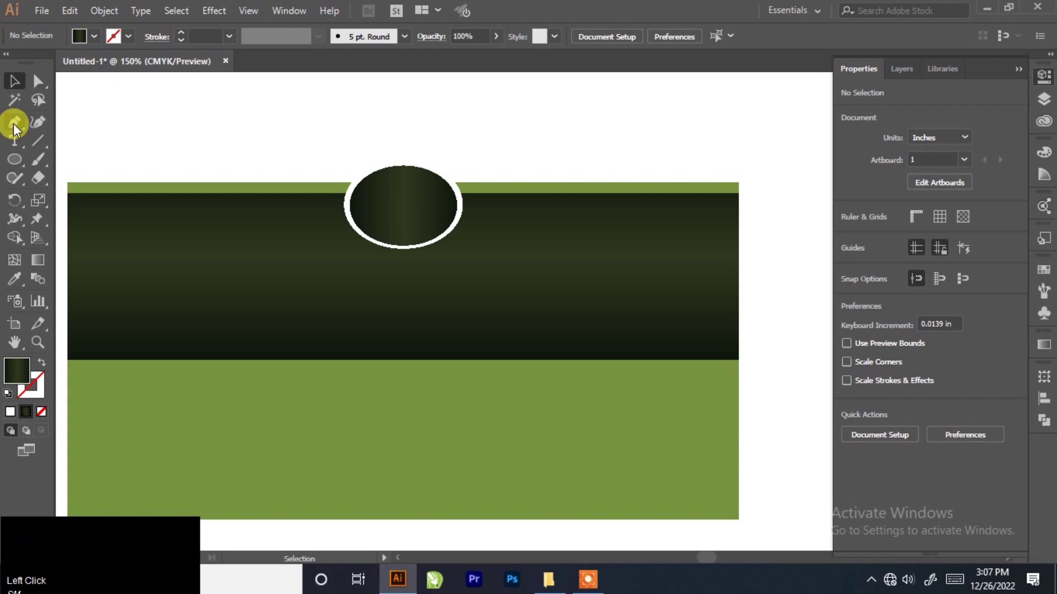
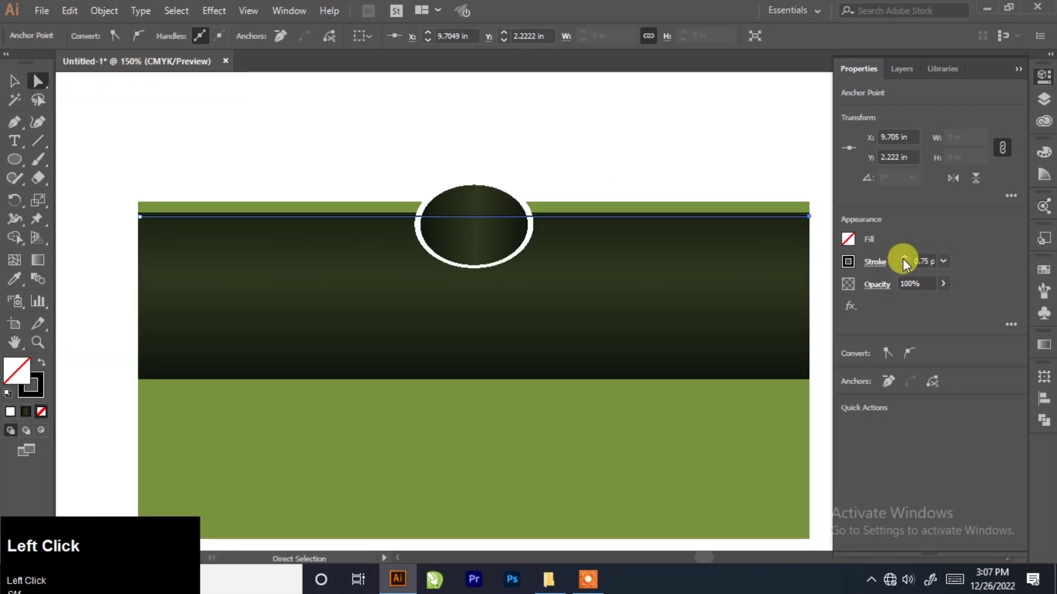
Set the top-edge line's stroke colour through the Properties panel Color Picker.
{"action": "left_click", "coordinate": [47, 382]}
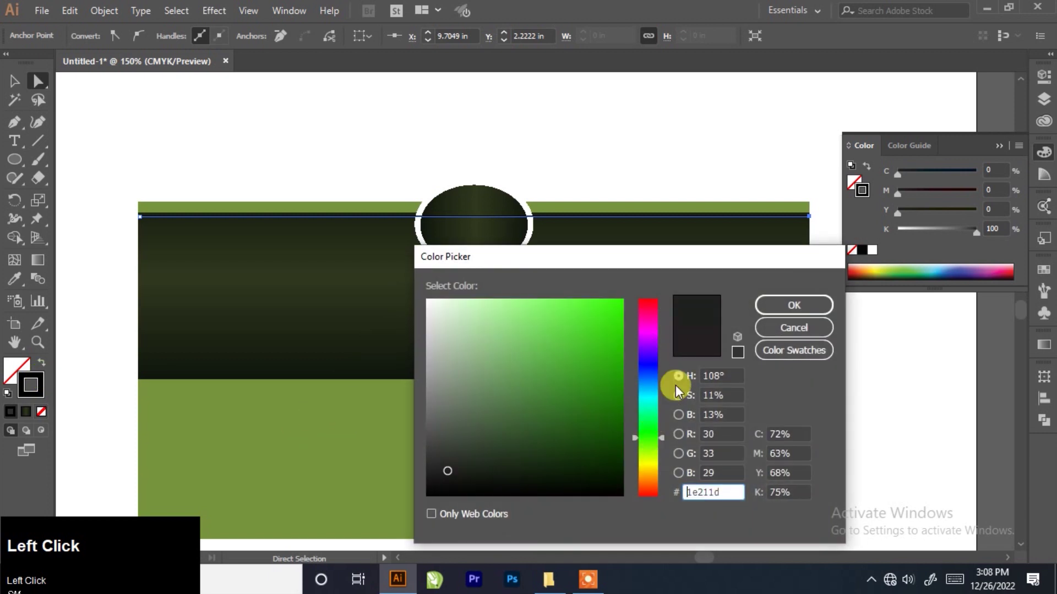
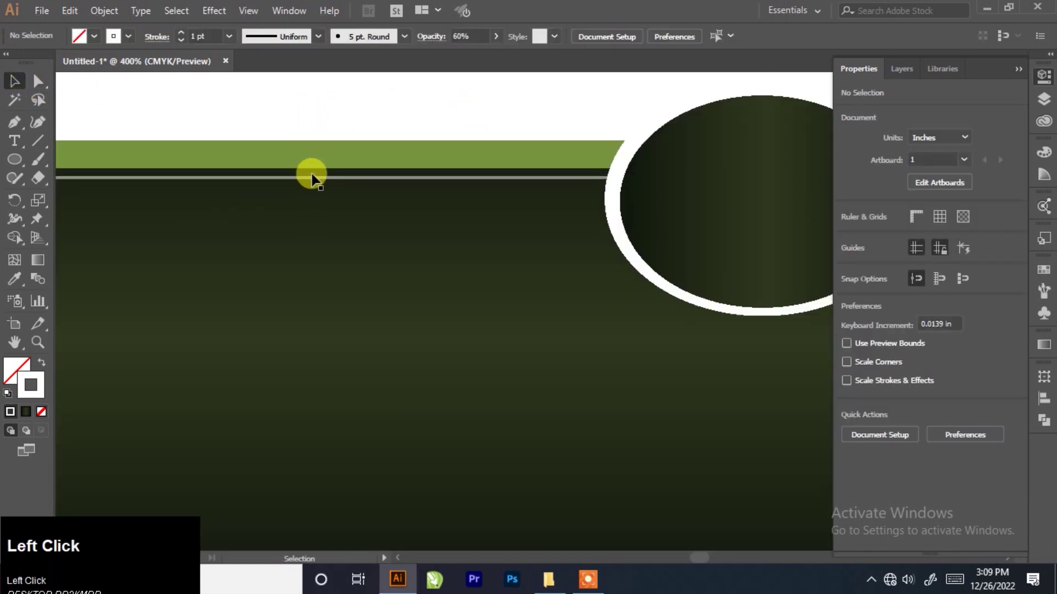
Paste a copy of the light line and position it along the dark band's bottom edge.
{"action": "key", "text": "7"}
{"action": "left_click", "coordinate": [600, 107]}
{"action": "scroll", "scroll_direction": "down", "scroll_amount": 3}
{"action": "left_click", "coordinate": [462, 121]}
{"action": "scroll", "scroll_direction": "up", "scroll_amount": 3}
{"action": "left_click_drag", "start_coordinate": [395, 165], "coordinate": [381, 222]}
{"action": "scroll", "scroll_direction": "down", "scroll_amount": 3}
{"action": "left_click", "coordinate": [425, 125]}
{"action": "scroll", "scroll_direction": "up", "scroll_amount": 3}
{"action": "left_click", "coordinate": [377, 297]}
{"action": "key", "text": "Down"}
{"action": "scroll", "scroll_direction": "down", "scroll_amount": 3}
{"action": "left_click", "coordinate": [381, 164]}
Set the lines to 70% opacity, zoom back out to the whole label and deselect.
{"action": "scroll", "scroll_direction": "up", "scroll_amount": 3}
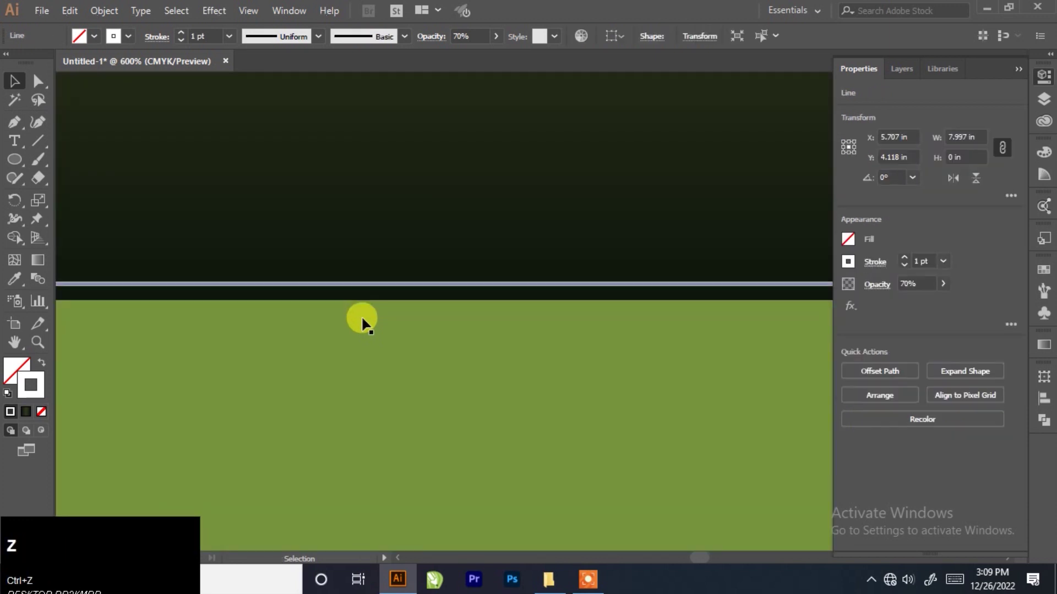
{"action": "scroll", "scroll_direction": "down", "scroll_amount": 3}
{"action": "scroll", "scroll_direction": "up", "scroll_amount": 3}
{"action": "scroll", "scroll_direction": "down", "scroll_amount": 3}
{"action": "scroll", "scroll_direction": "up", "scroll_amount": 3}
{"action": "left_click", "coordinate": [386, 347]}
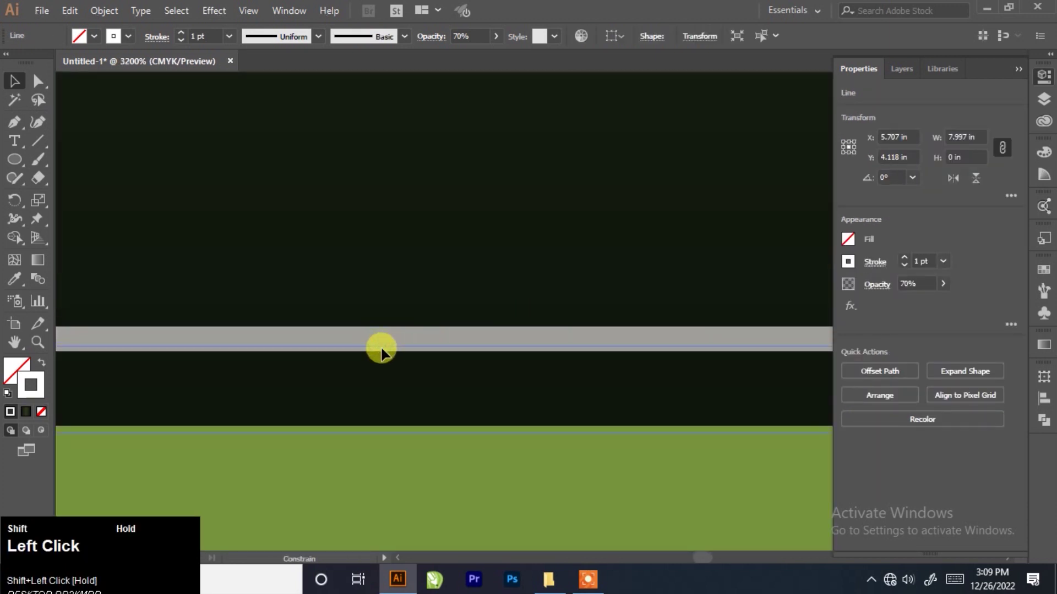
{"action": "key", "text": "ctrl+z"}
{"action": "left_click", "coordinate": [415, 266]}
{"action": "left_click", "coordinate": [74, 136]}
{"action": "key", "text": "ctrl+z"}
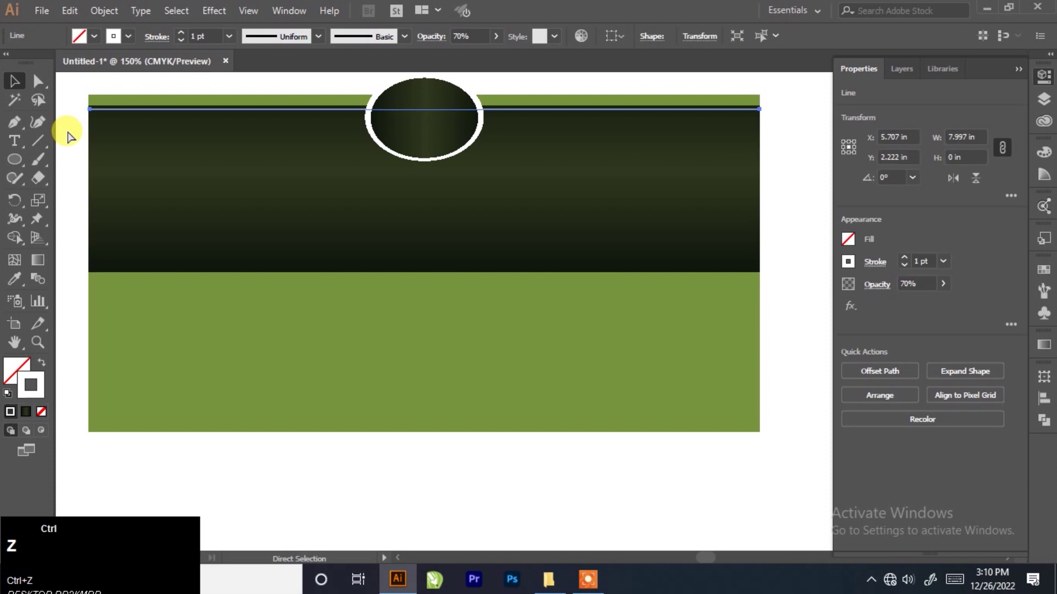
{"action": "key", "text": "ctrl+shift+z"}
{"action": "left_click", "coordinate": [19, 162]}
{"action": "scroll", "scroll_direction": "up", "scroll_amount": 3}
{"action": "scroll", "scroll_direction": "down", "scroll_amount": 3}
{"action": "scroll", "scroll_direction": "up", "scroll_amount": 3}
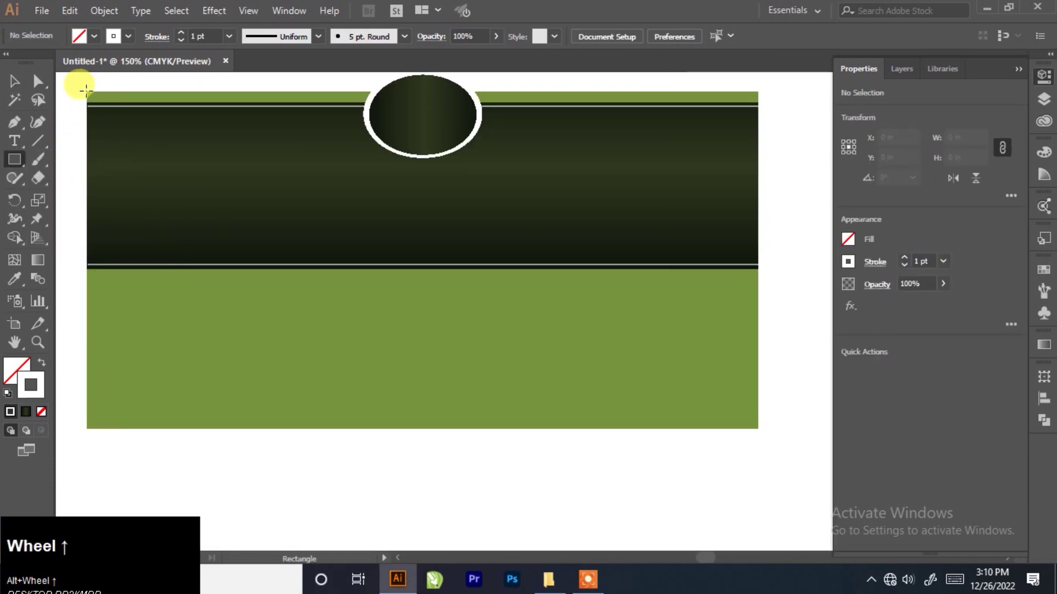
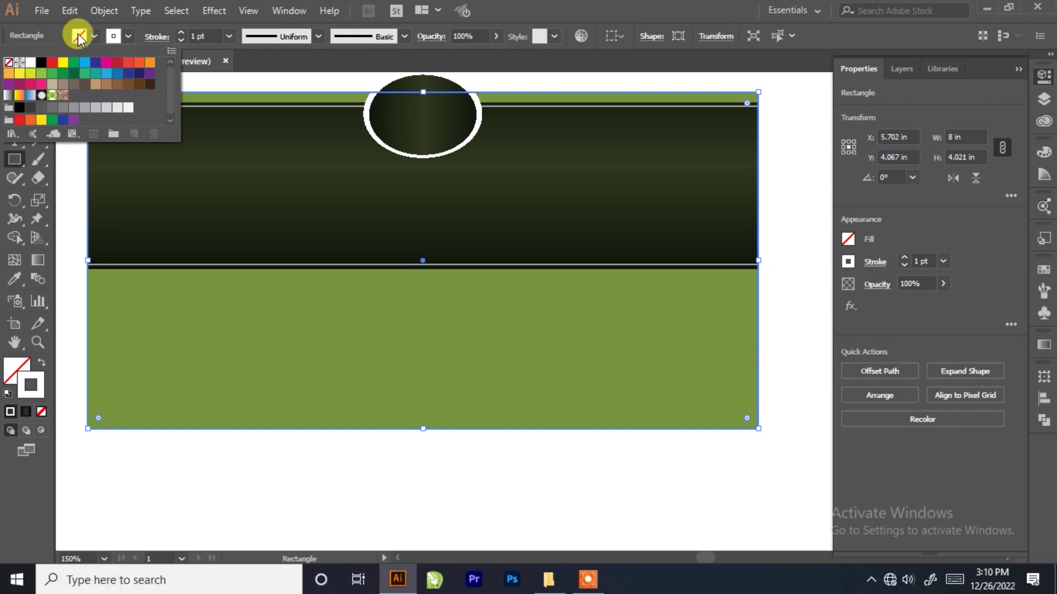
Split the label outline into a grid of 3 columns, giving 2.667 × 4.021 in panels.
{"action": "double_click", "coordinate": [63, 46]}
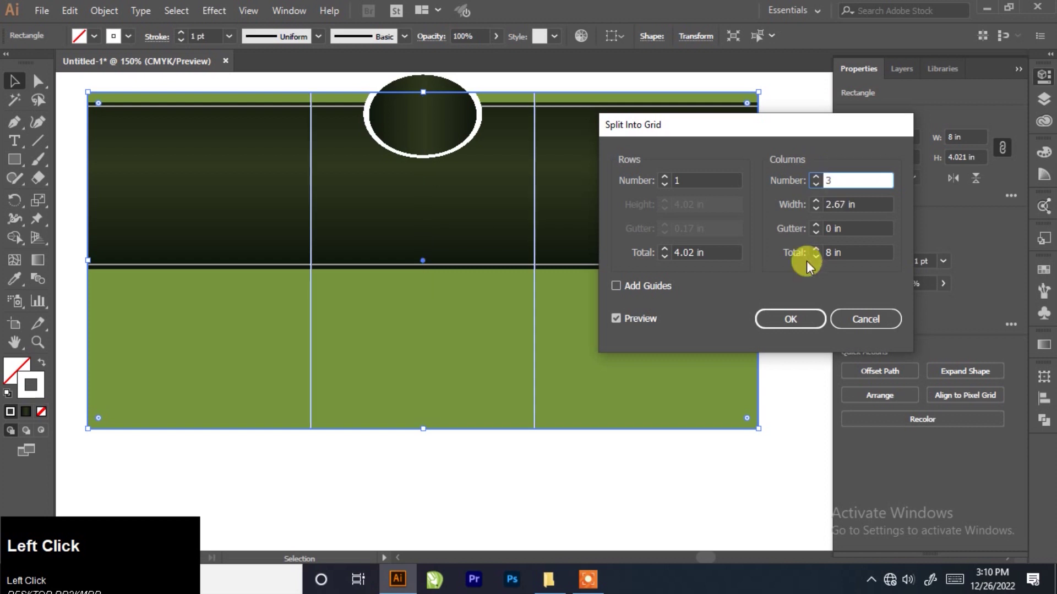
{"action": "scroll", "scroll_direction": "down", "scroll_amount": 3}
{"action": "scroll", "scroll_direction": "up", "scroll_amount": 3}
{"action": "left_click", "coordinate": [513, 118]}
Delete the middle panel and select the left panel.
{"action": "scroll", "scroll_direction": "down", "scroll_amount": 3}
{"action": "scroll", "scroll_direction": "up", "scroll_amount": 3}
{"action": "left_click", "coordinate": [358, 181]}
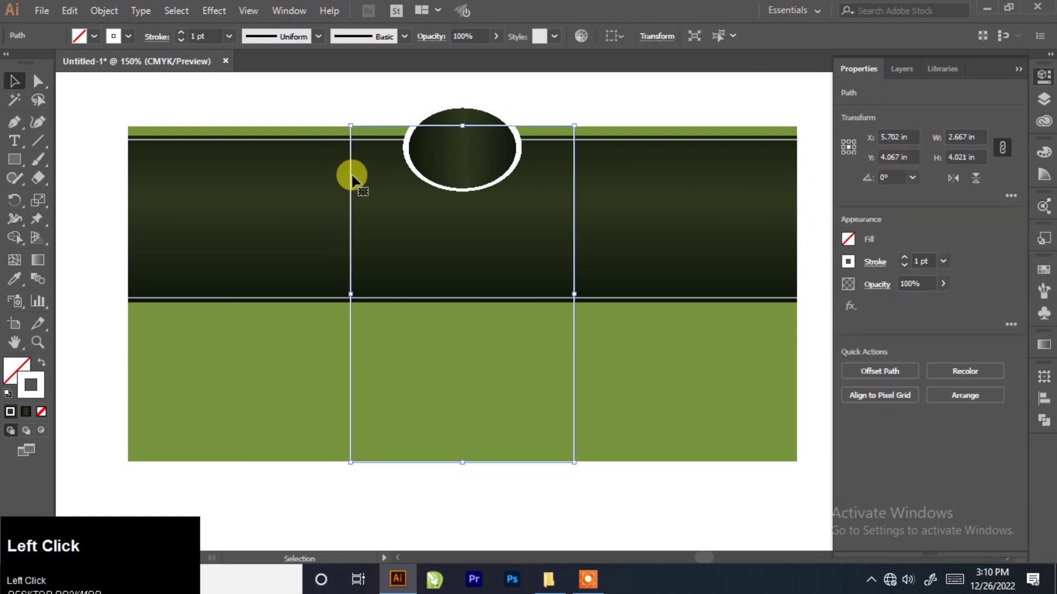
{"action": "key", "text": "Delete"}
{"action": "left_click", "coordinate": [347, 113]}
{"action": "scroll", "scroll_direction": "up", "scroll_amount": 3}
{"action": "left_click", "coordinate": [290, 126]}
{"action": "scroll", "scroll_direction": "down", "scroll_amount": 3}
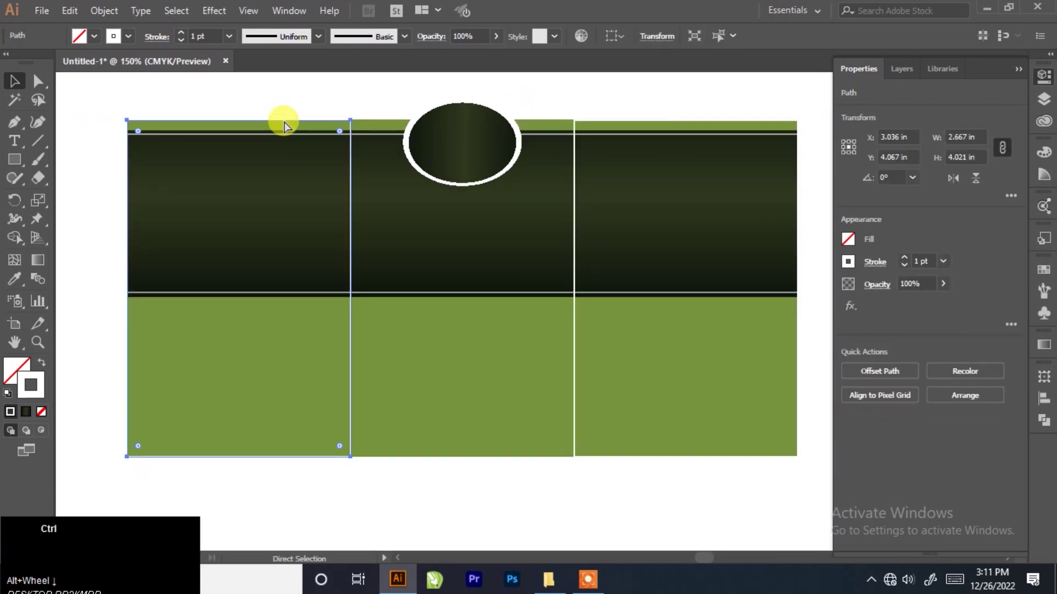
Select all the label background artwork and lock it with Object > Lock > Selection.
{"action": "left_click", "coordinate": [98, 20]}
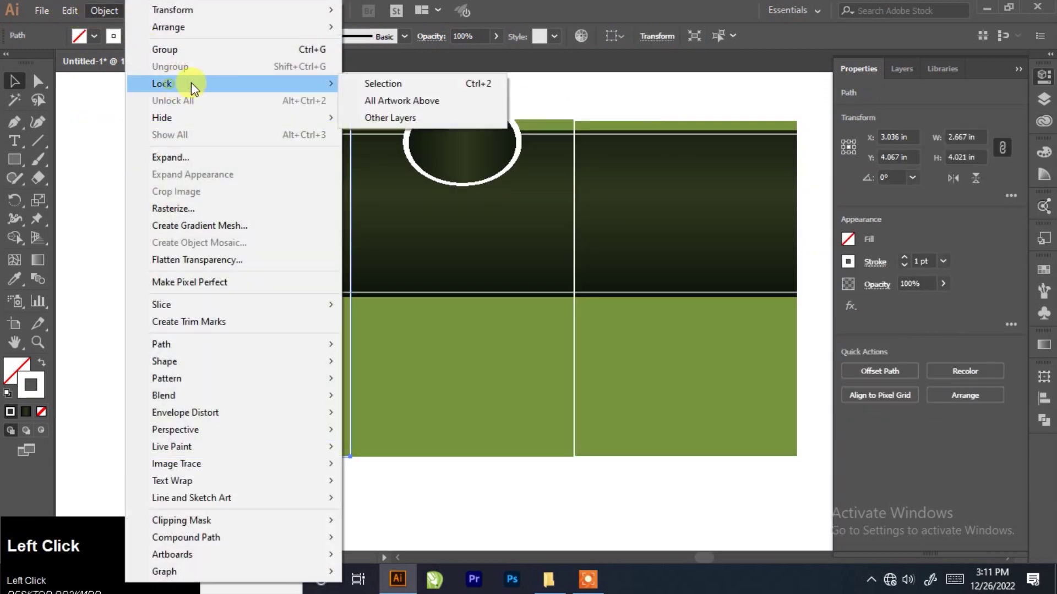
{"action": "scroll", "scroll_direction": "up", "scroll_amount": 3}
{"action": "left_click", "coordinate": [574, 126]}
{"action": "scroll", "scroll_direction": "down", "scroll_amount": 3}
{"action": "left_click", "coordinate": [102, 16]}
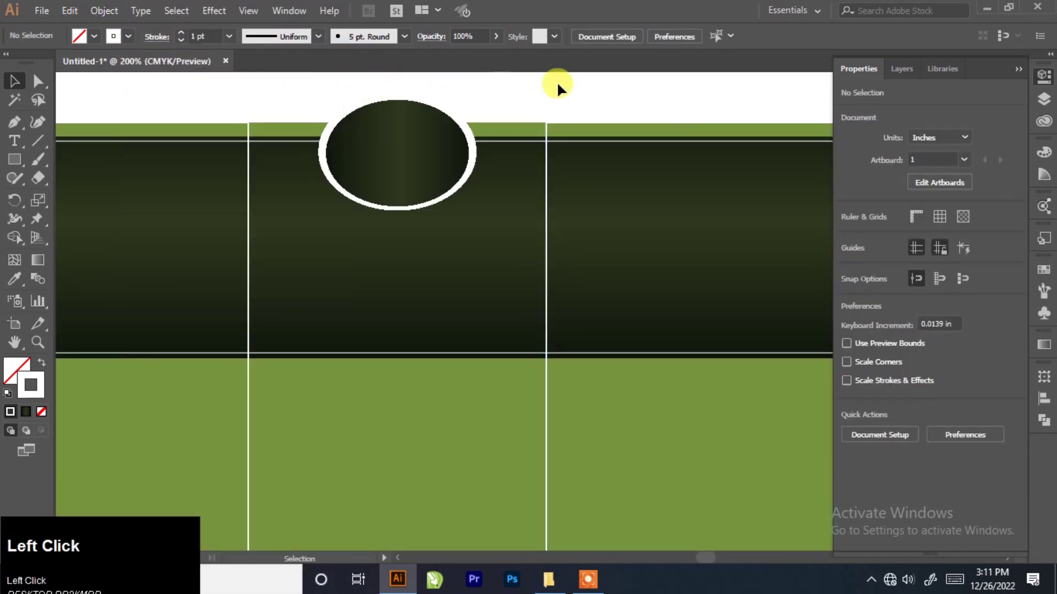
{"action": "scroll", "scroll_direction": "down", "scroll_amount": 3}
{"action": "left_click_drag", "start_coordinate": [196, 106], "coordinate": [106, 13]}
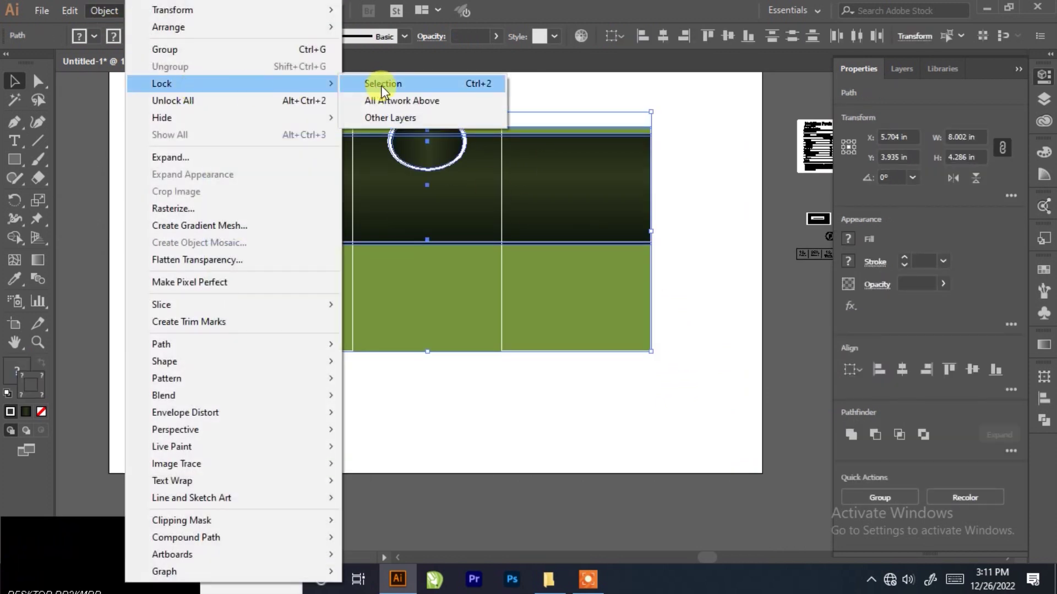
{"action": "left_click", "coordinate": [484, 150]}
Select the nutrition-facts graphic beside the artboard and group it.
{"action": "scroll", "scroll_direction": "up", "scroll_amount": 3}
{"action": "left_click", "coordinate": [454, 88]}
{"action": "scroll", "scroll_direction": "up", "scroll_amount": 3}
{"action": "left_click", "coordinate": [629, 160]}
{"action": "scroll", "scroll_direction": "down", "scroll_amount": 3}
{"action": "key", "text": "ctrl+g"}
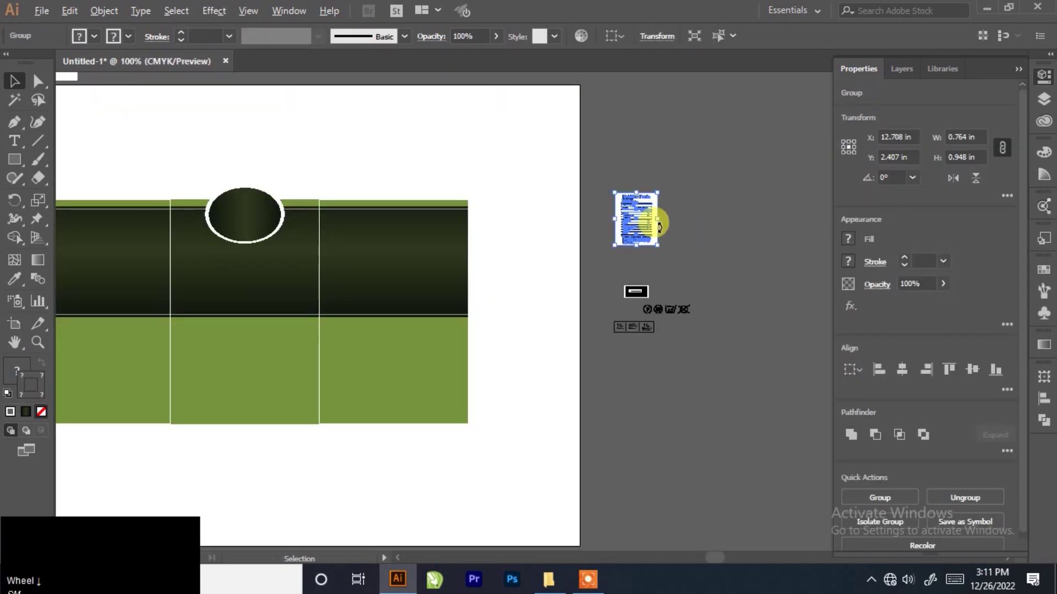
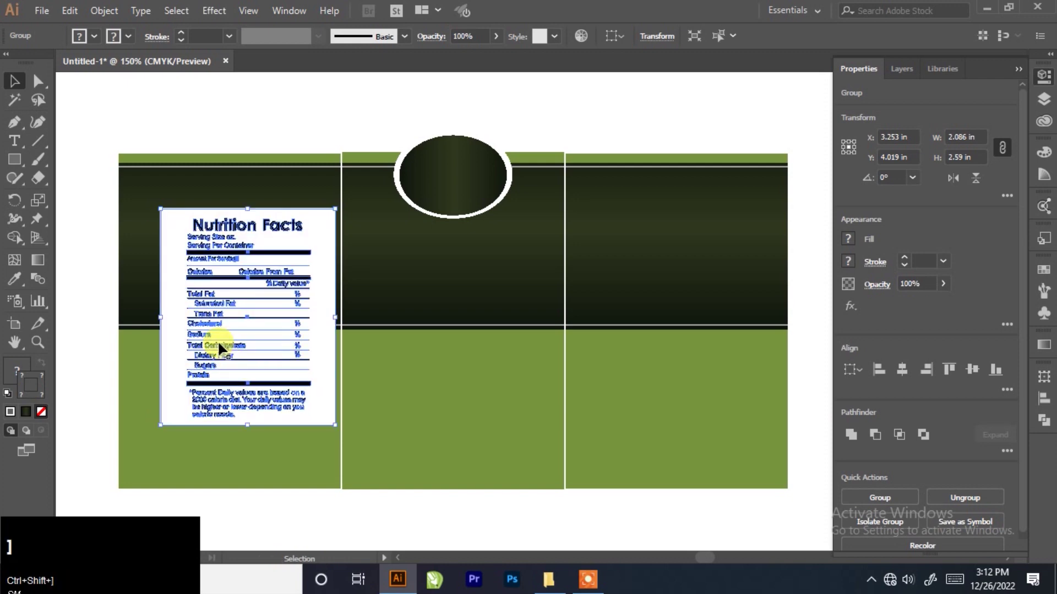
Move the Nutrition Facts group onto the left panel, scaled to about 2.09 × 2.59 inches.
{"action": "left_click_drag", "start_coordinate": [225, 348], "coordinate": [238, 295]}
{"action": "scroll", "scroll_direction": "down", "scroll_amount": 3}
{"action": "scroll", "scroll_direction": "up", "scroll_amount": 3}
{"action": "left_click", "coordinate": [239, 322]}
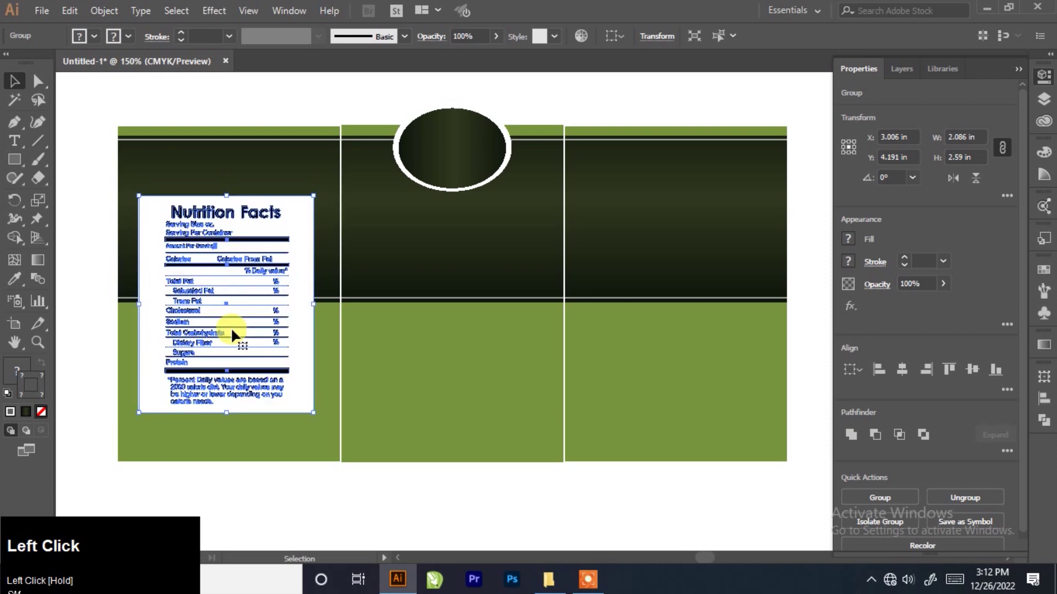
{"action": "scroll", "scroll_direction": "down", "scroll_amount": 3}
{"action": "left_click", "coordinate": [255, 170]}
{"action": "scroll", "scroll_direction": "up", "scroll_amount": 3}
{"action": "scroll", "scroll_direction": "down", "scroll_amount": 3}
{"action": "scroll", "scroll_direction": "up", "scroll_amount": 3}
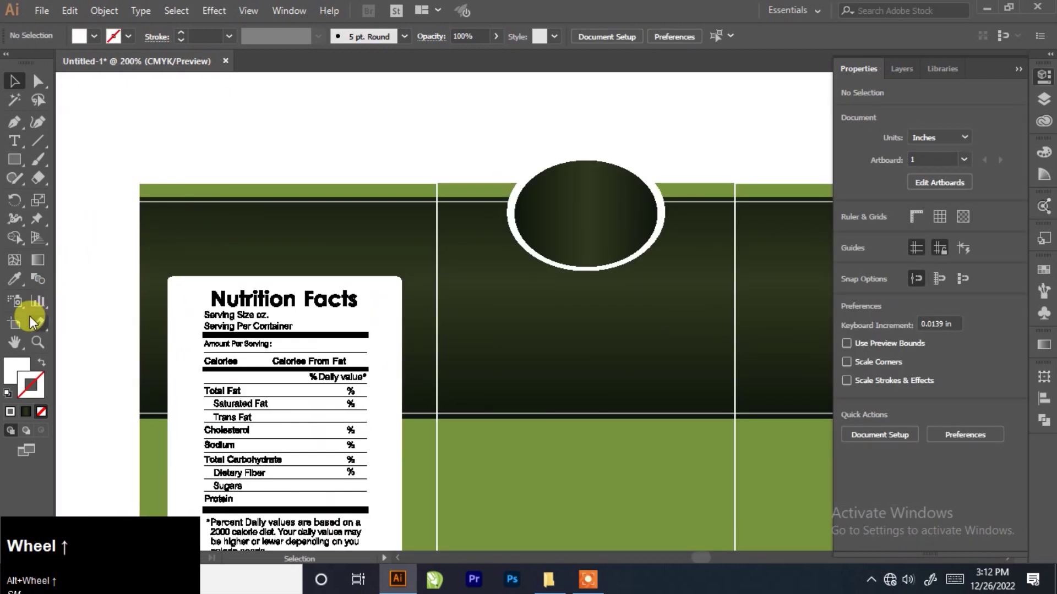
Add a white uppercase 'LABEL DESIGN TEMPLATE' heading above the Nutrition Facts table.
{"action": "left_click", "coordinate": [18, 143]}
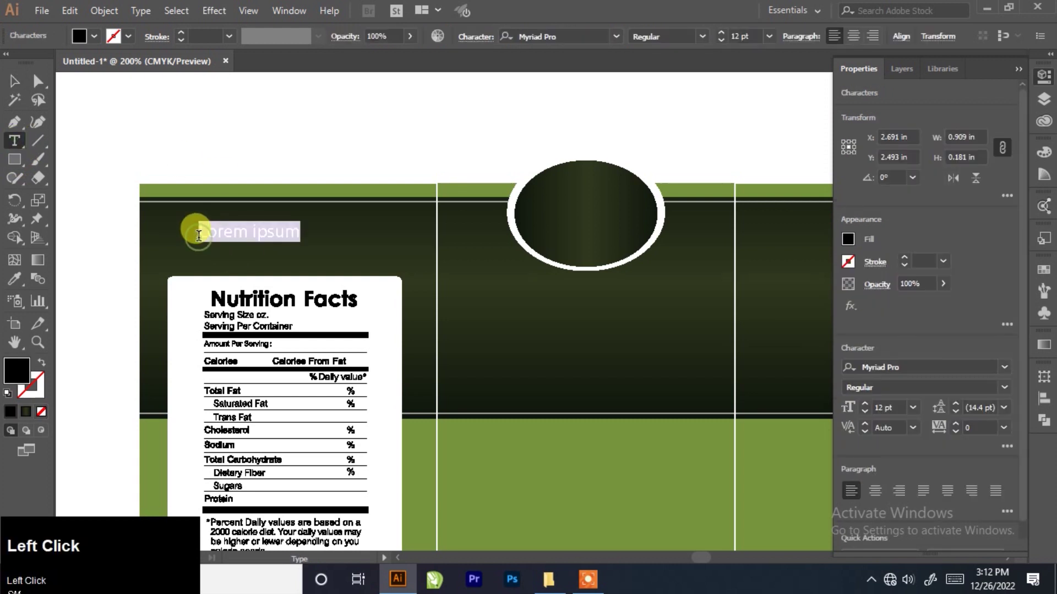
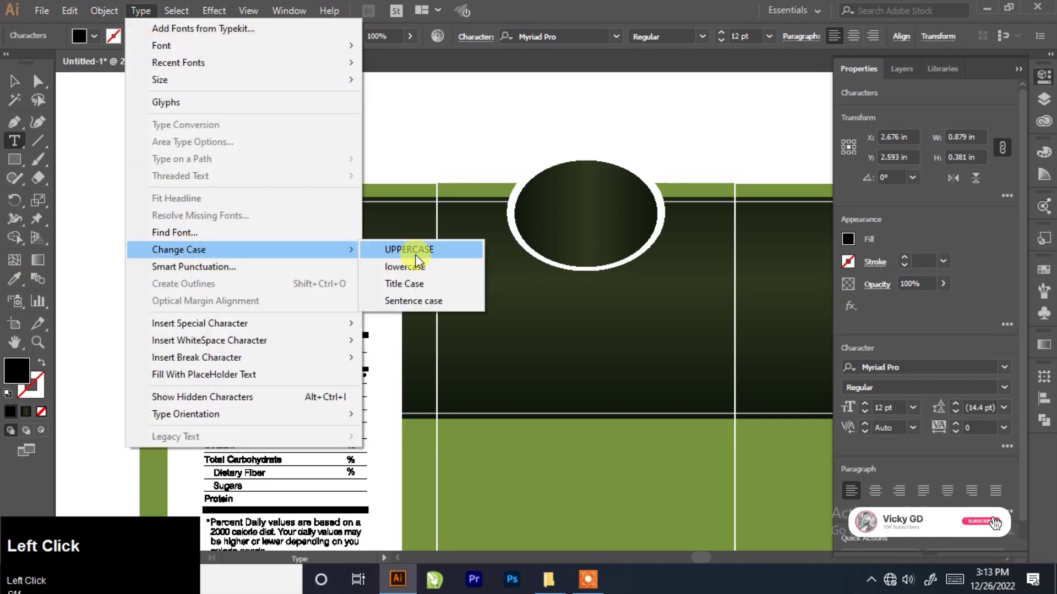
{"action": "left_click", "coordinate": [626, 44]}
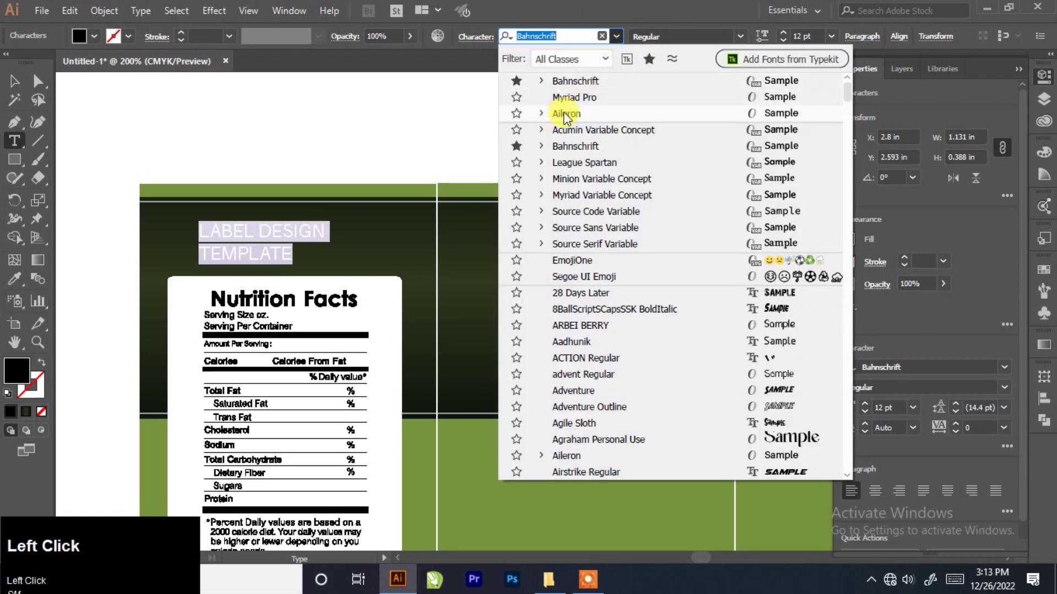
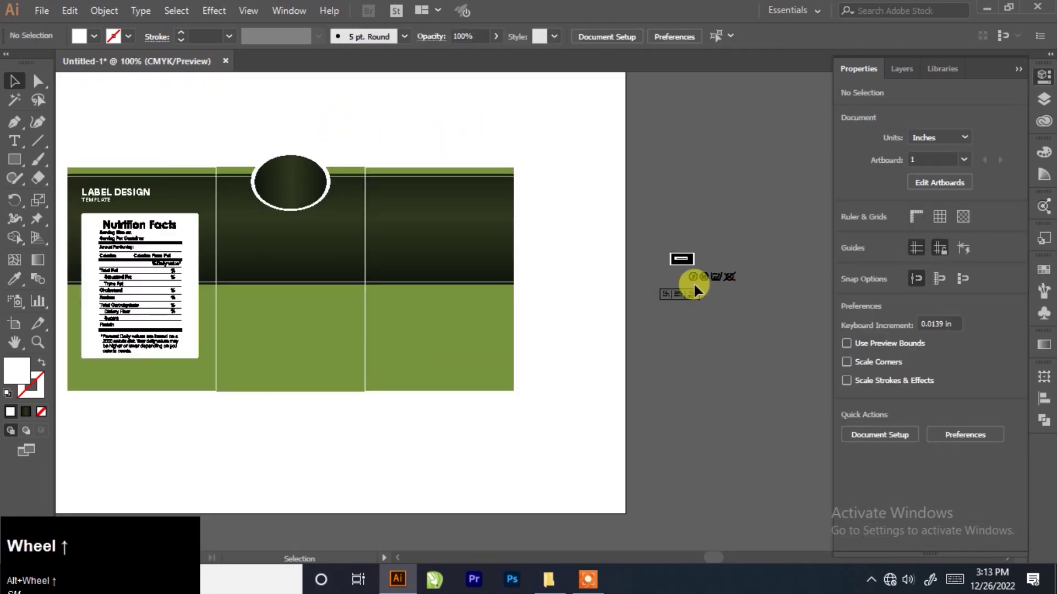
{"action": "key", "text": "F7"}
Paste the nature logo into the oval badge, apply a radial orange gradient and scale it to fit.
{"action": "scroll", "scroll_direction": "up", "scroll_amount": 3}
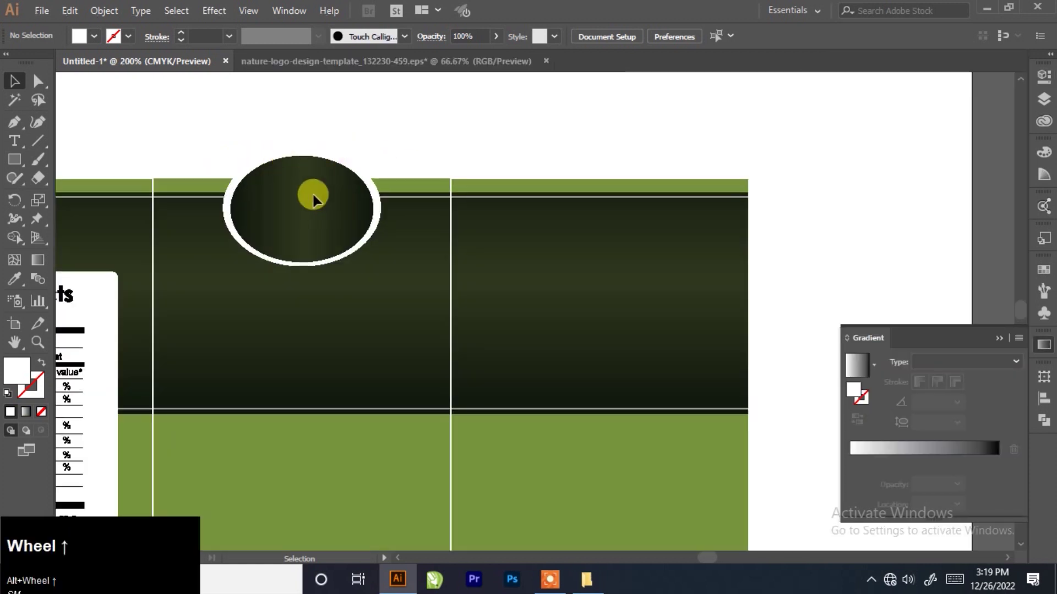
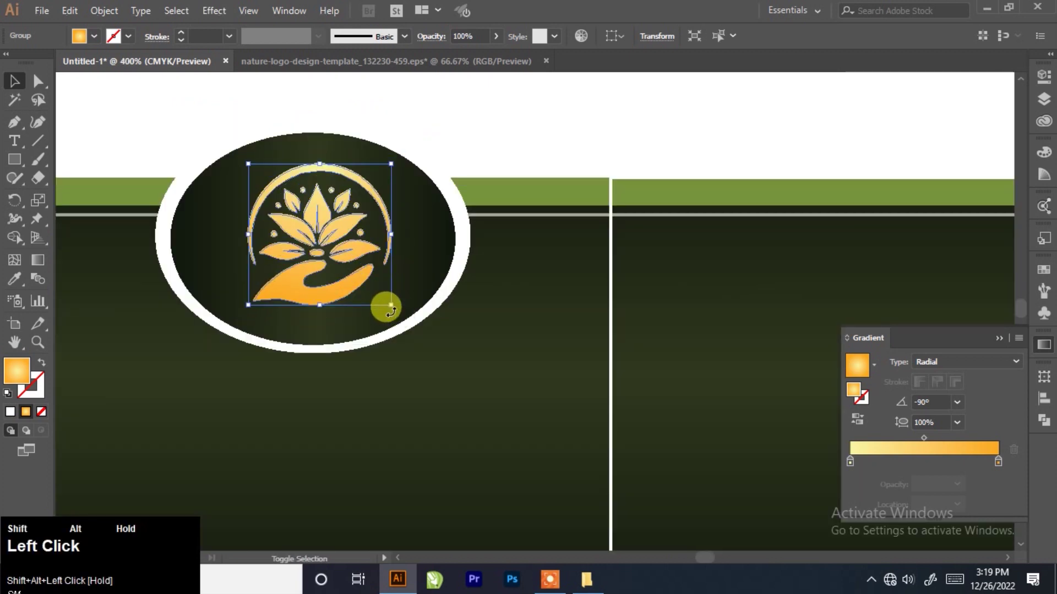
{"action": "left_click", "coordinate": [349, 287]}
{"action": "scroll", "scroll_direction": "down", "scroll_amount": 3}
{"action": "left_click", "coordinate": [433, 194]}
{"action": "scroll", "scroll_direction": "down", "scroll_amount": 3}
{"action": "scroll", "scroll_direction": "up", "scroll_amount": 3}
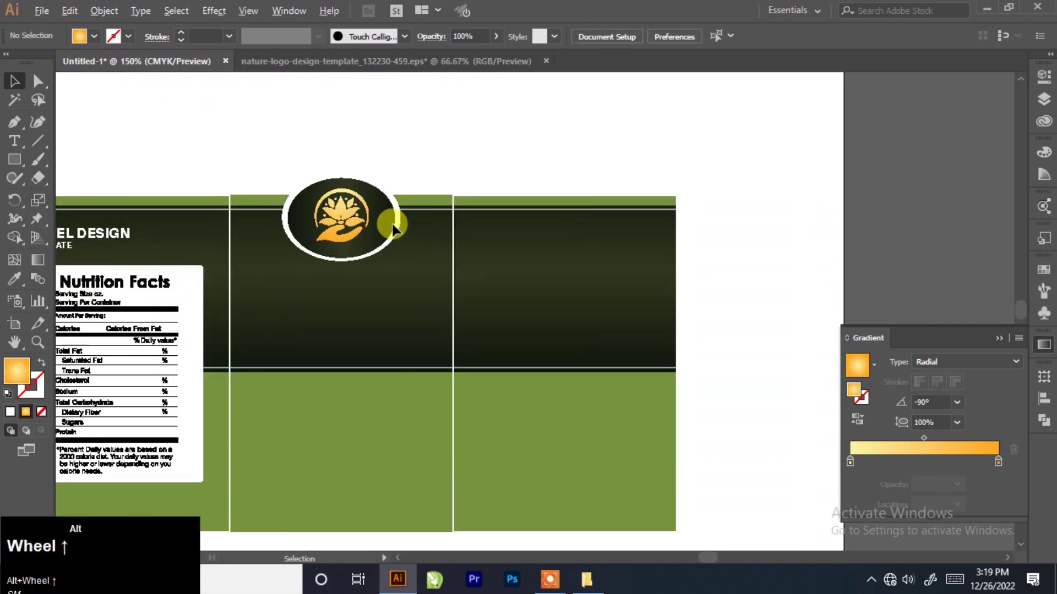
{"action": "scroll", "scroll_direction": "down", "scroll_amount": 3}
{"action": "left_click", "coordinate": [497, 156]}
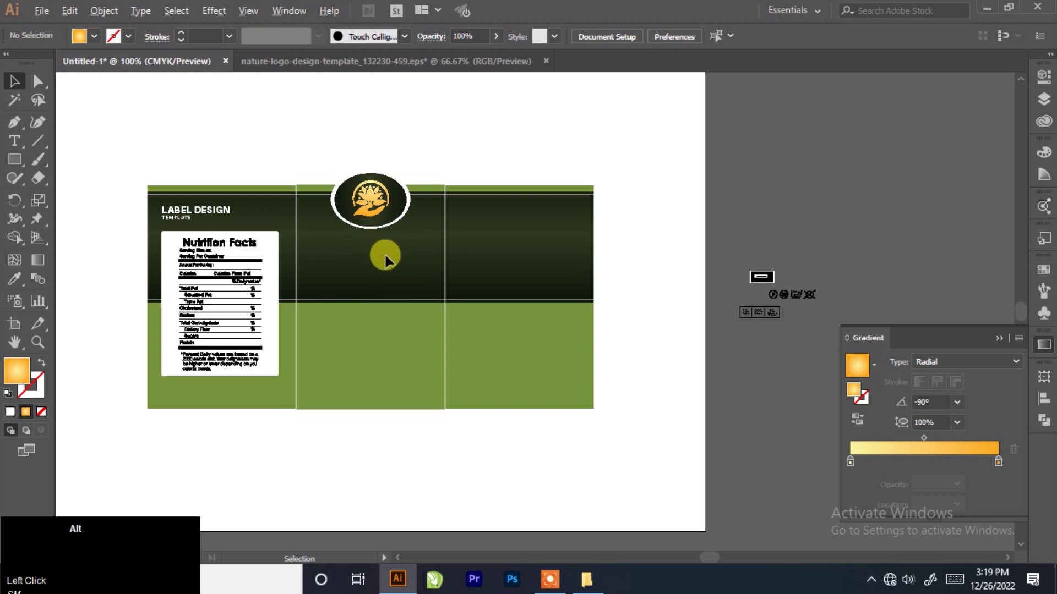
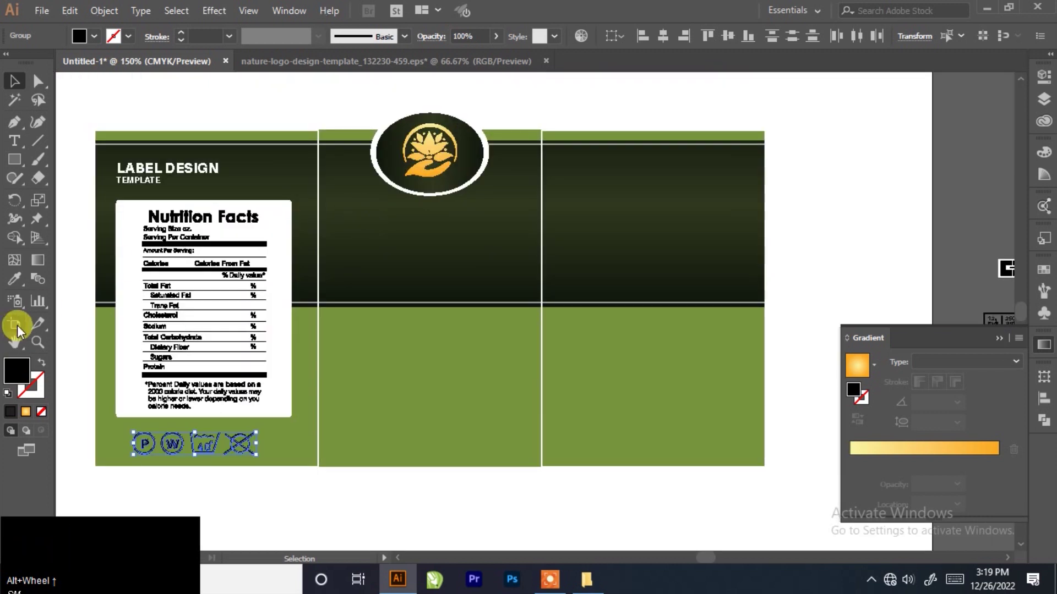
Sample the logo's colouring with the Eyedropper to recolour the care-symbol icons.
{"action": "left_click", "coordinate": [19, 281]}
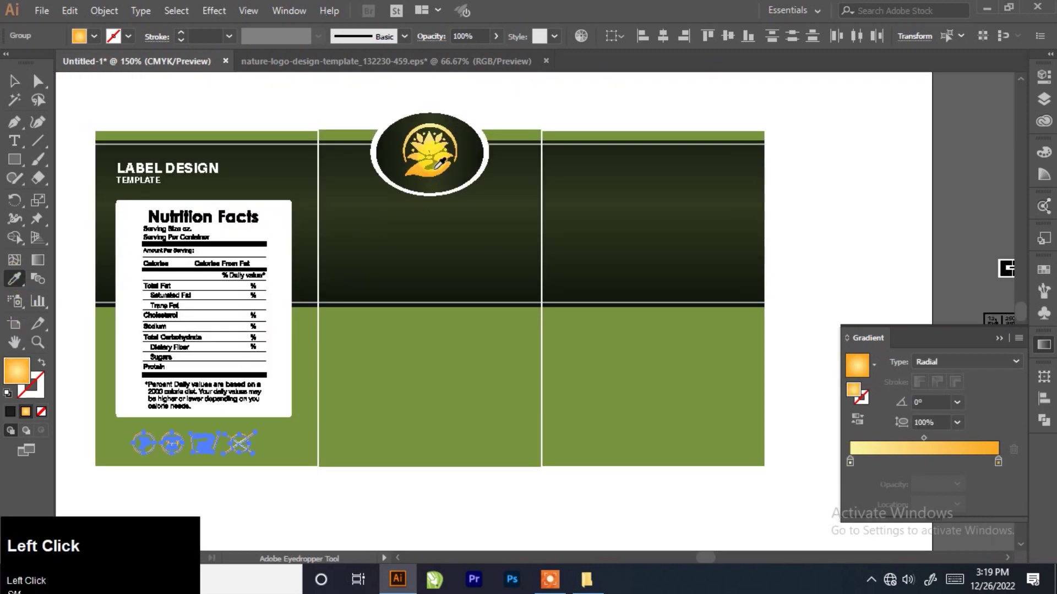
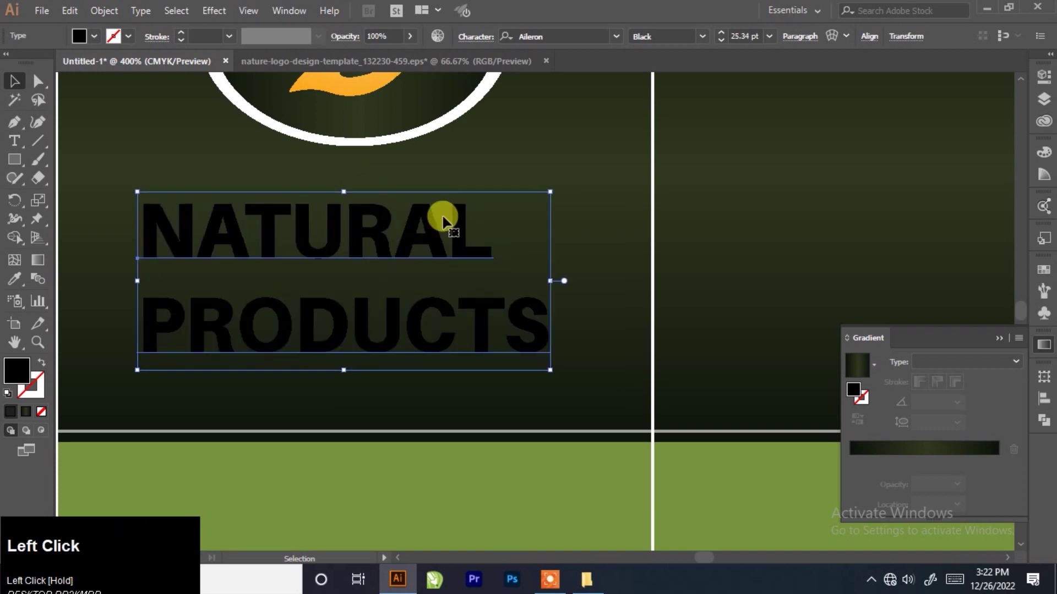
Make the NATURAL PRODUCTS title white and centre-align its lines.
{"action": "scroll", "scroll_direction": "down", "scroll_amount": 3}
{"action": "scroll", "scroll_direction": "up", "scroll_amount": 3}
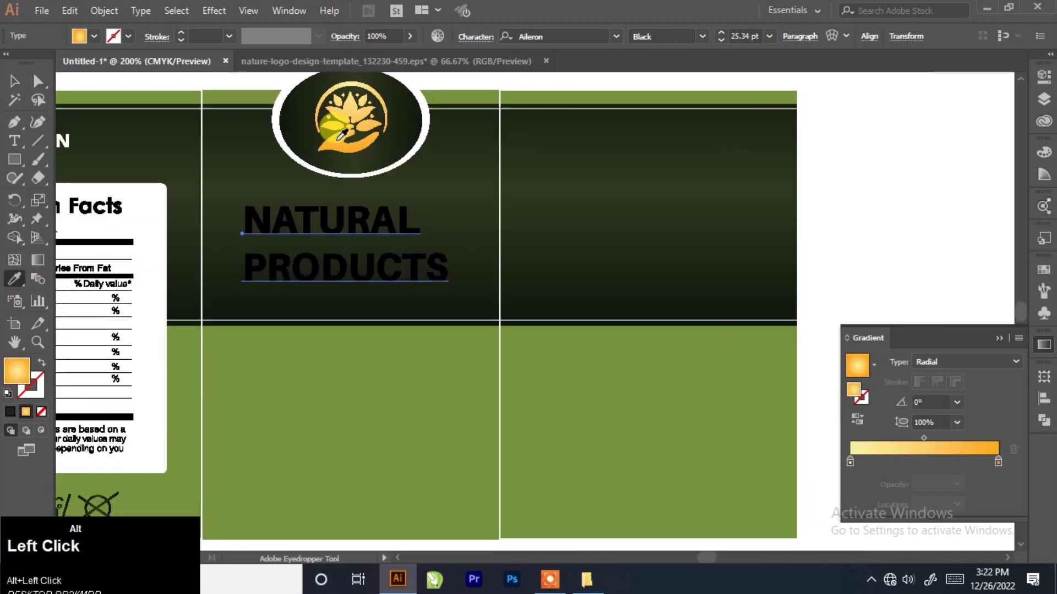
{"action": "left_click", "coordinate": [131, 317]}
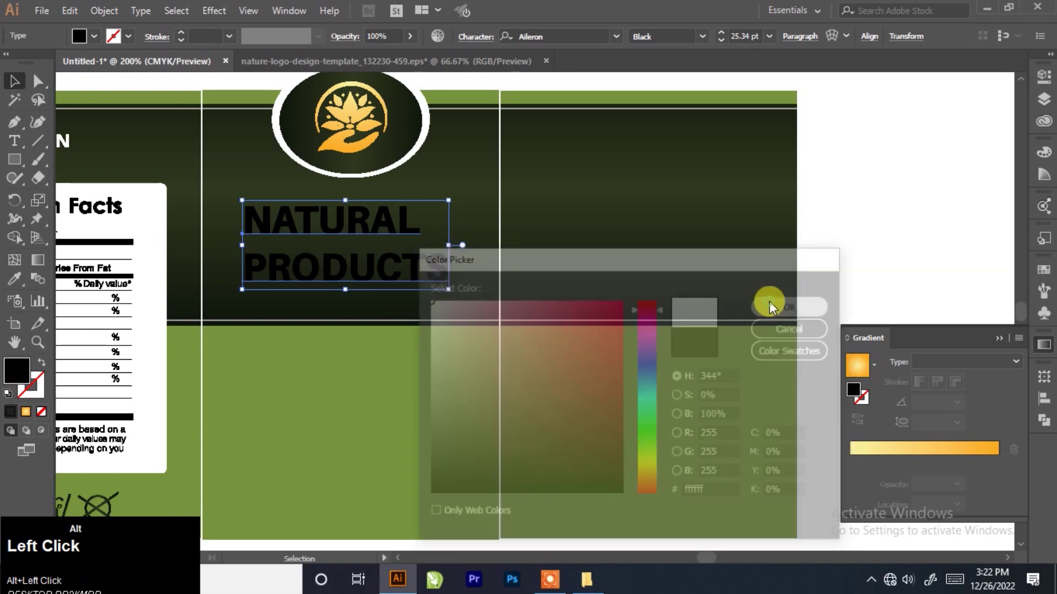
{"action": "scroll", "scroll_direction": "down", "scroll_amount": 3}
{"action": "scroll", "scroll_direction": "up", "scroll_amount": 3}
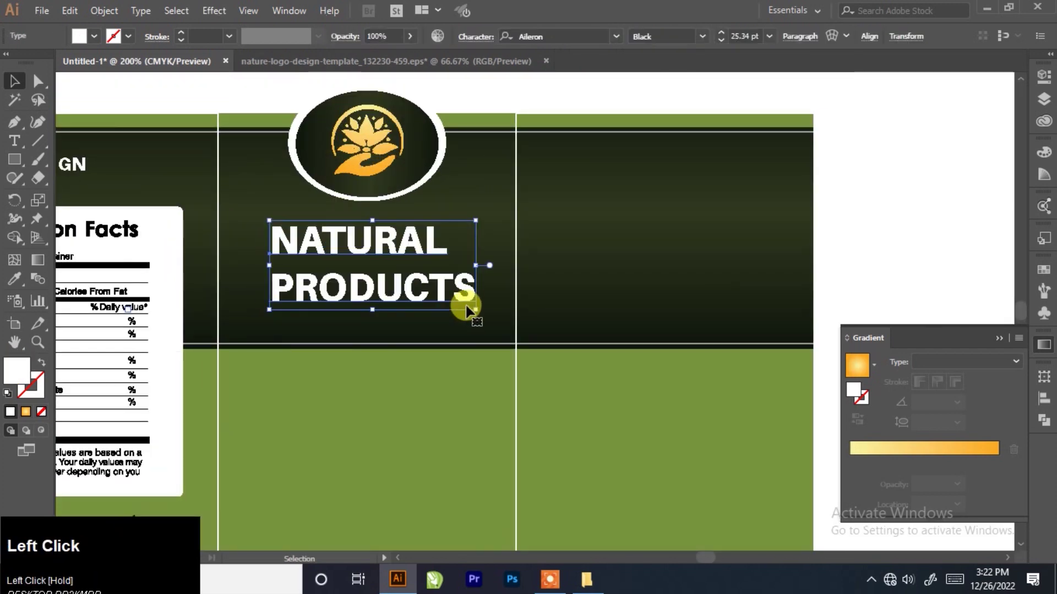
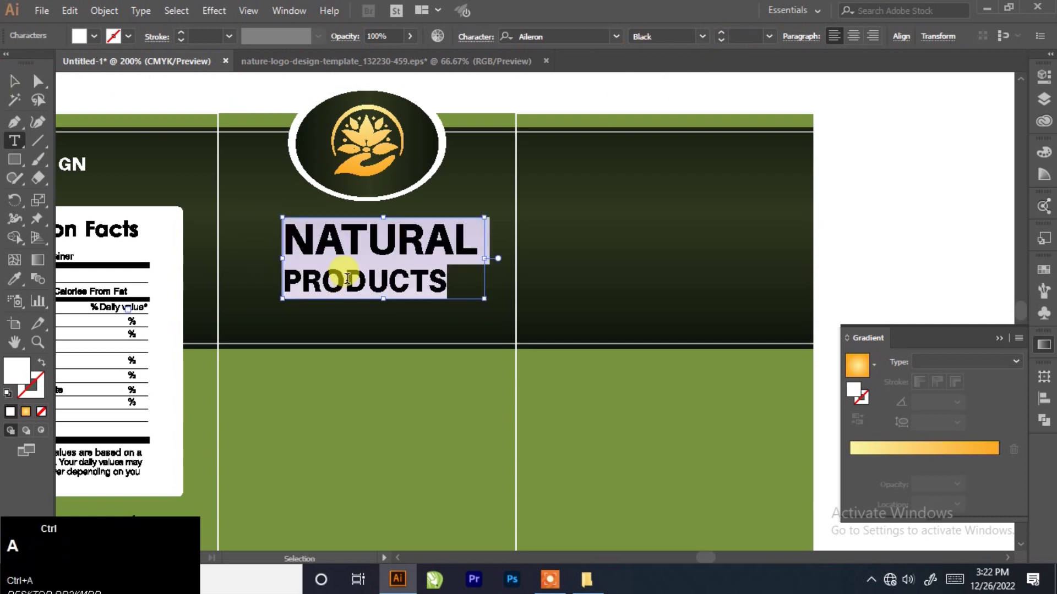
{"action": "left_click", "coordinate": [853, 43]}
{"action": "scroll", "scroll_direction": "down", "scroll_amount": 3}
{"action": "left_click", "coordinate": [482, 137]}
{"action": "scroll", "scroll_direction": "up", "scroll_amount": 3}
Set the title to Black Italic weight and tilt it slightly upward.
{"action": "left_click", "coordinate": [352, 230]}
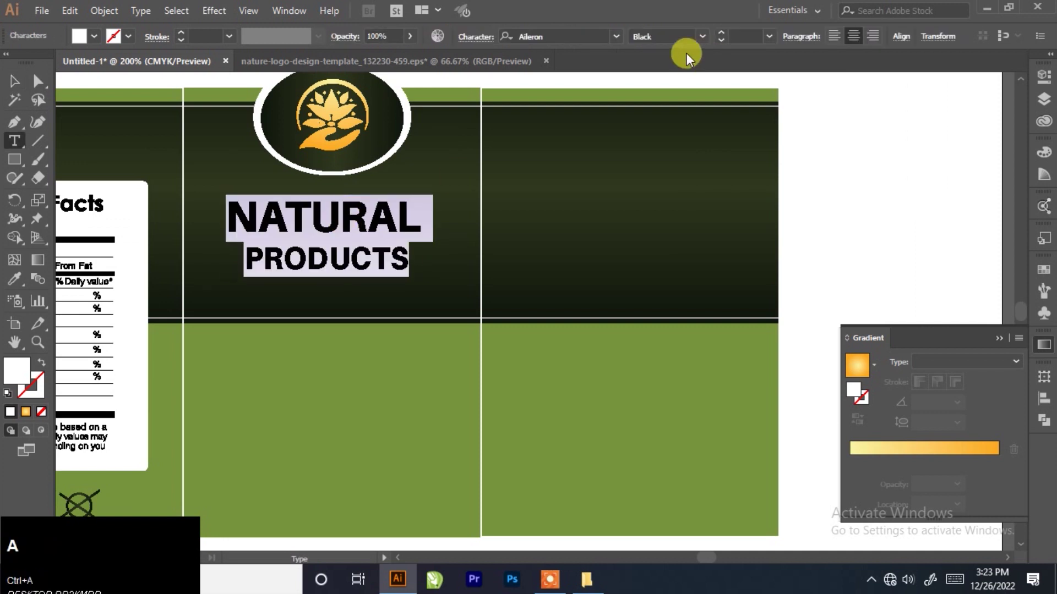
{"action": "left_click", "coordinate": [702, 46]}
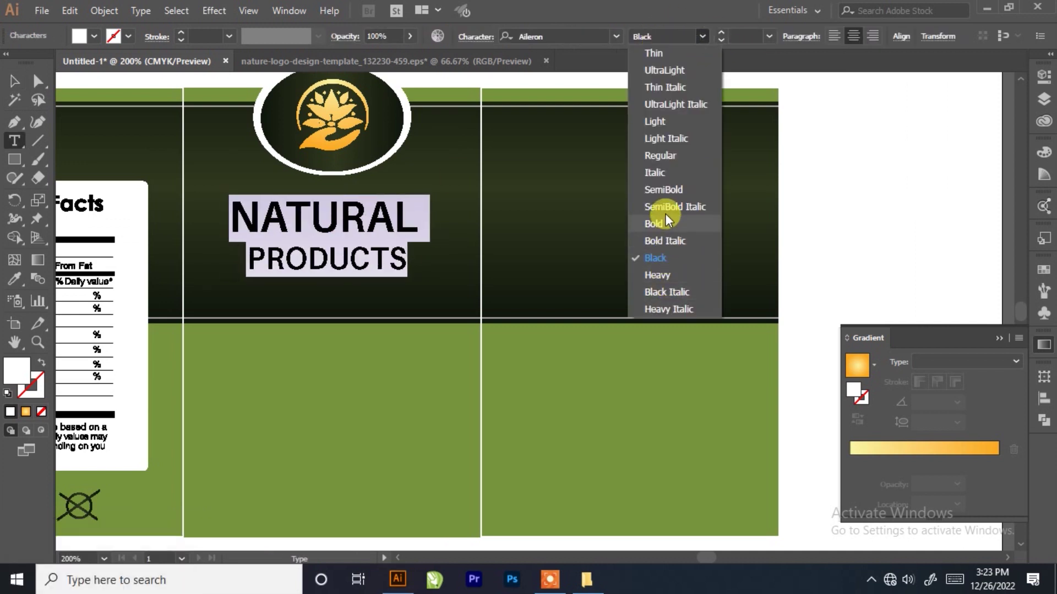
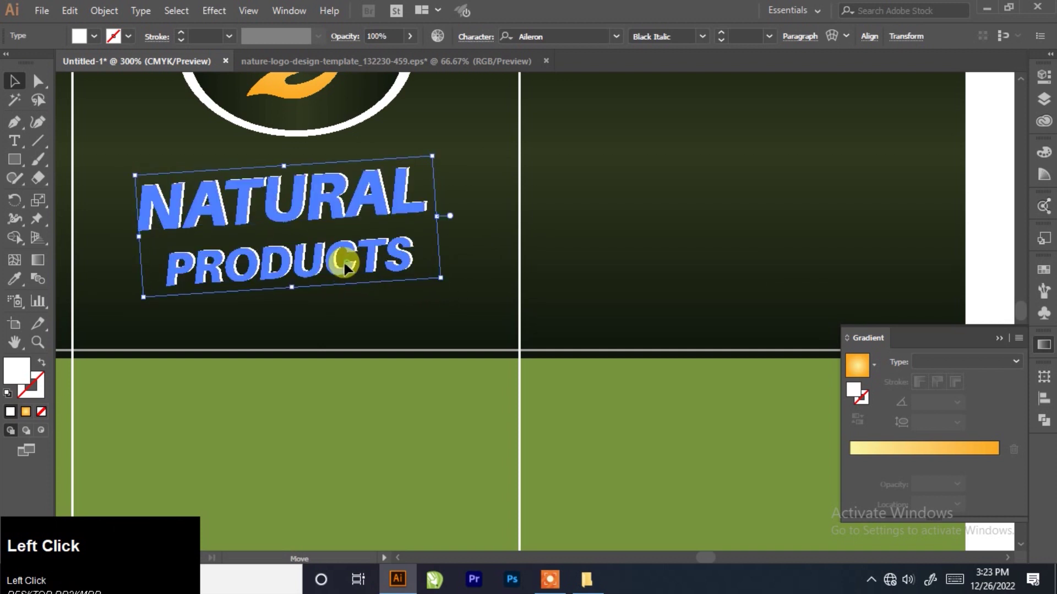
{"action": "scroll", "scroll_direction": "down", "scroll_amount": 3}
{"action": "left_click", "coordinate": [402, 144]}
{"action": "scroll", "scroll_direction": "up", "scroll_amount": 3}
{"action": "left_click", "coordinate": [353, 107]}
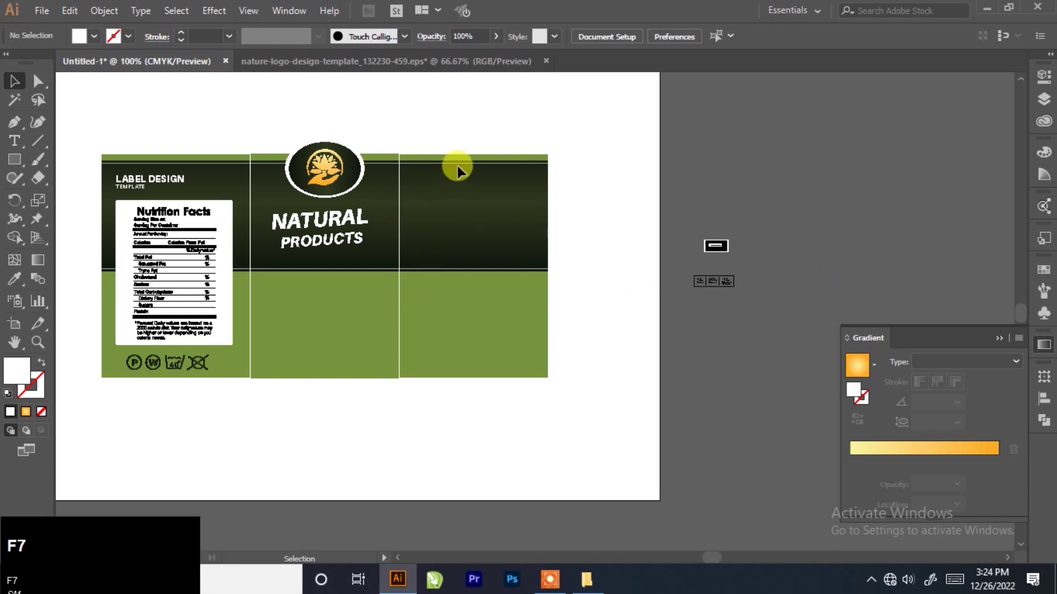
Add a white DIRECTION heading and centre it inside its stroked rectangle.
{"action": "scroll", "scroll_direction": "up", "scroll_amount": 3}
{"action": "scroll", "scroll_direction": "up", "scroll_amount": 3}
{"action": "left_click", "coordinate": [14, 148]}
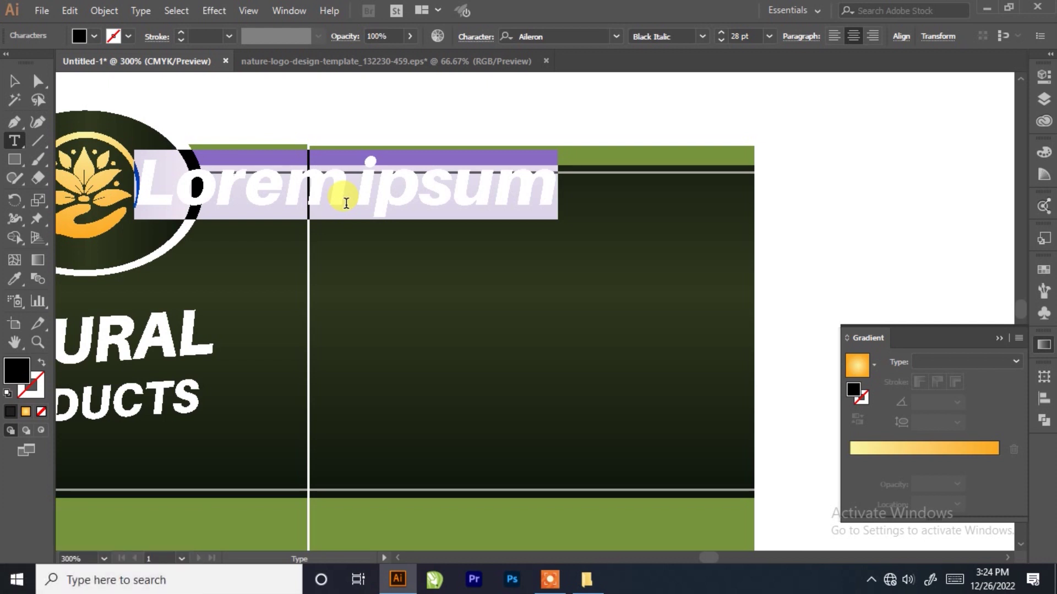
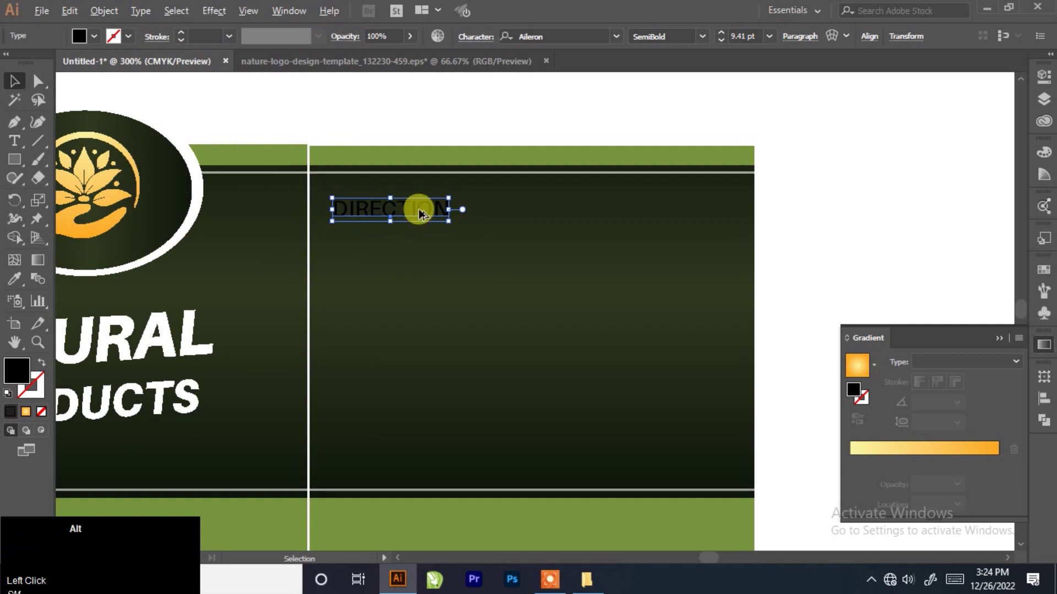
{"action": "left_click", "coordinate": [420, 218]}
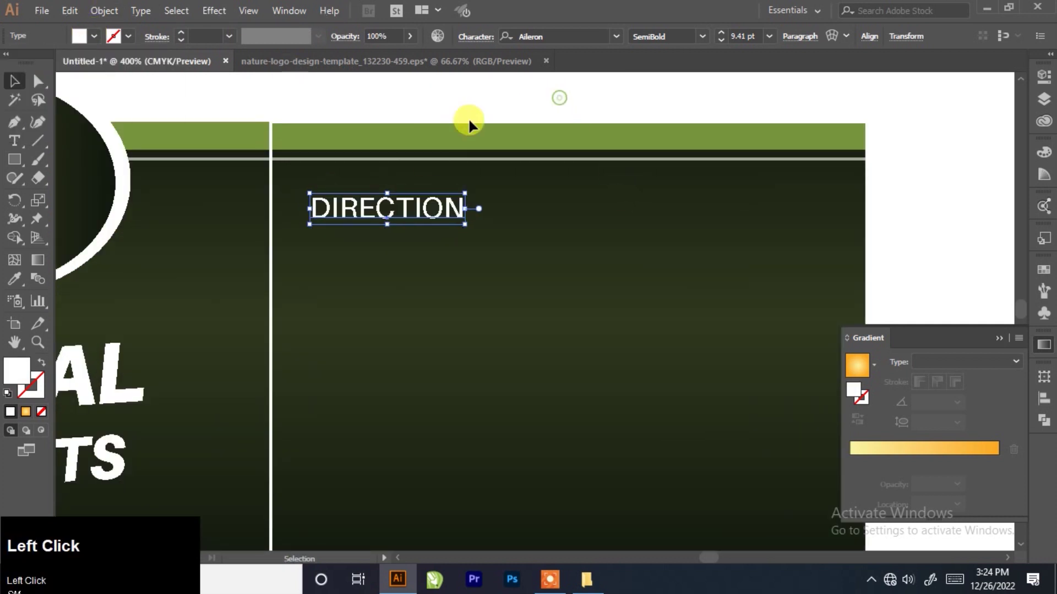
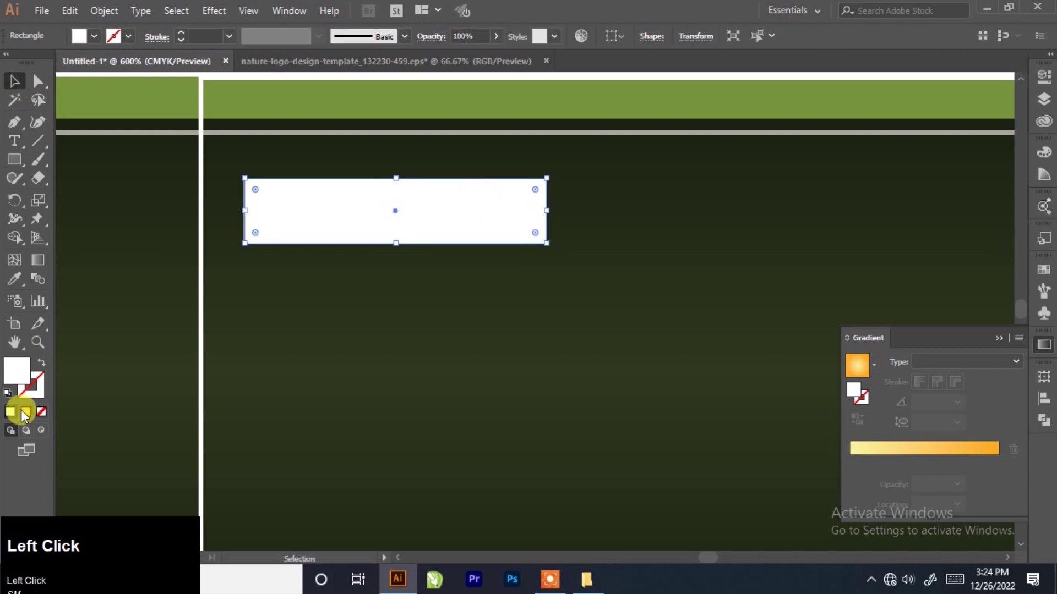
{"action": "scroll", "scroll_direction": "up", "scroll_amount": 3}
{"action": "left_click_drag", "start_coordinate": [489, 183], "coordinate": [523, 37]}
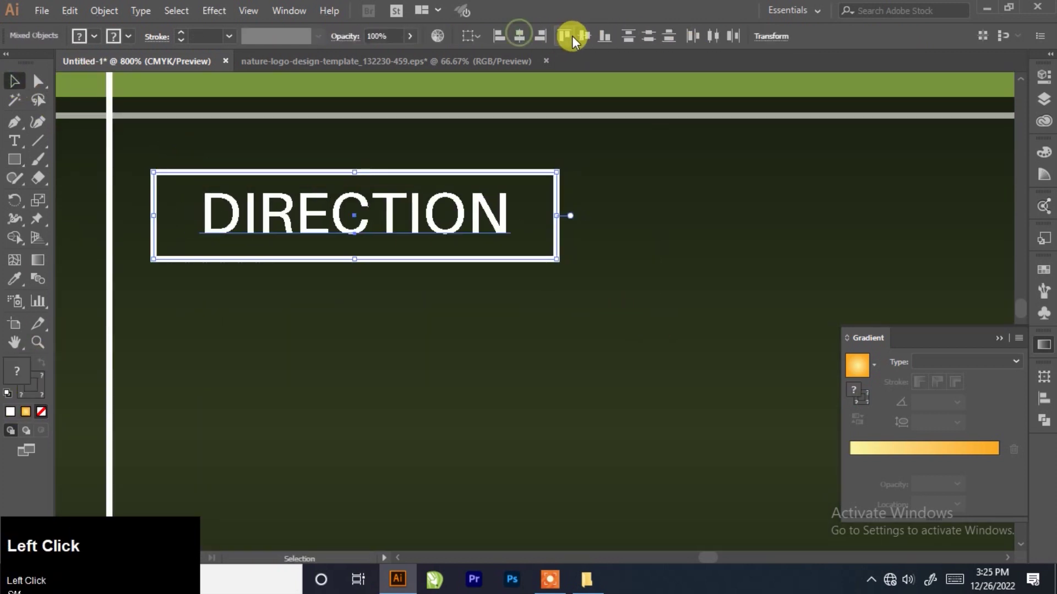
{"action": "scroll", "scroll_direction": "down", "scroll_amount": 3}
{"action": "left_click", "coordinate": [565, 216]}
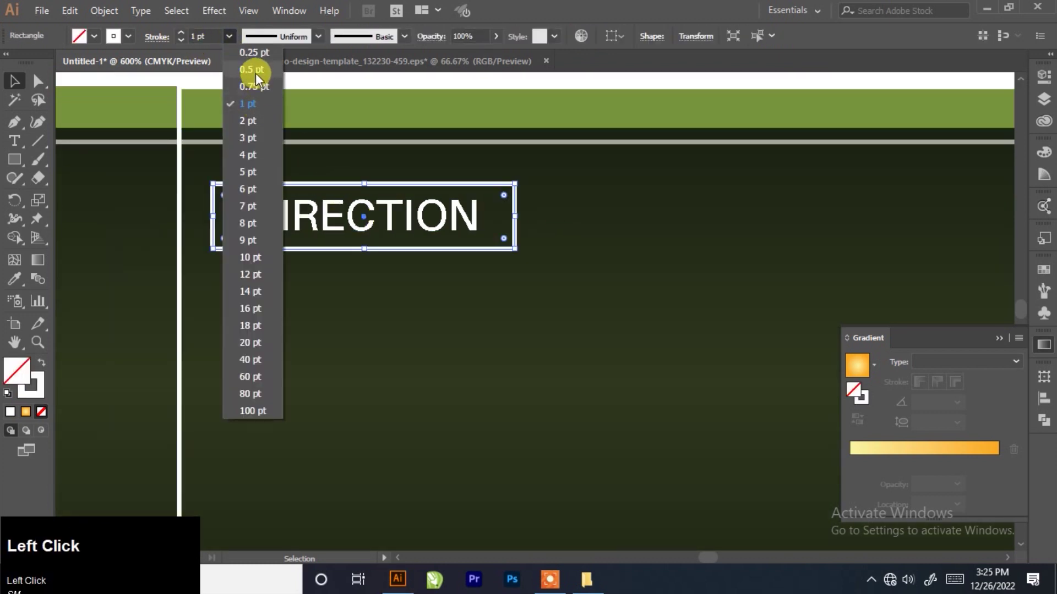
Add a Lorem ipsum placeholder paragraph below the heading in Regular weight with adjusted line spacing.
{"action": "scroll", "scroll_direction": "down", "scroll_amount": 3}
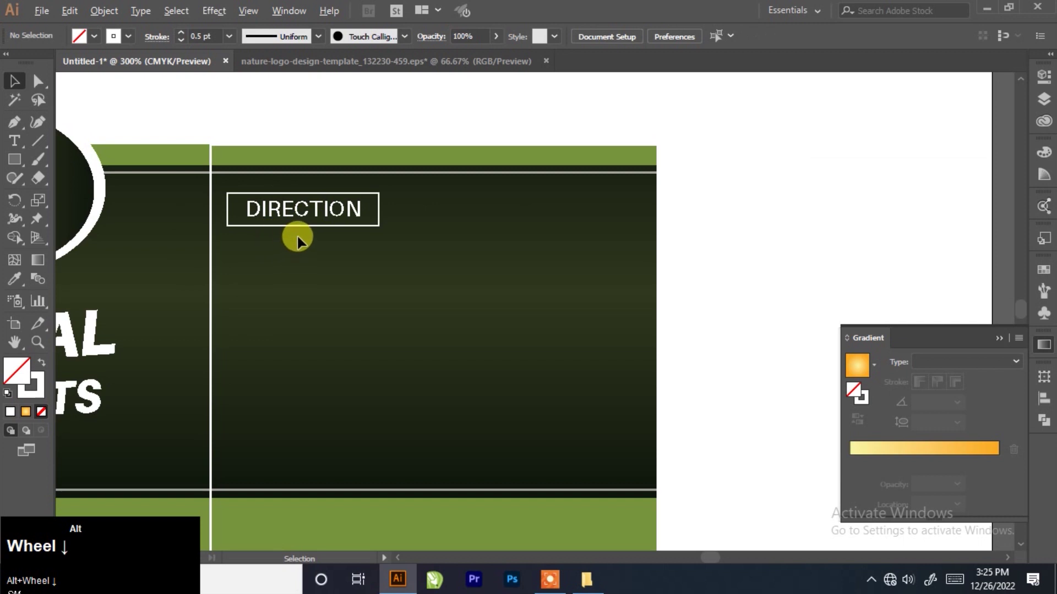
{"action": "scroll", "scroll_direction": "up", "scroll_amount": 3}
{"action": "scroll", "scroll_direction": "down", "scroll_amount": 3}
{"action": "scroll", "scroll_direction": "up", "scroll_amount": 3}
{"action": "left_click", "coordinate": [433, 270]}
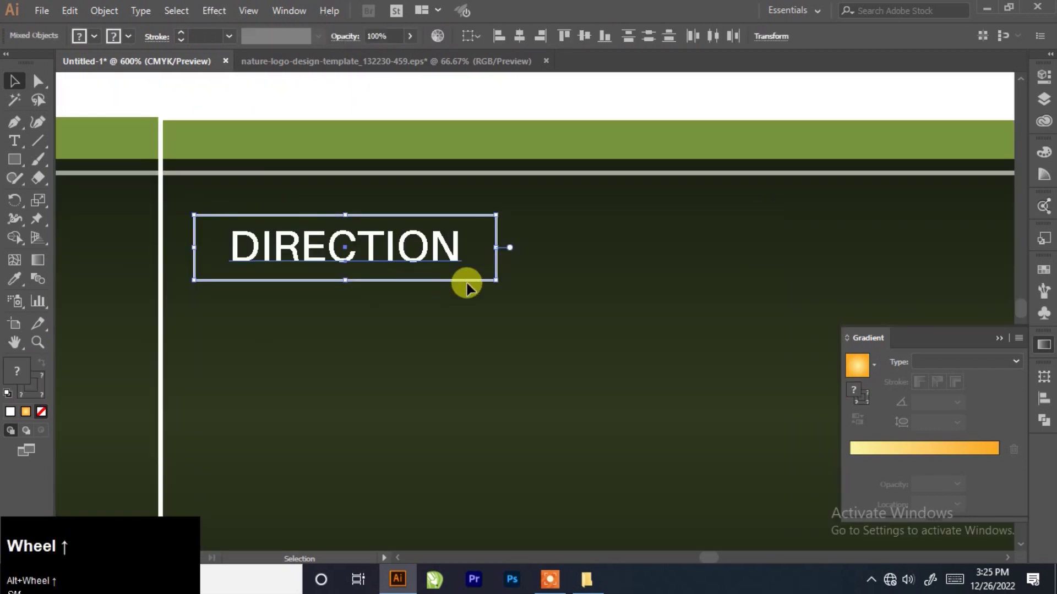
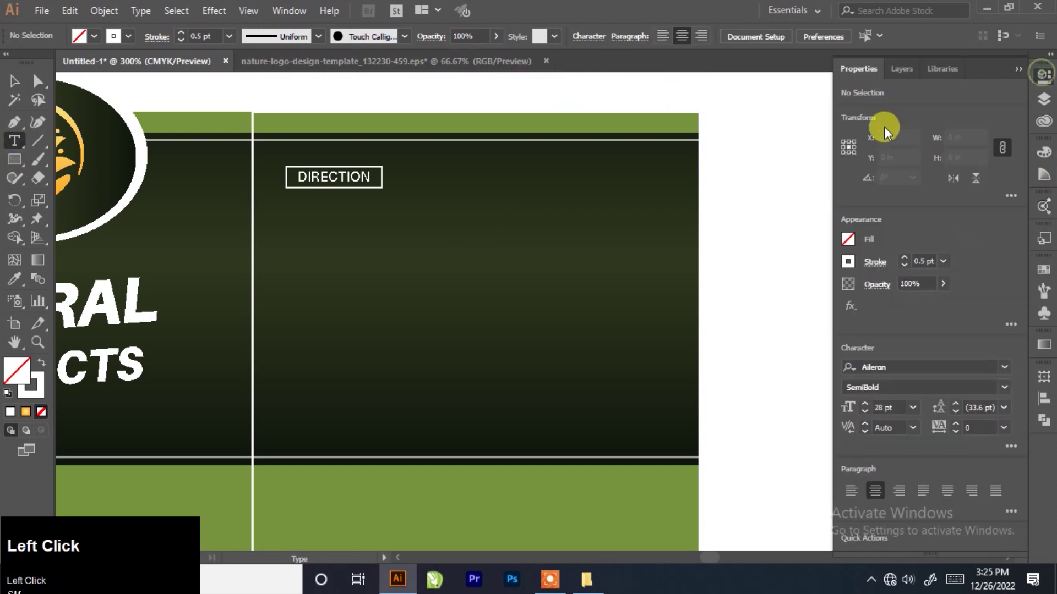
{"action": "left_click", "coordinate": [1007, 415]}
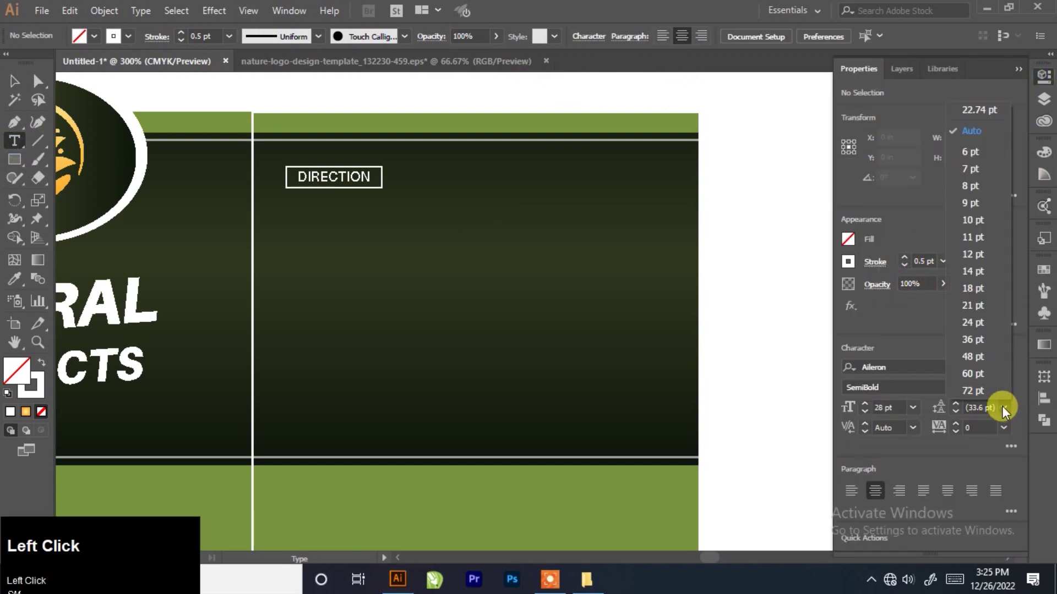
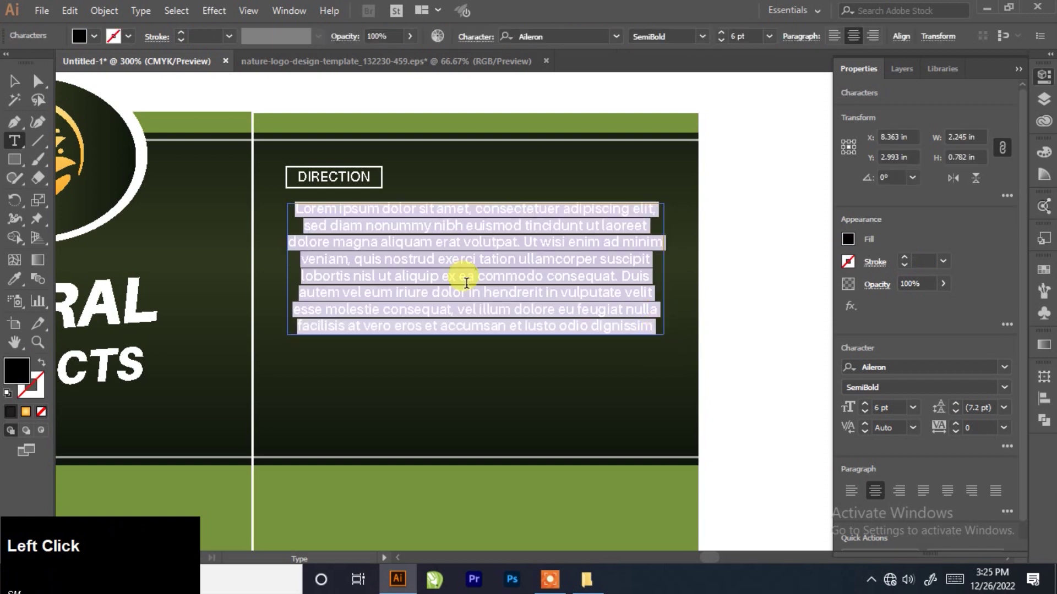
{"action": "left_click", "coordinate": [958, 414]}
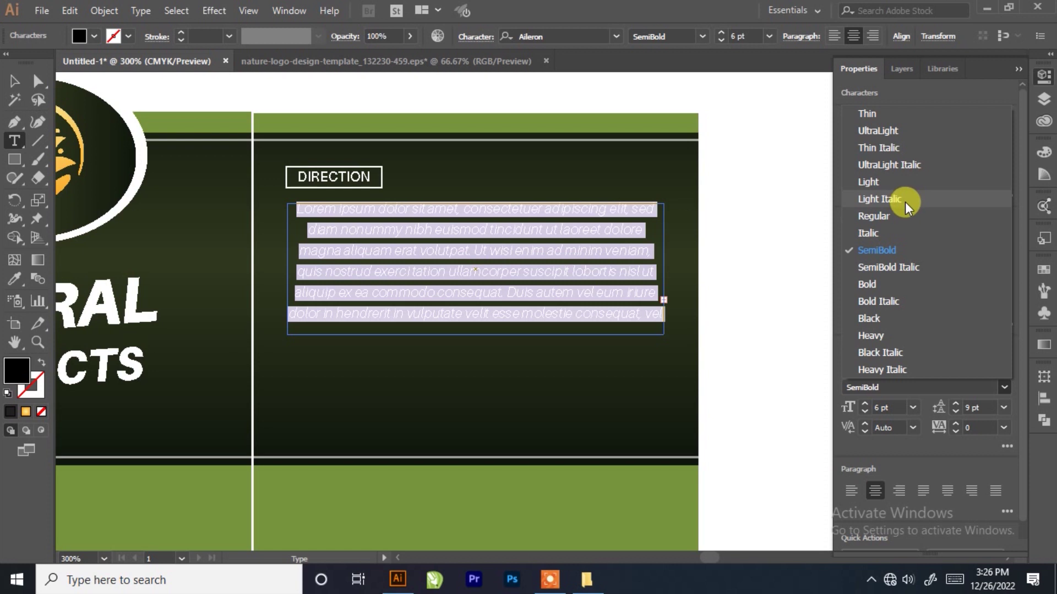
{"action": "left_click", "coordinate": [913, 217]}
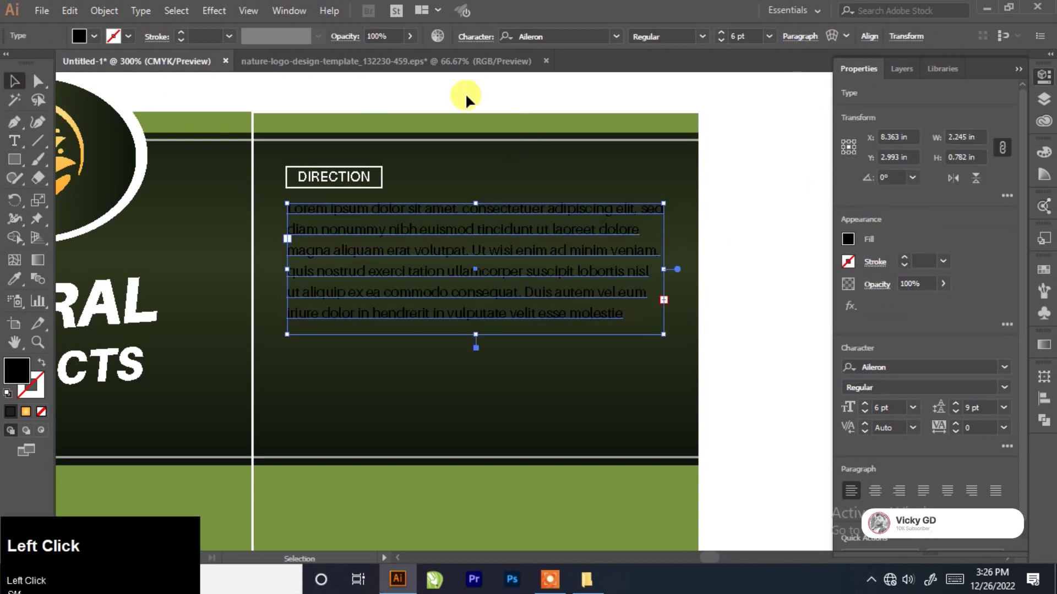
Set the placeholder paragraph in Bahnschrift 6 pt with a white fill.
{"action": "scroll", "scroll_direction": "up", "scroll_amount": 3}
{"action": "left_click", "coordinate": [511, 278]}
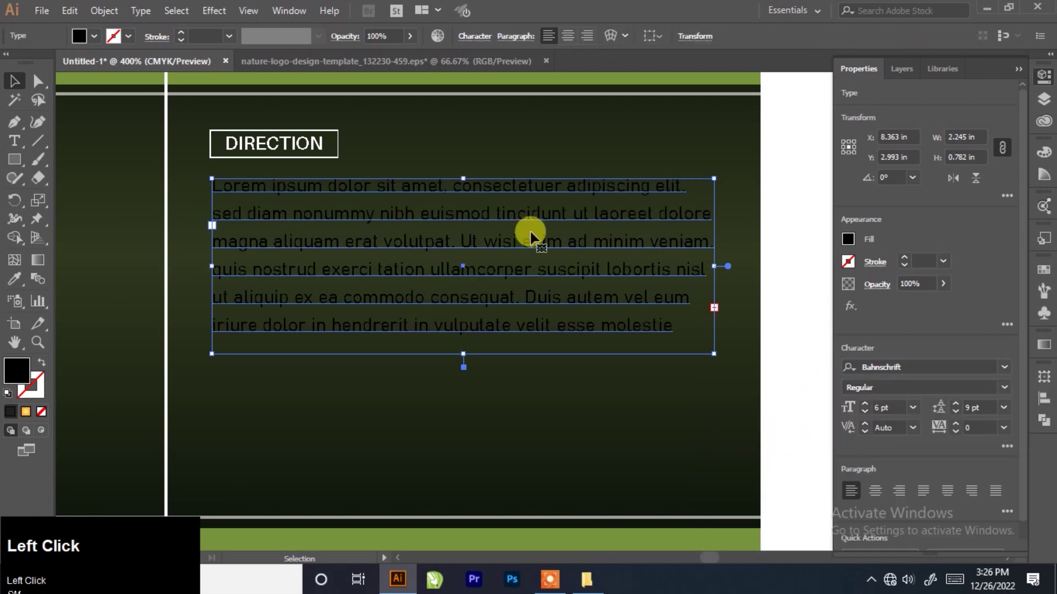
{"action": "left_click", "coordinate": [852, 242]}
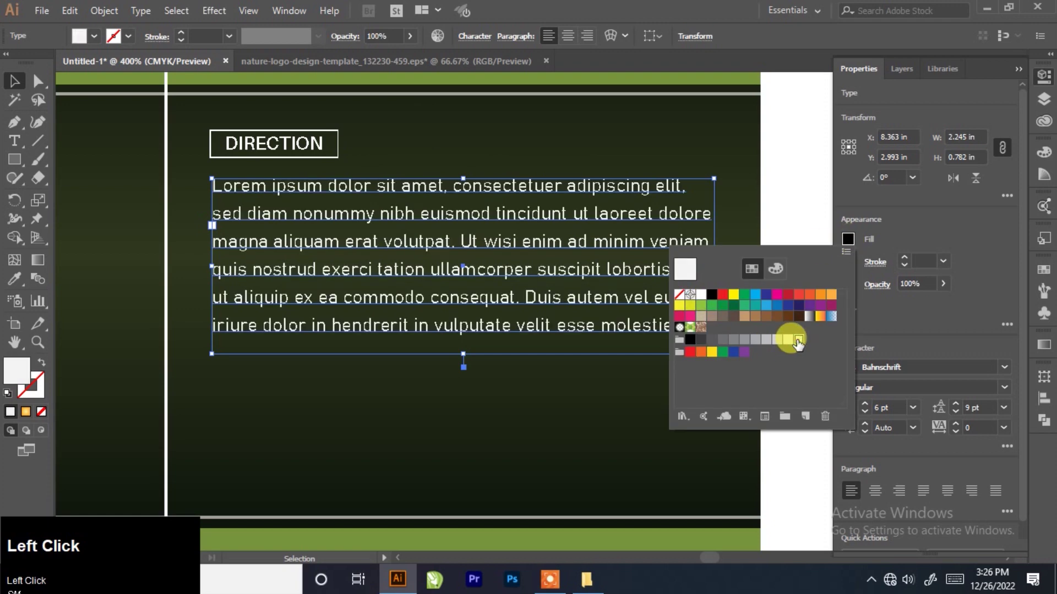
{"action": "scroll", "scroll_direction": "down", "scroll_amount": 3}
{"action": "scroll", "scroll_direction": "up", "scroll_amount": 3}
{"action": "left_click", "coordinate": [684, 286]}
{"action": "scroll", "scroll_direction": "up", "scroll_amount": 3}
{"action": "left_click", "coordinate": [541, 293]}
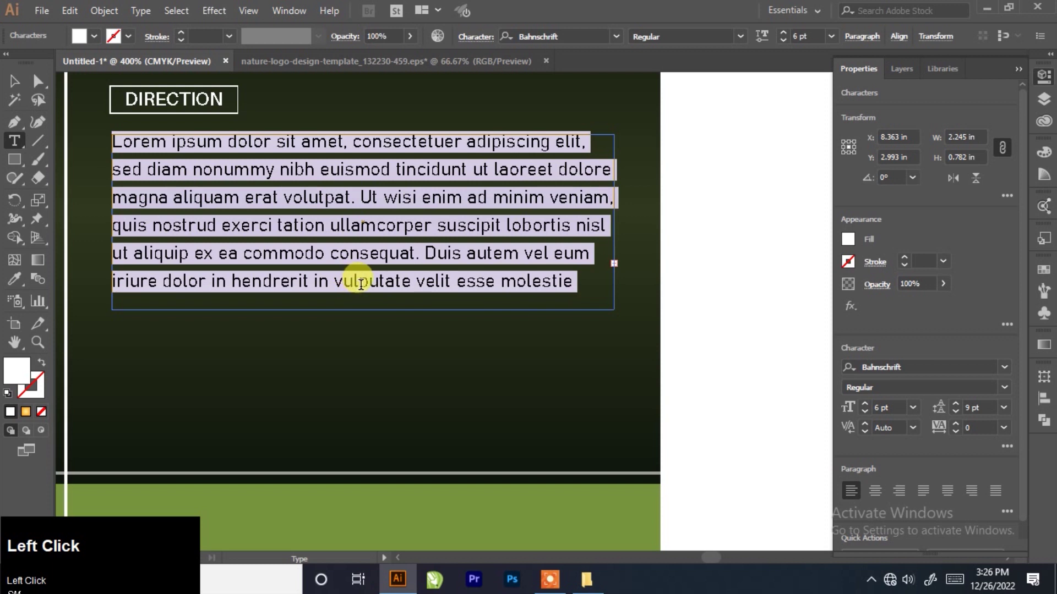
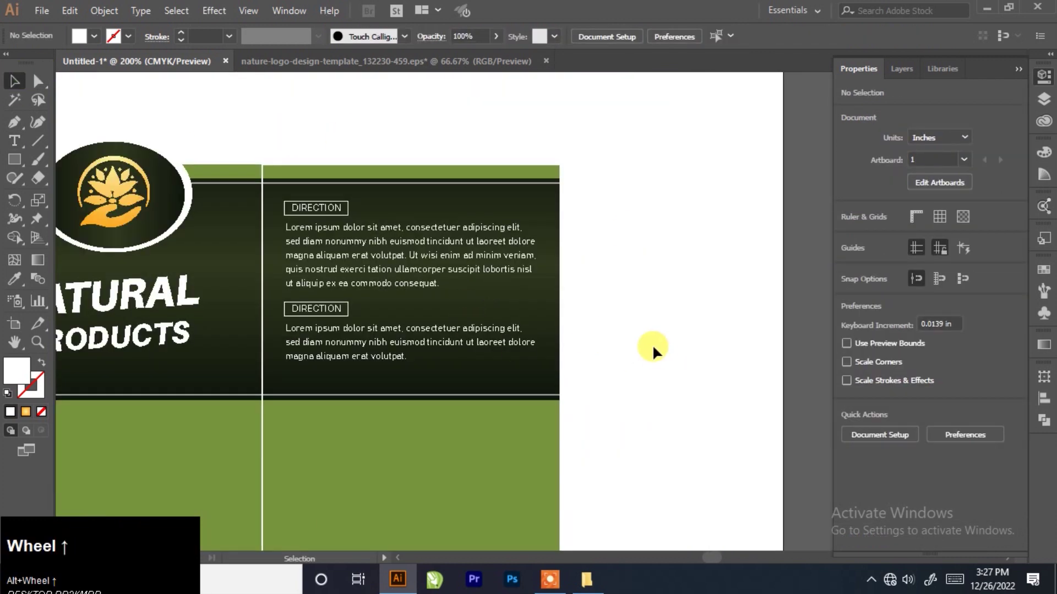
Select both direction paragraphs to make room for the nutrient info group below them.
{"action": "left_click", "coordinate": [484, 273]}
{"action": "left_click", "coordinate": [482, 335]}
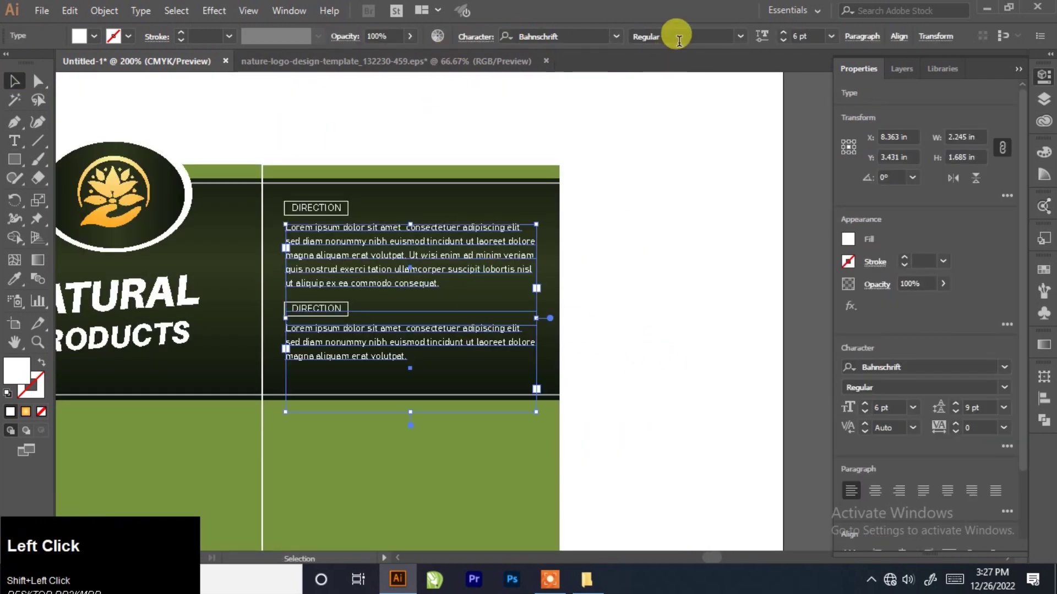
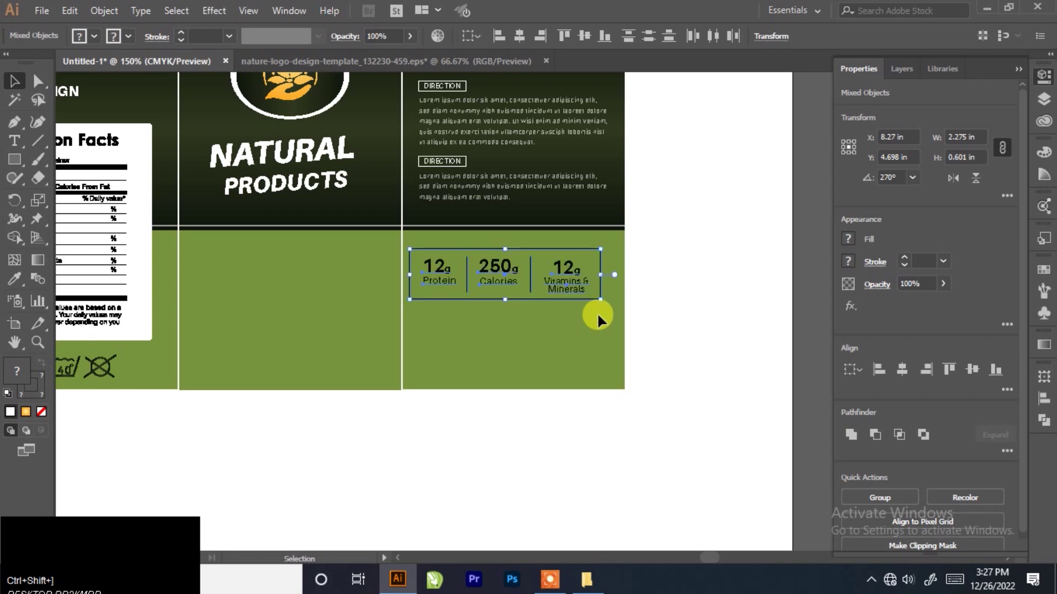
Round the corners of the nutrient panel's outline with the live corner widgets.
{"action": "left_click", "coordinate": [719, 294]}
{"action": "scroll", "scroll_direction": "down", "scroll_amount": 3}
{"action": "scroll", "scroll_direction": "up", "scroll_amount": 3}
{"action": "scroll", "scroll_direction": "up", "scroll_amount": 3}
{"action": "left_click", "coordinate": [581, 222]}
{"action": "scroll", "scroll_direction": "up", "scroll_amount": 3}
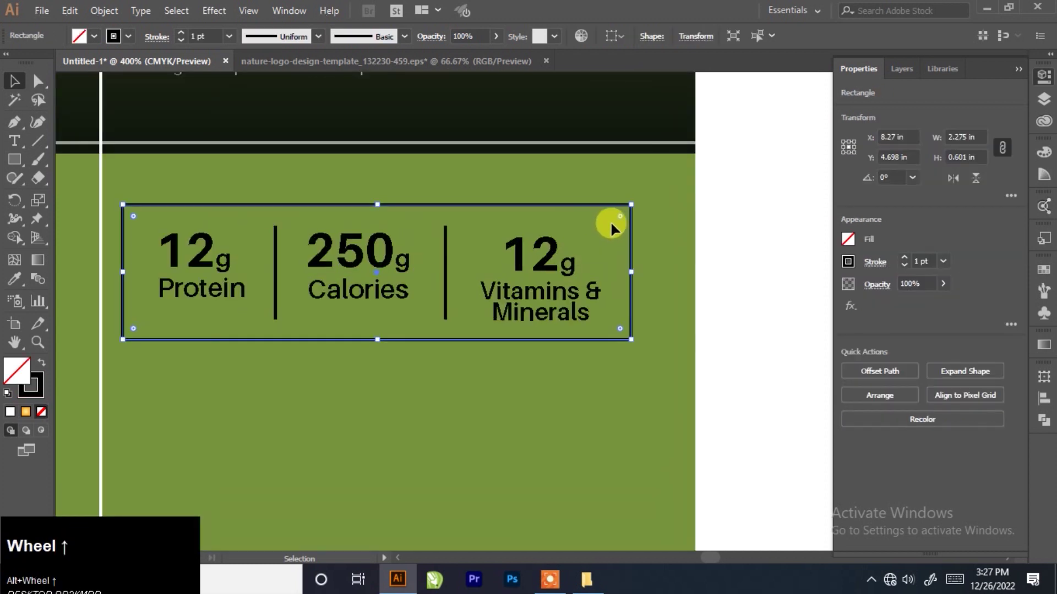
{"action": "left_click_drag", "start_coordinate": [625, 221], "coordinate": [731, 242]}
{"action": "scroll", "scroll_direction": "down", "scroll_amount": 3}
{"action": "scroll", "scroll_direction": "up", "scroll_amount": 3}
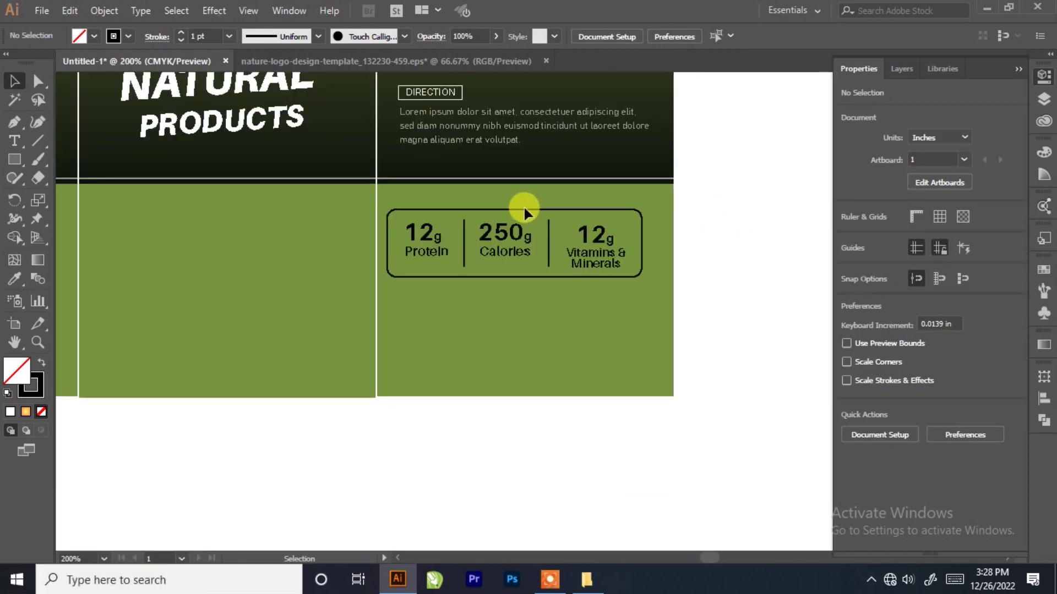
{"action": "scroll", "scroll_direction": "up", "scroll_amount": 3}
Thicken the nutrient panel border to a 2 pt stroke.
{"action": "left_click", "coordinate": [557, 197]}
{"action": "left_click", "coordinate": [557, 224]}
{"action": "left_click", "coordinate": [185, 36]}
{"action": "scroll", "scroll_direction": "down", "scroll_amount": 3}
{"action": "left_click", "coordinate": [684, 276]}
{"action": "scroll", "scroll_direction": "up", "scroll_amount": 3}
{"action": "scroll", "scroll_direction": "down", "scroll_amount": 3}
{"action": "scroll", "scroll_direction": "up", "scroll_amount": 3}
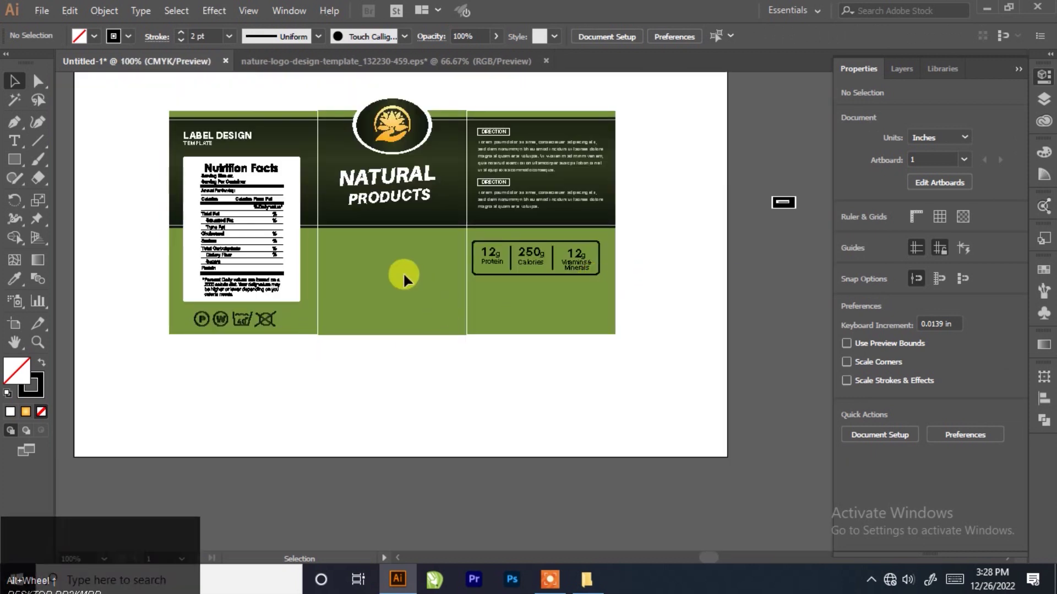
{"action": "scroll", "scroll_direction": "up", "scroll_amount": 3}
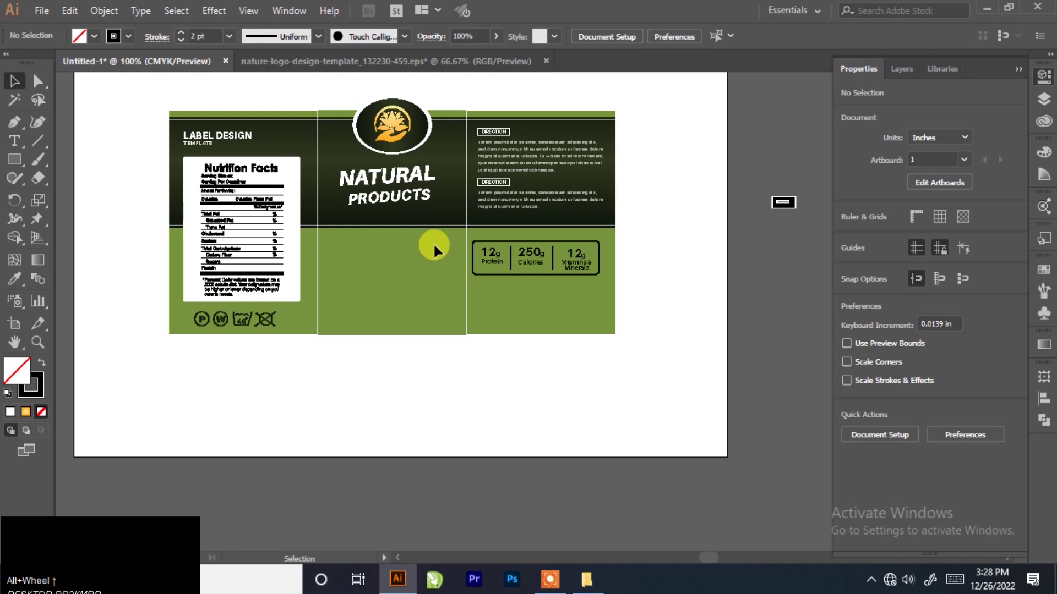
Paste the company contact details block and position it under the nutrient panel.
{"action": "key", "text": "F7"}
{"action": "left_click", "coordinate": [592, 348]}
{"action": "scroll", "scroll_direction": "up", "scroll_amount": 3}
{"action": "scroll", "scroll_direction": "down", "scroll_amount": 3}
{"action": "scroll", "scroll_direction": "up", "scroll_amount": 3}
{"action": "left_click", "coordinate": [790, 311]}
{"action": "scroll", "scroll_direction": "up", "scroll_amount": 3}
{"action": "left_click_drag", "start_coordinate": [541, 338], "coordinate": [652, 326]}
{"action": "scroll", "scroll_direction": "up", "scroll_amount": 3}
{"action": "scroll", "scroll_direction": "down", "scroll_amount": 3}
{"action": "left_click", "coordinate": [630, 291]}
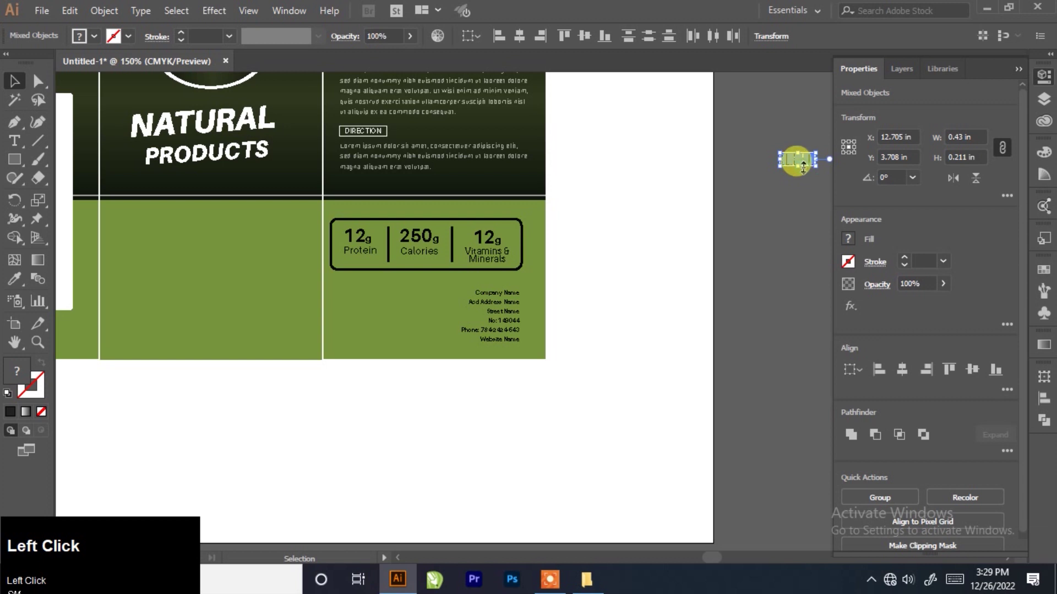
Drop the barcode onto the back panel and position it left of the company address lines.
{"action": "left_click", "coordinate": [809, 164]}
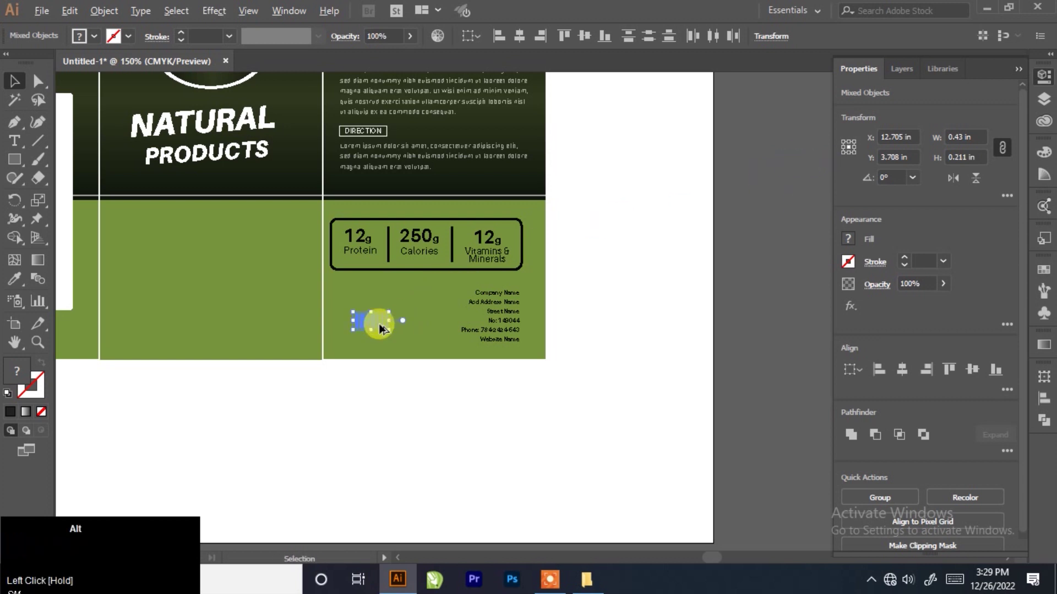
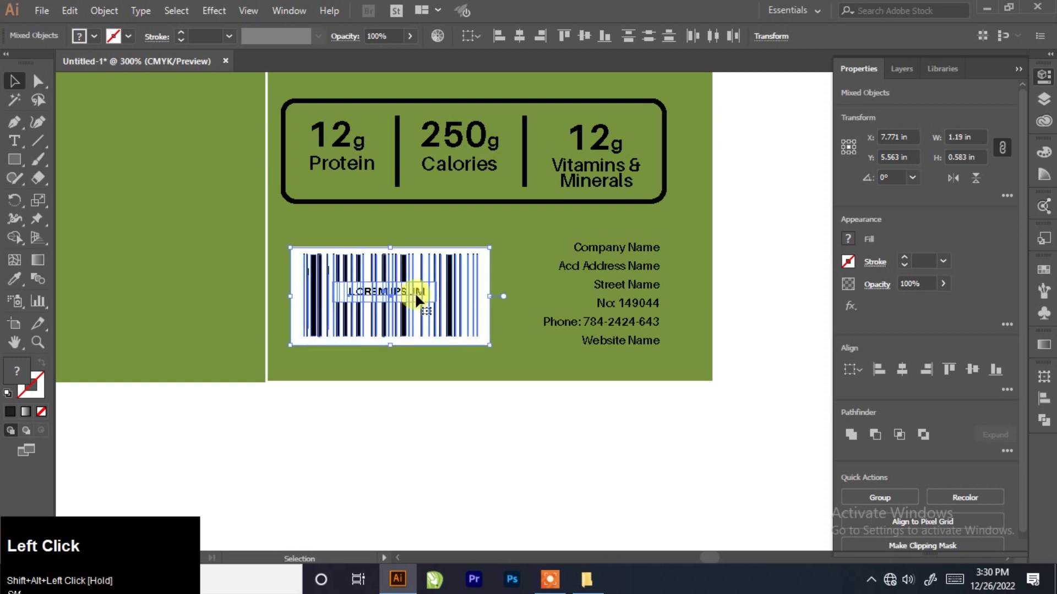
{"action": "scroll", "scroll_direction": "down", "scroll_amount": 3}
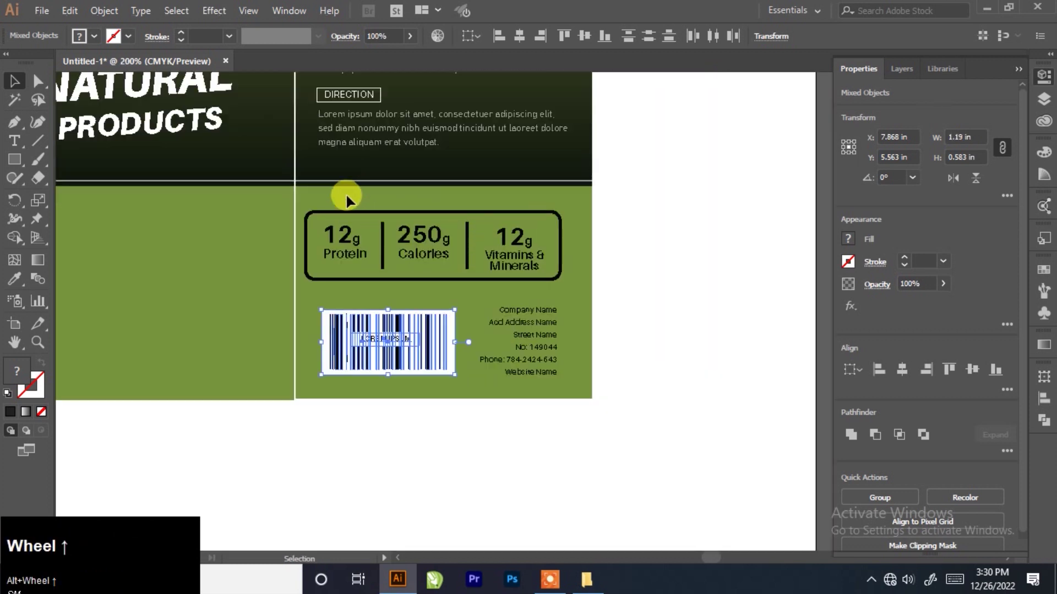
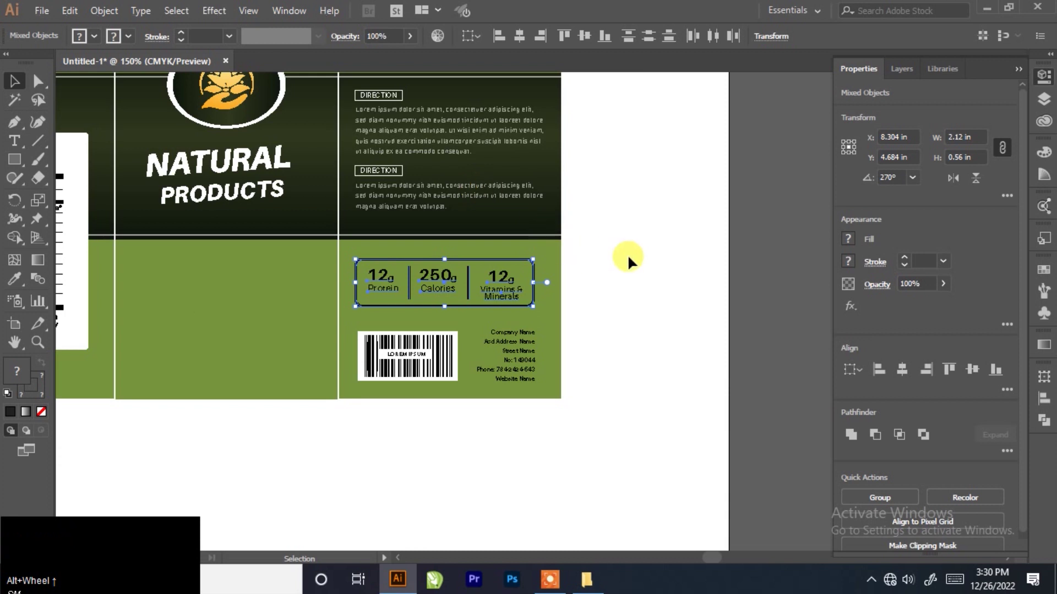
{"action": "key", "text": "Right"}
{"action": "key", "text": "Left"}
{"action": "left_click", "coordinate": [653, 320]}
{"action": "scroll", "scroll_direction": "up", "scroll_amount": 3}
{"action": "left_click_drag", "start_coordinate": [497, 413], "coordinate": [417, 377]}
Deselect the barcode and zoom in on the company address text.
{"action": "key", "text": "Left"}
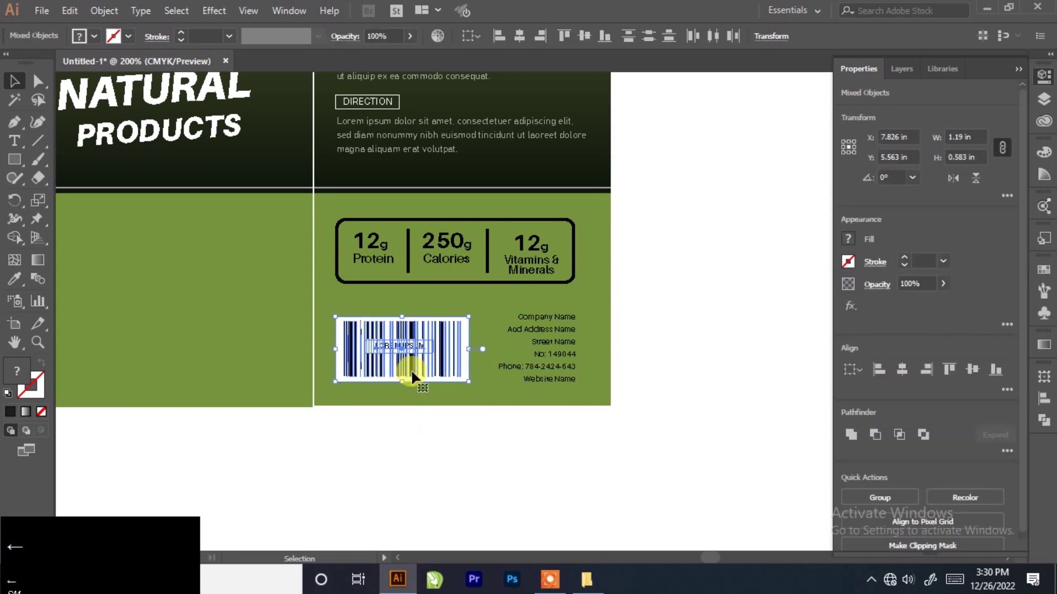
{"action": "scroll", "scroll_direction": "down", "scroll_amount": 3}
{"action": "left_click", "coordinate": [697, 300]}
{"action": "scroll", "scroll_direction": "down", "scroll_amount": 3}
{"action": "scroll", "scroll_direction": "up", "scroll_amount": 3}
{"action": "left_click", "coordinate": [694, 294]}
{"action": "key", "text": "F7"}
{"action": "scroll", "scroll_direction": "up", "scroll_amount": 3}
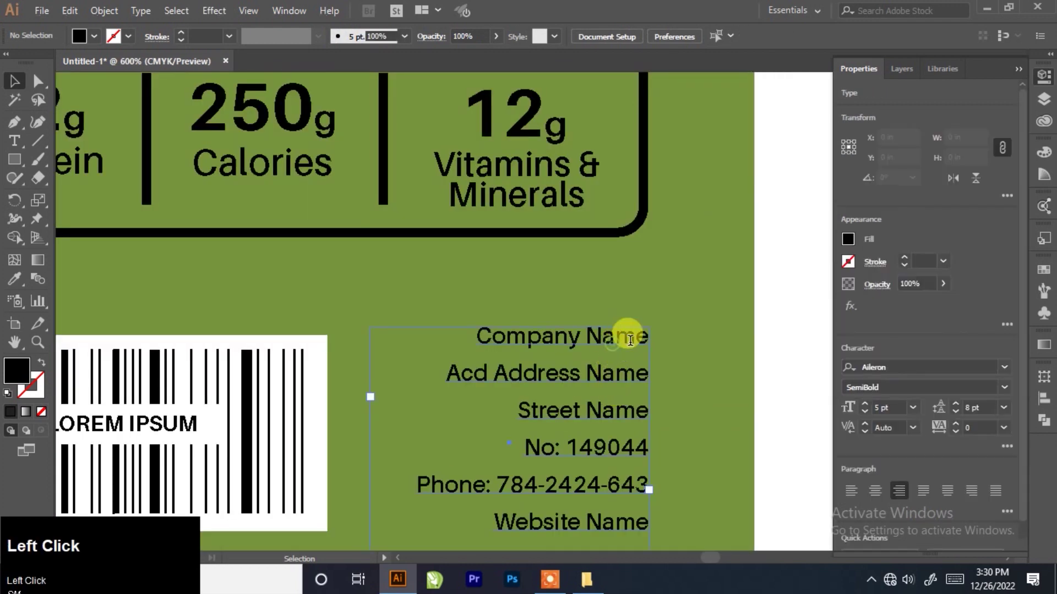
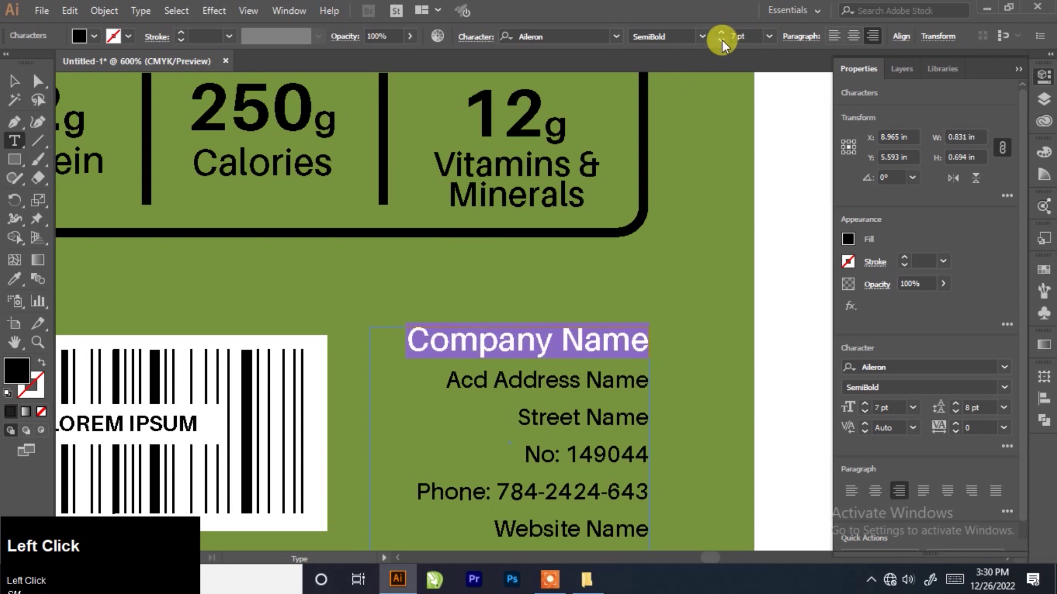
Enlarge the Company Name line and set it in Aileron Heavy.
{"action": "left_click", "coordinate": [727, 45]}
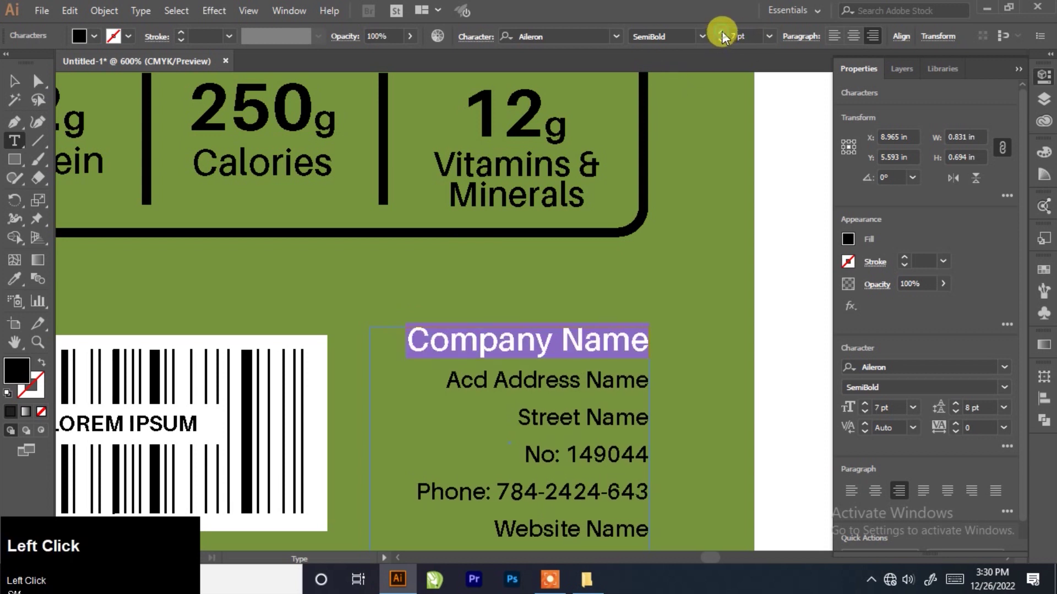
{"action": "left_click", "coordinate": [1010, 371]}
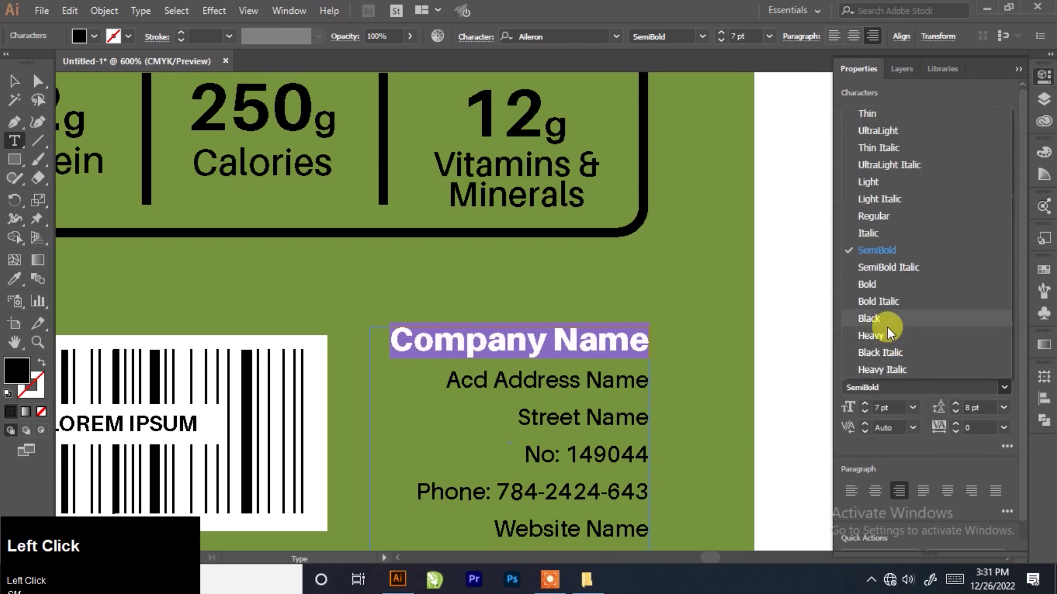
{"action": "left_click", "coordinate": [892, 334]}
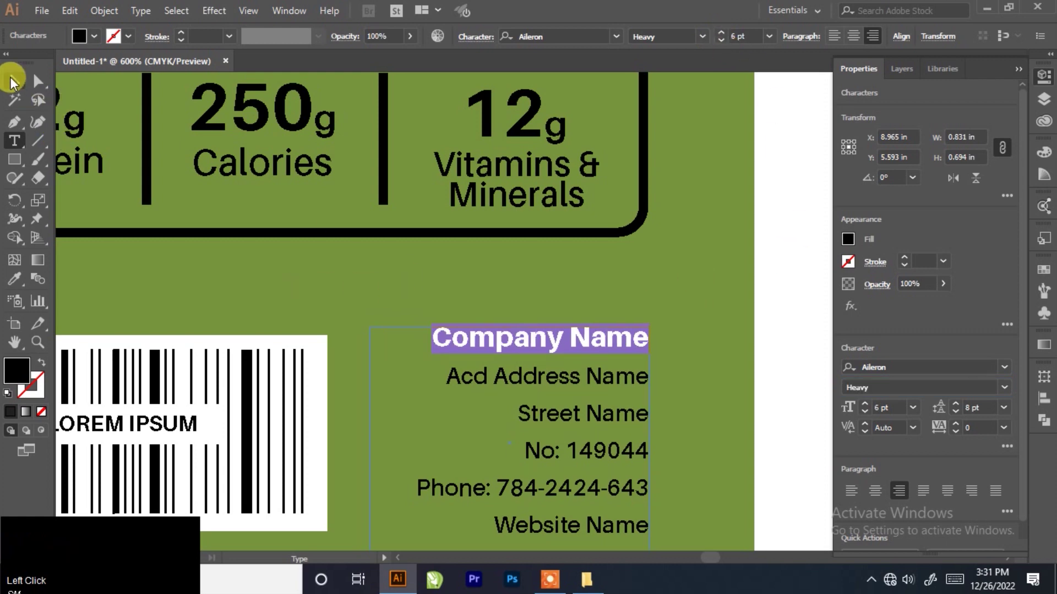
Fit the whole three-panel label in view and deselect the edited text.
{"action": "double_click", "coordinate": [13, 81]}
{"action": "scroll", "scroll_direction": "down", "scroll_amount": 3}
{"action": "scroll", "scroll_direction": "down", "scroll_amount": 3}
{"action": "scroll", "scroll_direction": "up", "scroll_amount": 3}
{"action": "scroll", "scroll_direction": "down", "scroll_amount": 3}
{"action": "scroll", "scroll_direction": "up", "scroll_amount": 3}
{"action": "left_click", "coordinate": [773, 157]}
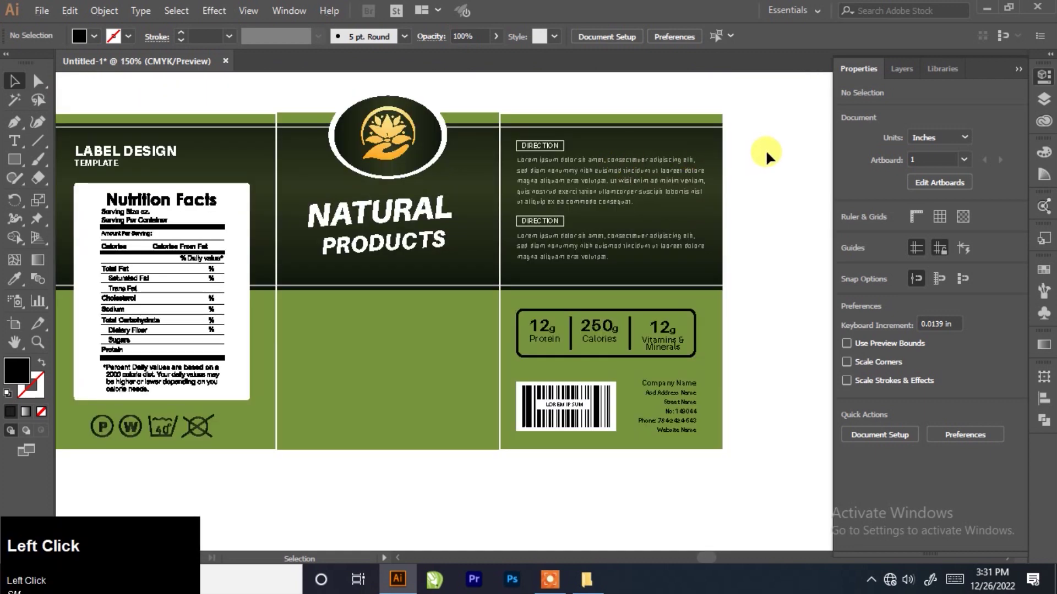
{"action": "key", "text": "F7"}
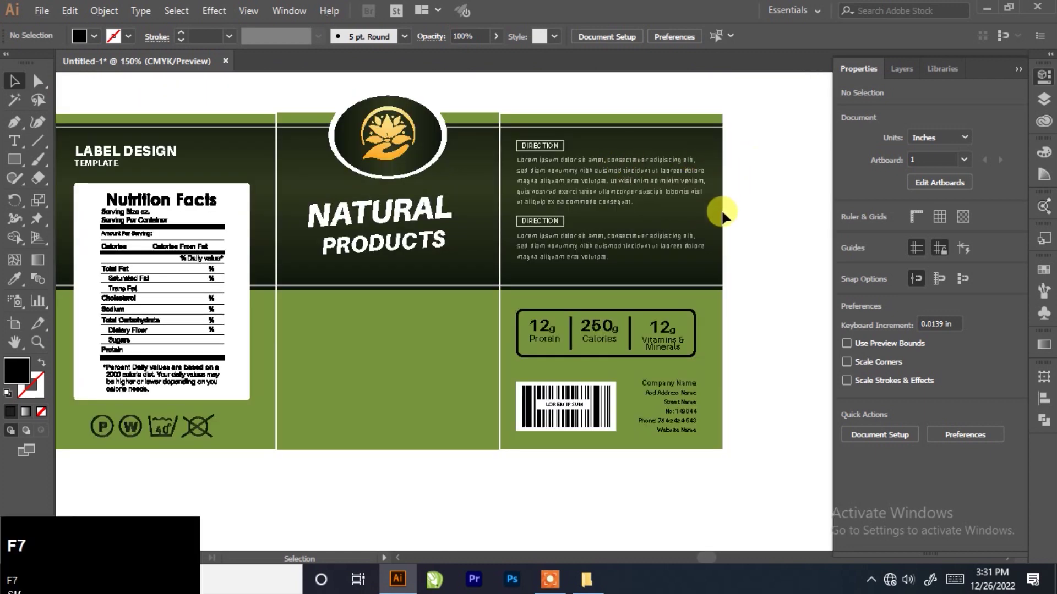
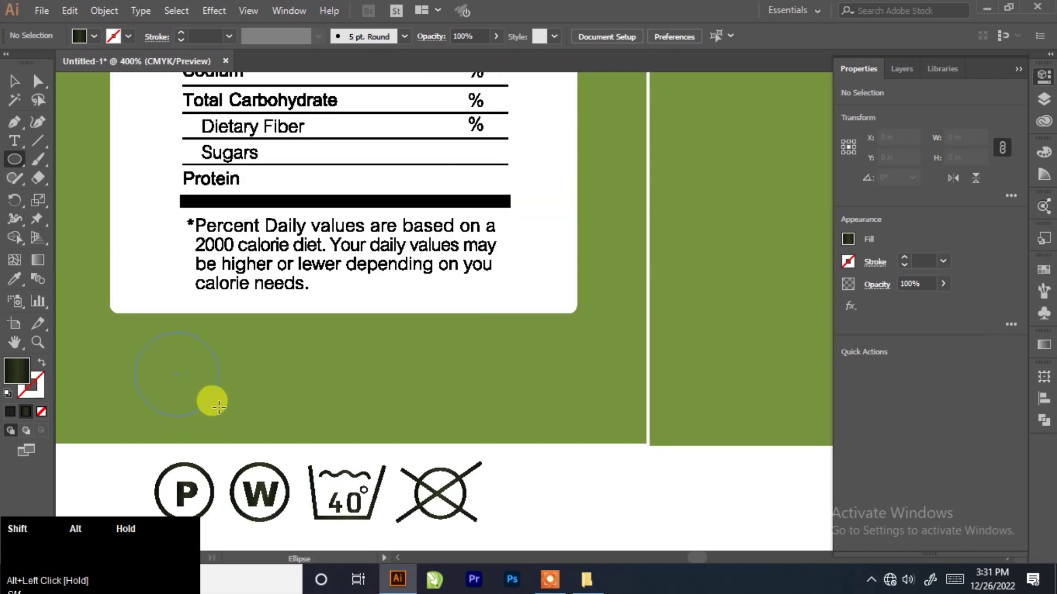
Draw a 0.375 in circle below the nutrition facts and fill it with the logo's orange.
{"action": "left_click", "coordinate": [17, 89]}
{"action": "scroll", "scroll_direction": "down", "scroll_amount": 3}
{"action": "scroll", "scroll_direction": "up", "scroll_amount": 3}
{"action": "scroll", "scroll_direction": "up", "scroll_amount": 3}
{"action": "scroll", "scroll_direction": "down", "scroll_amount": 3}
{"action": "scroll", "scroll_direction": "down", "scroll_amount": 3}
{"action": "scroll", "scroll_direction": "up", "scroll_amount": 3}
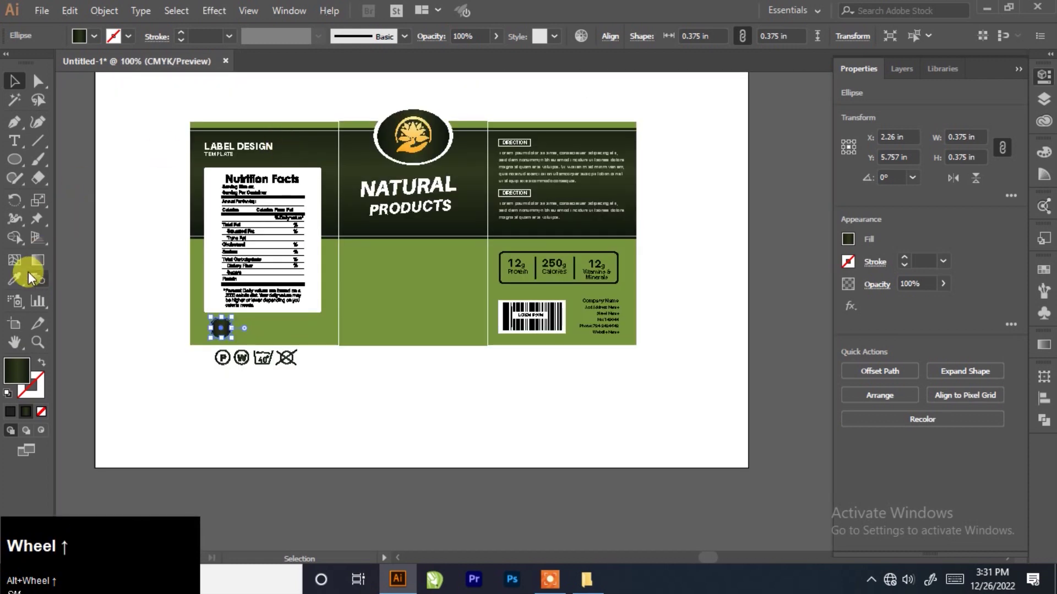
{"action": "left_click", "coordinate": [23, 278]}
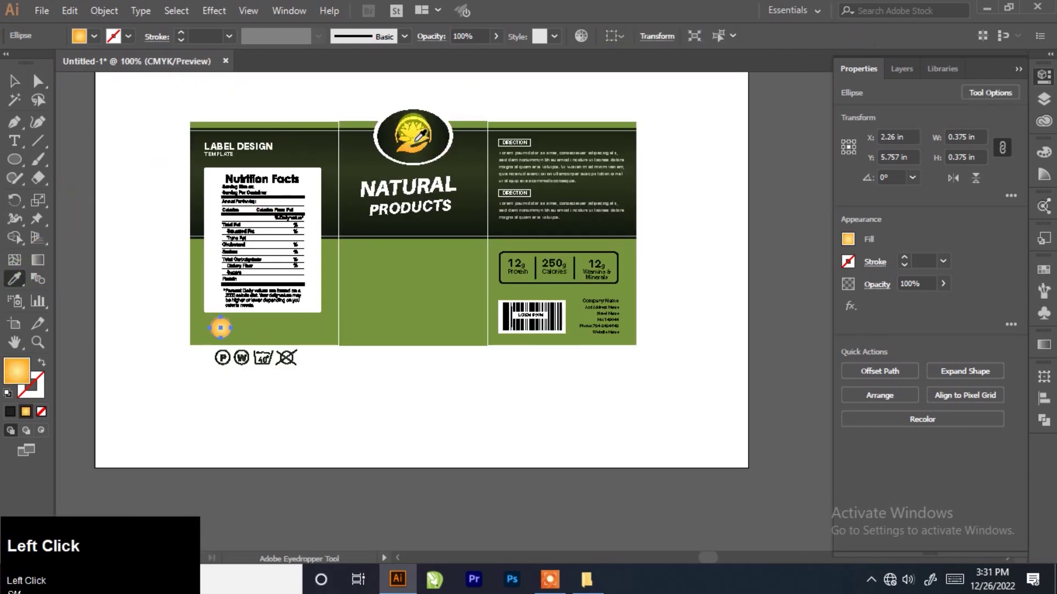
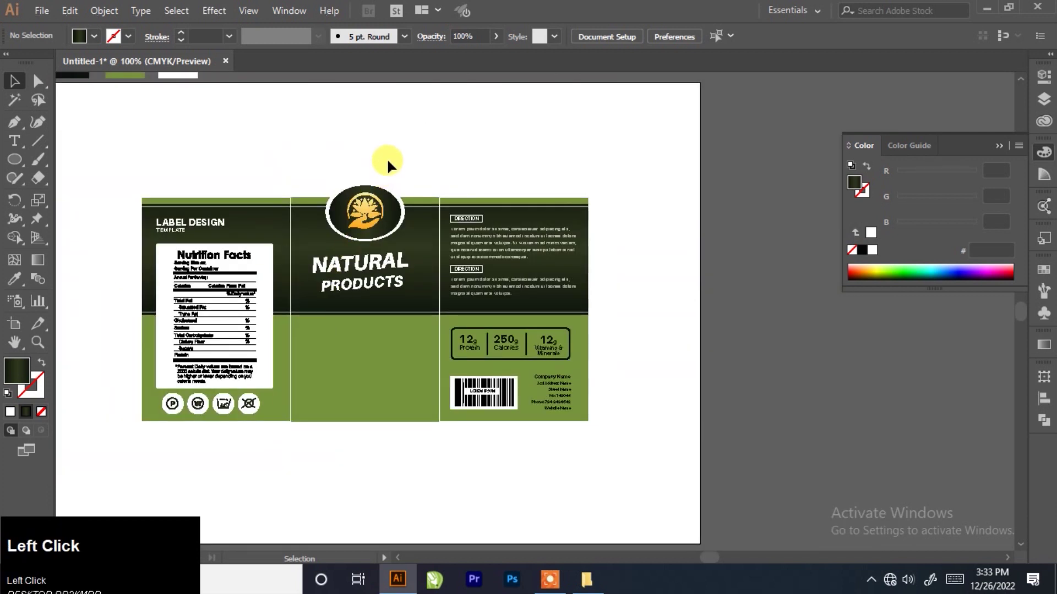
Place the Type cursor in the middle panel's green area for the bulleted claims.
{"action": "scroll", "scroll_direction": "up", "scroll_amount": 3}
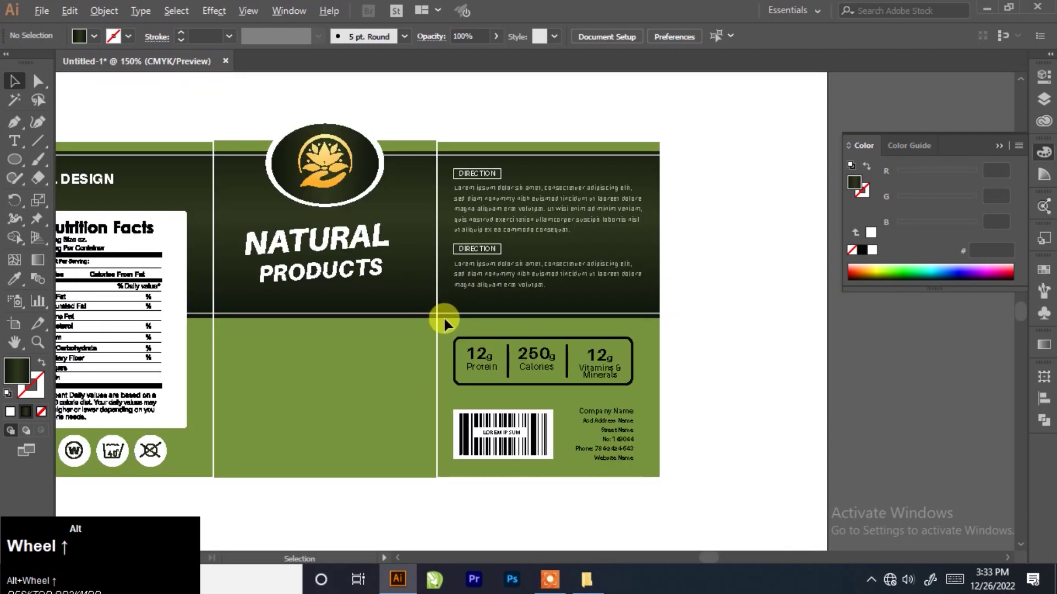
{"action": "left_click", "coordinate": [442, 308]}
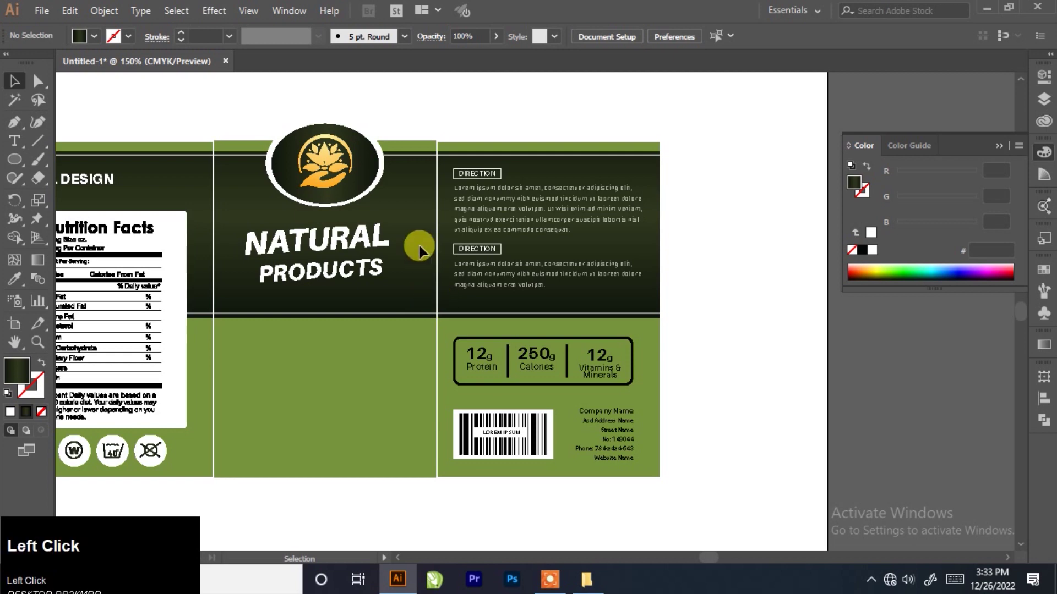
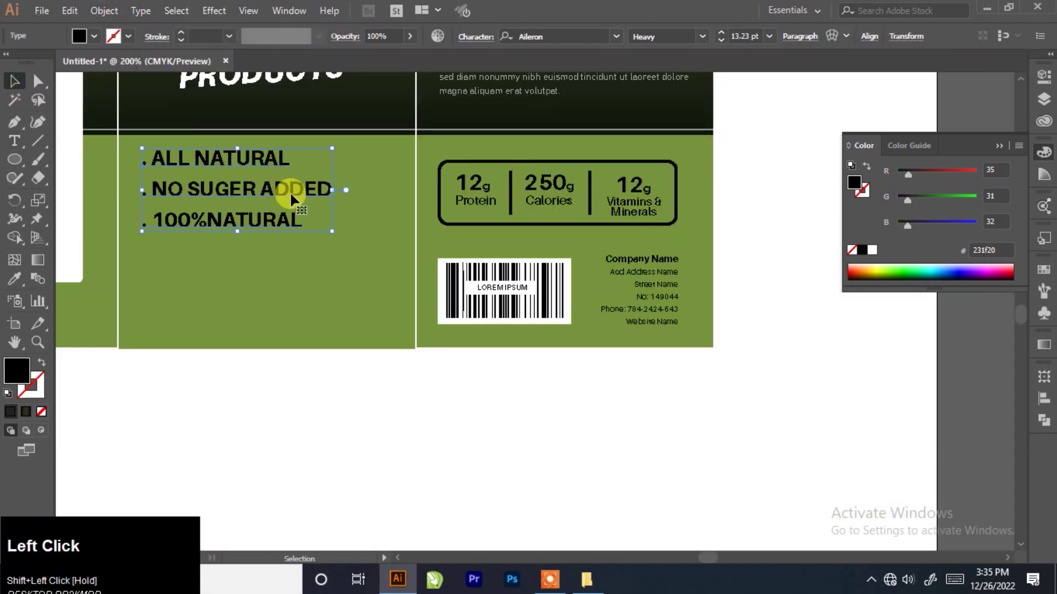
Position the bullet list and tighten the leading between its lines.
{"action": "left_click_drag", "start_coordinate": [294, 198], "coordinate": [270, 275]}
{"action": "scroll", "scroll_direction": "down", "scroll_amount": 3}
{"action": "scroll", "scroll_direction": "up", "scroll_amount": 3}
{"action": "left_click", "coordinate": [1048, 83]}
{"action": "left_click", "coordinate": [961, 414]}
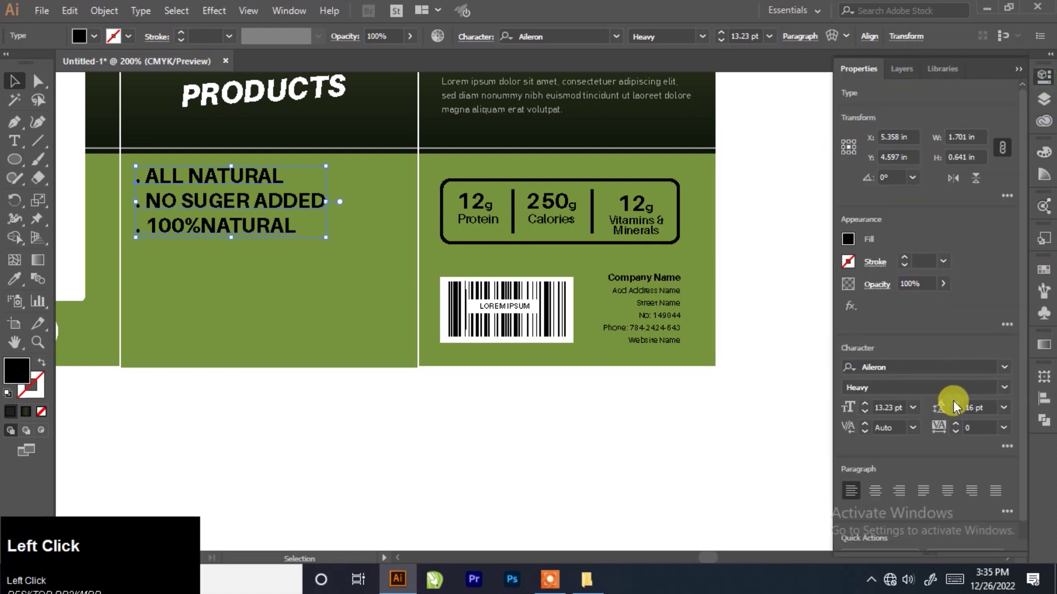
Add a placeholder paragraph below the bullets and fade it to 70% opacity.
{"action": "scroll", "scroll_direction": "down", "scroll_amount": 3}
{"action": "scroll", "scroll_direction": "up", "scroll_amount": 3}
{"action": "scroll", "scroll_direction": "up", "scroll_amount": 3}
{"action": "left_click", "coordinate": [533, 107]}
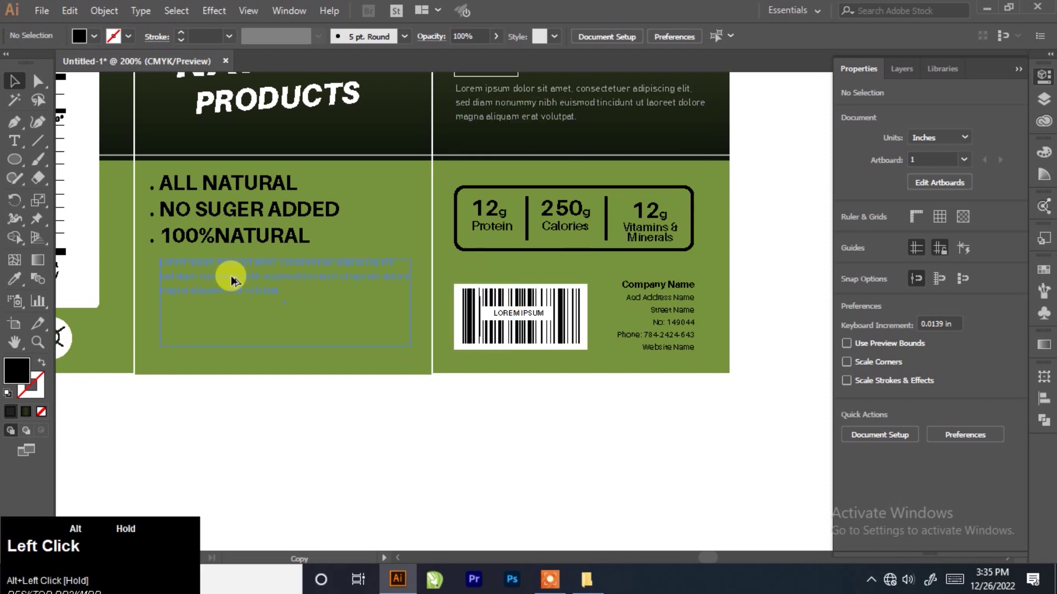
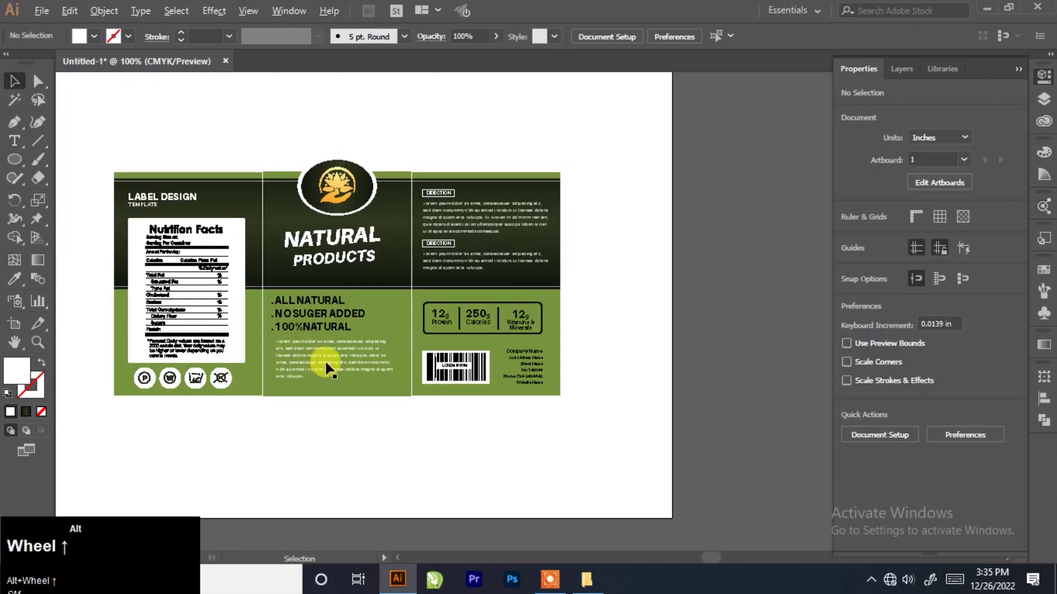
{"action": "left_click", "coordinate": [58, 396]}
{"action": "left_click", "coordinate": [59, 395]}
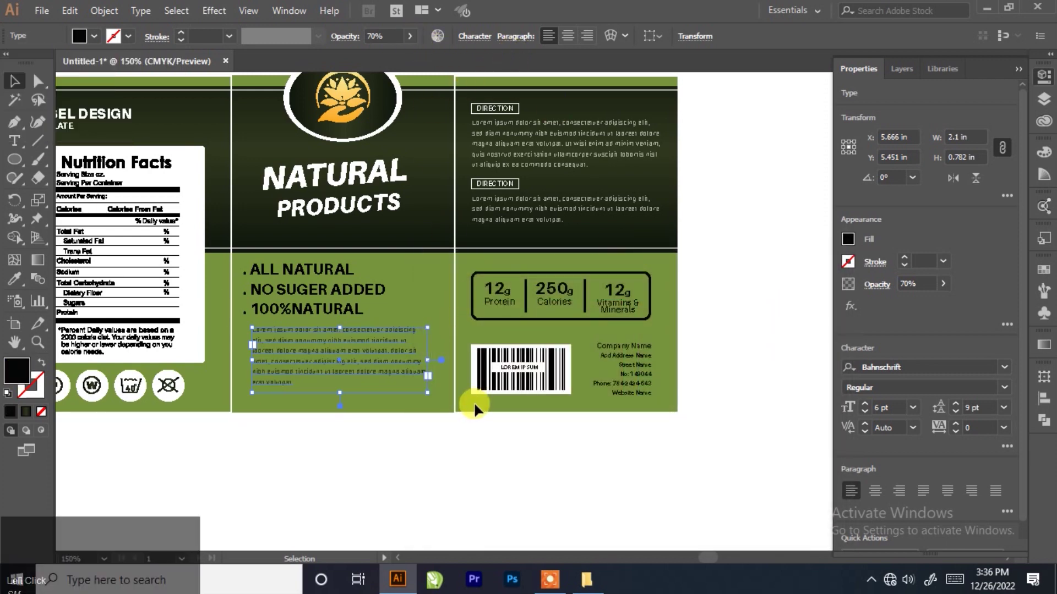
{"action": "double_click", "coordinate": [462, 449]}
{"action": "scroll", "scroll_direction": "up", "scroll_amount": 3}
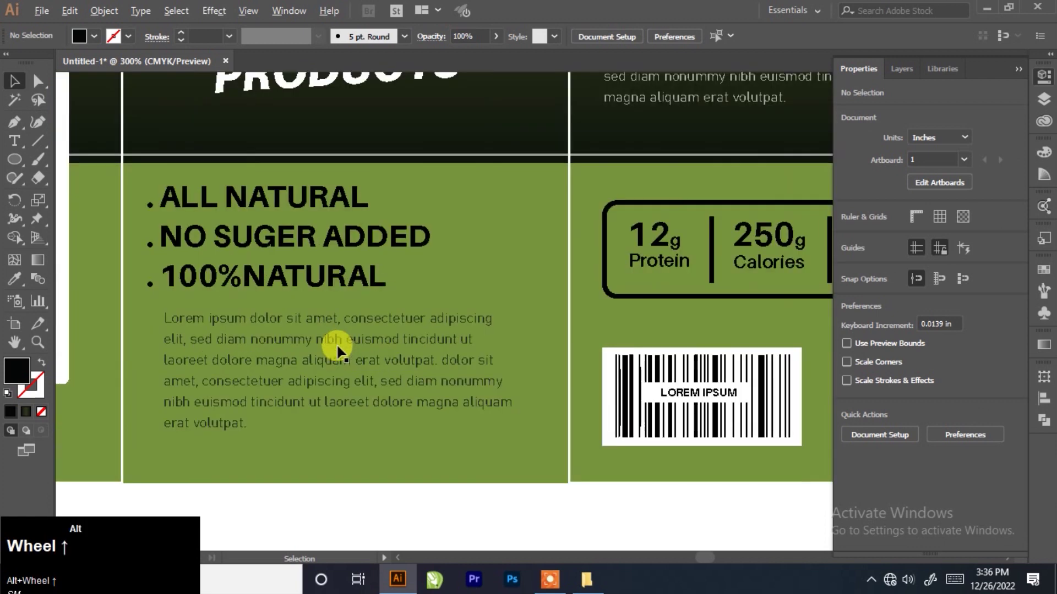
{"action": "scroll", "scroll_direction": "down", "scroll_amount": 3}
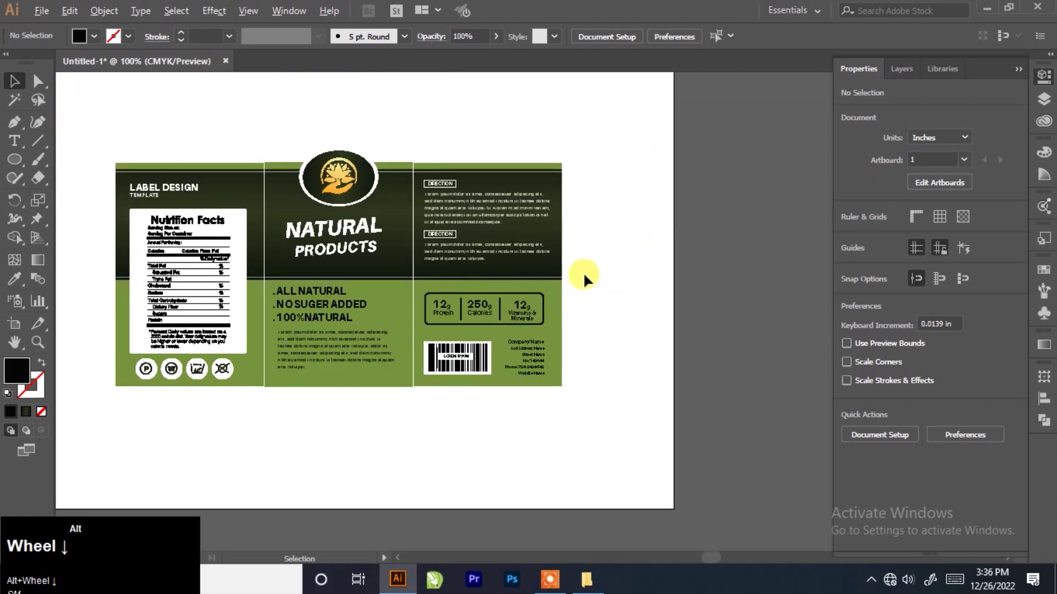
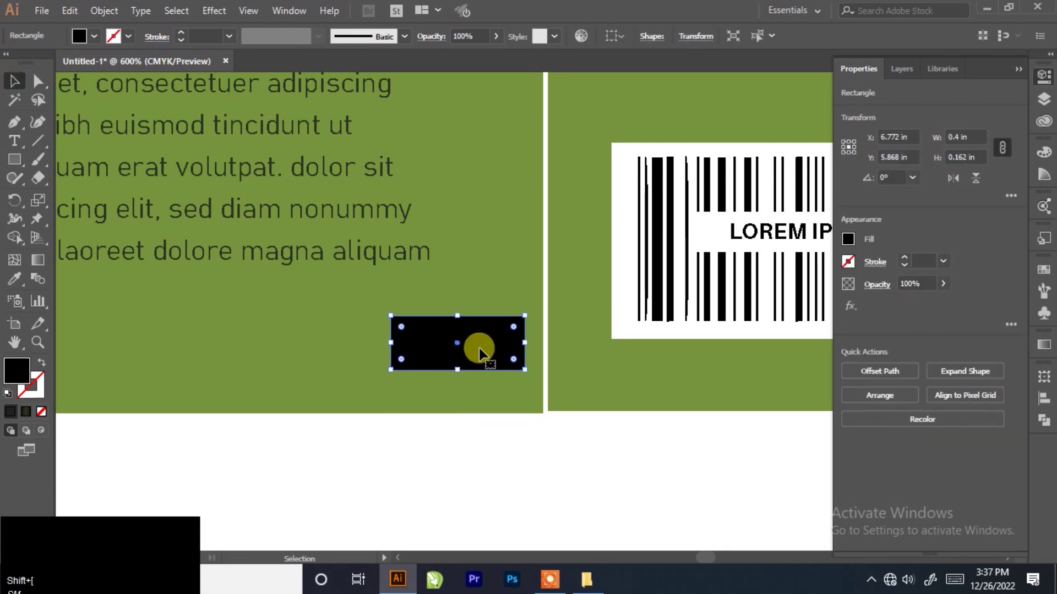
Move the white 400g text onto the black tag at the panel's bottom.
{"action": "left_click_drag", "start_coordinate": [478, 400], "coordinate": [483, 336]}
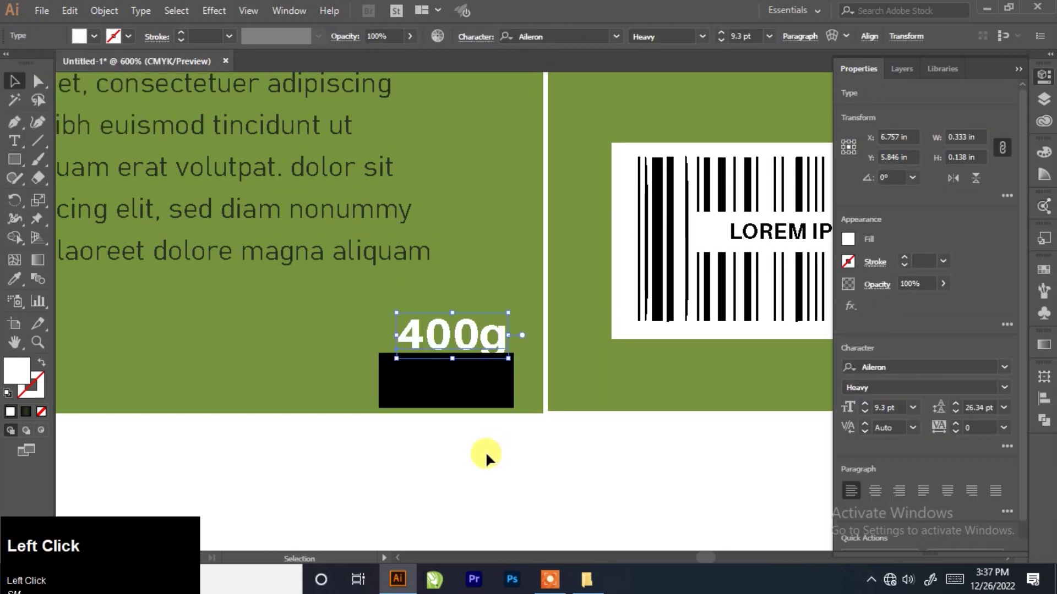
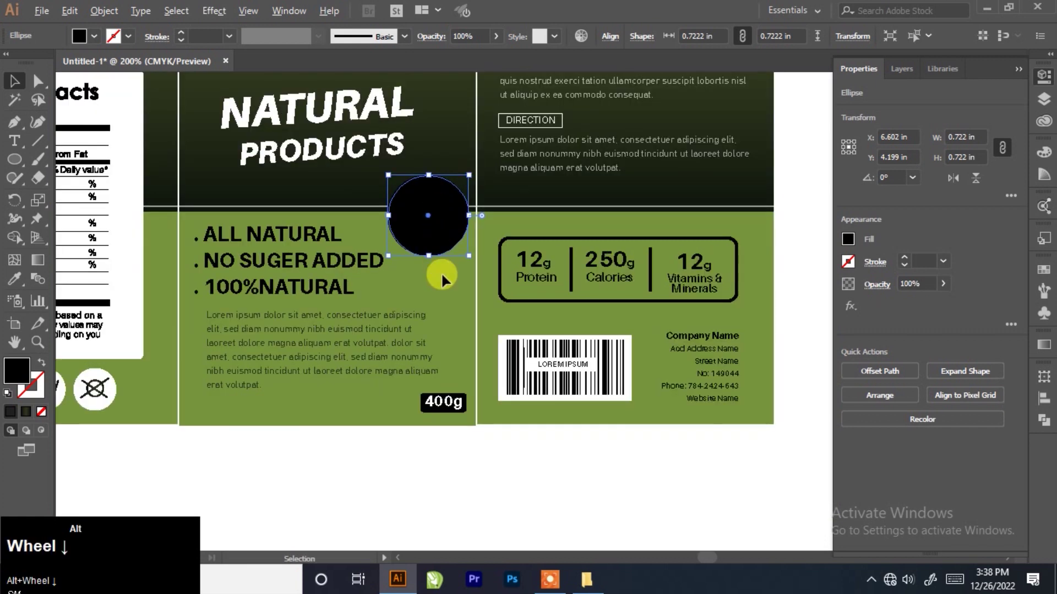
Fill the badge circle with a linear orange gradient and adjust its angle across the circle.
{"action": "scroll", "scroll_direction": "up", "scroll_amount": 3}
{"action": "left_click", "coordinate": [18, 290]}
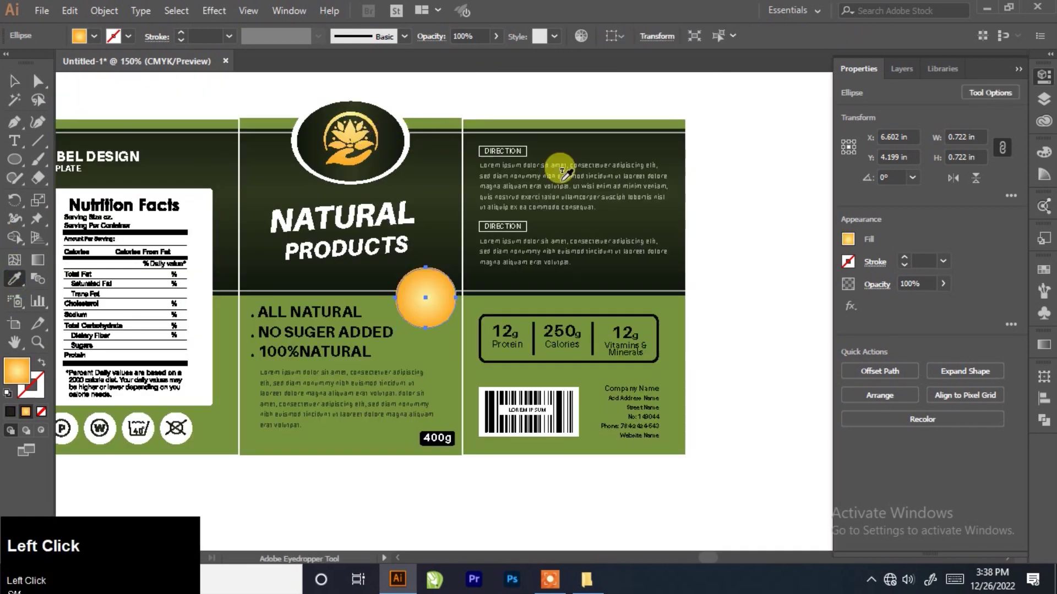
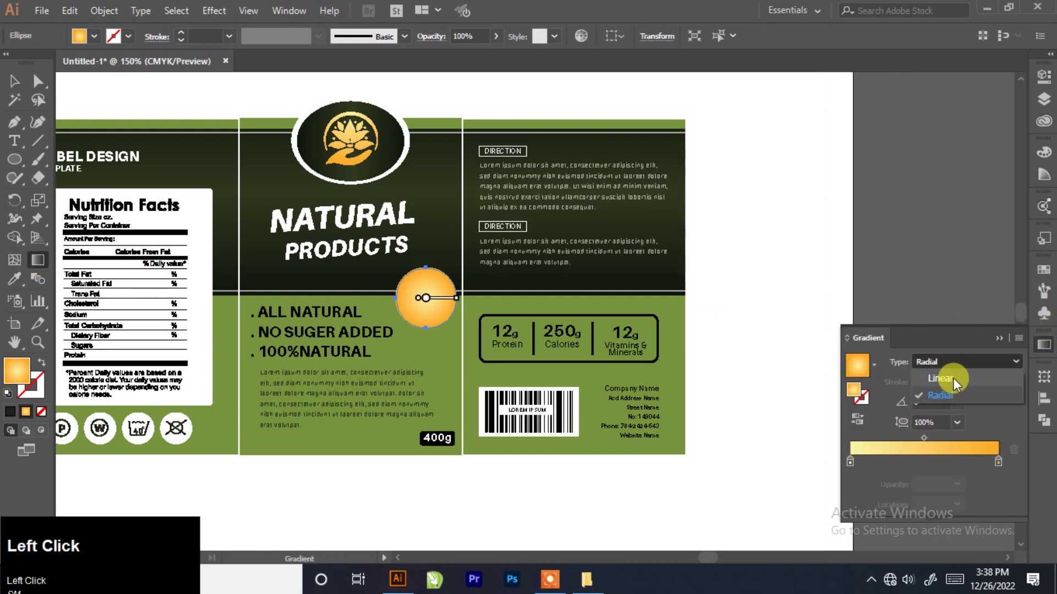
{"action": "scroll", "scroll_direction": "up", "scroll_amount": 3}
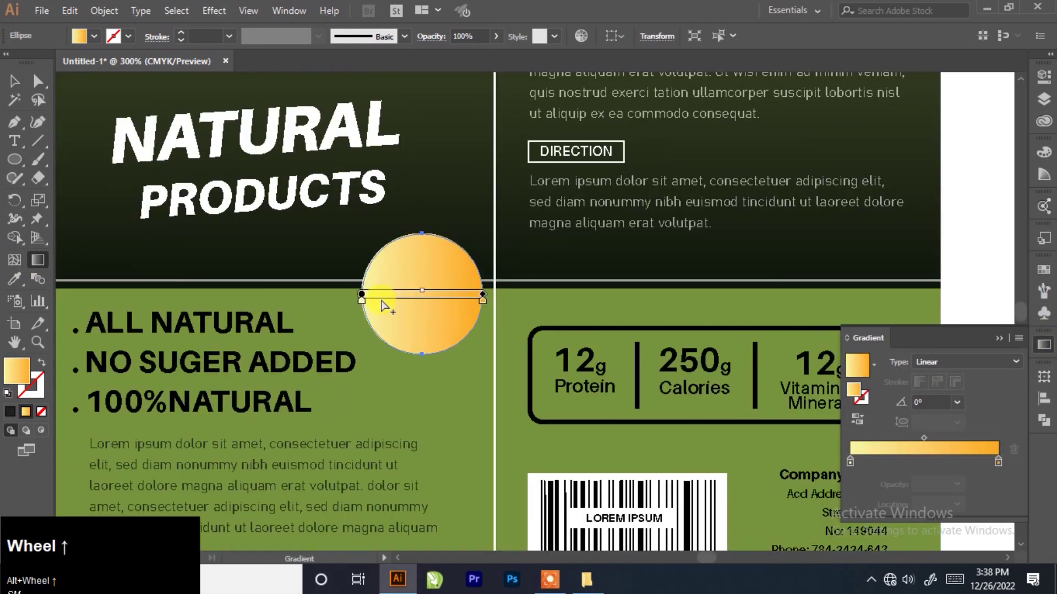
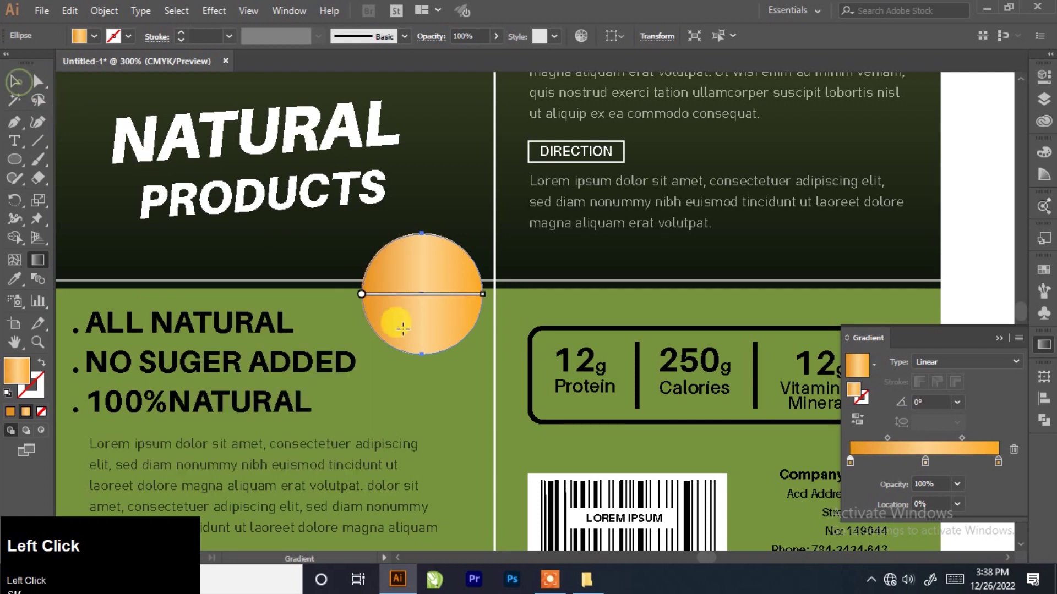
{"action": "scroll", "scroll_direction": "up", "scroll_amount": 3}
{"action": "left_click_drag", "start_coordinate": [411, 345], "coordinate": [383, 345]}
{"action": "scroll", "scroll_direction": "down", "scroll_amount": 3}
{"action": "scroll", "scroll_direction": "up", "scroll_amount": 3}
Copy the gradient circle, paste it in back and scale it up into an orange rim.
{"action": "left_click", "coordinate": [440, 249]}
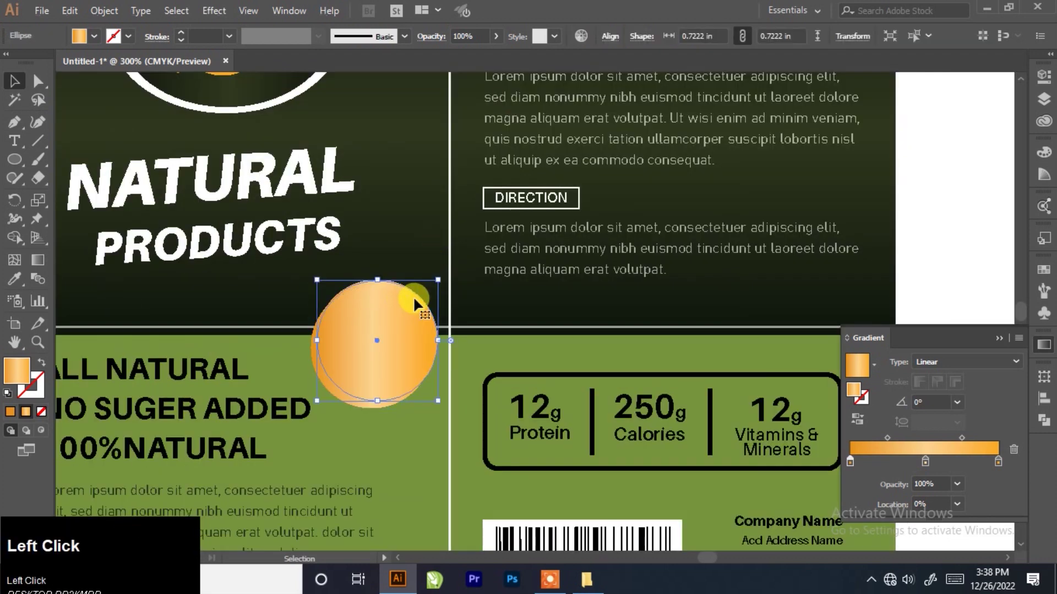
{"action": "key", "text": "F7"}
{"action": "left_click", "coordinate": [13, 417]}
{"action": "scroll", "scroll_direction": "down", "scroll_amount": 3}
{"action": "scroll", "scroll_direction": "up", "scroll_amount": 3}
{"action": "left_click_drag", "start_coordinate": [390, 338], "coordinate": [427, 234]}
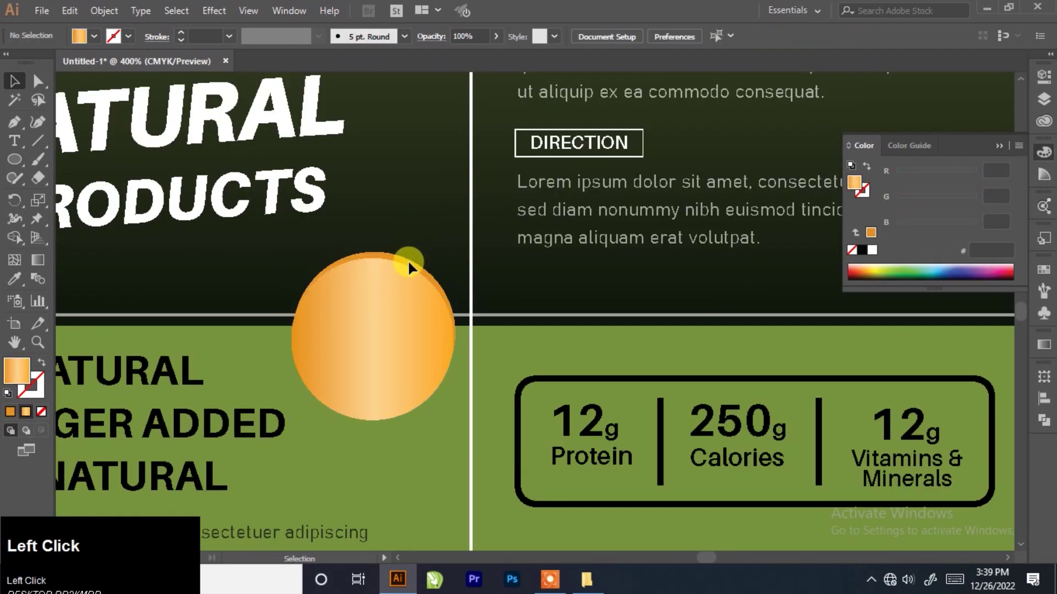
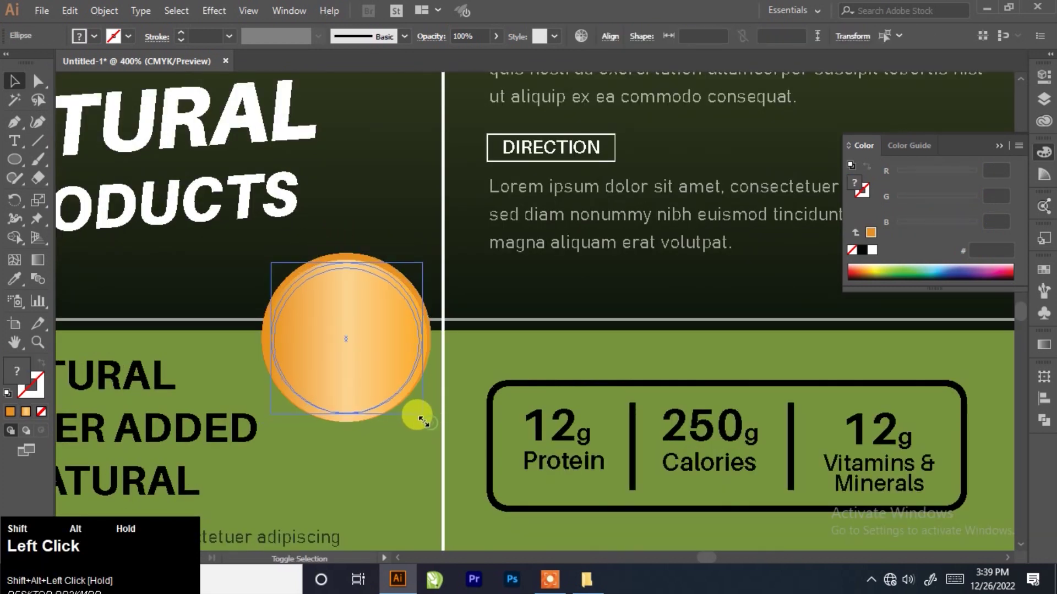
{"action": "scroll", "scroll_direction": "down", "scroll_amount": 3}
{"action": "scroll", "scroll_direction": "up", "scroll_amount": 3}
{"action": "left_click_drag", "start_coordinate": [355, 241], "coordinate": [447, 200]}
{"action": "scroll", "scroll_direction": "down", "scroll_amount": 3}
{"action": "scroll", "scroll_direction": "up", "scroll_amount": 3}
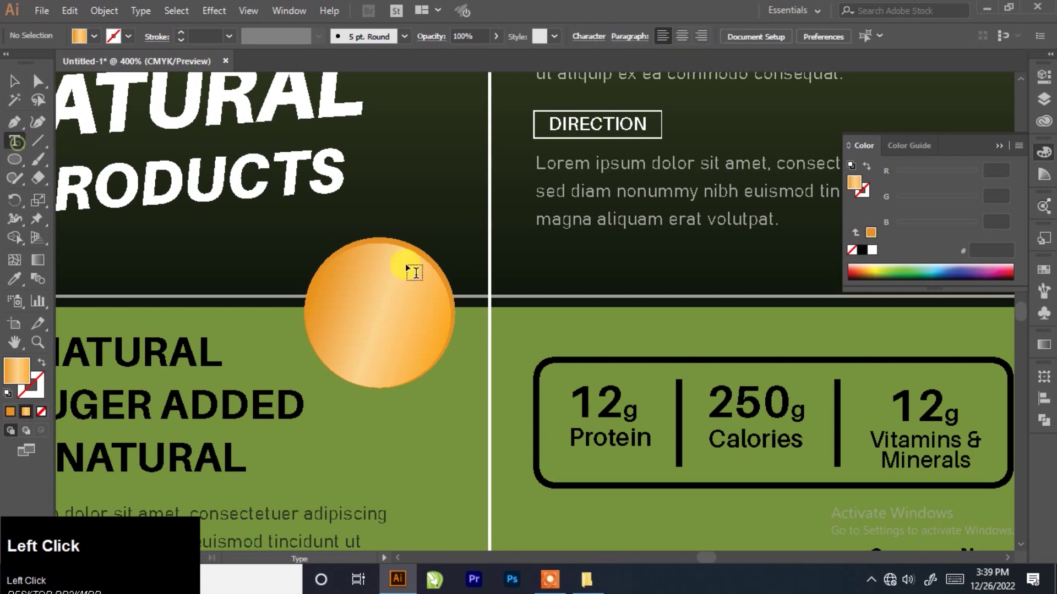
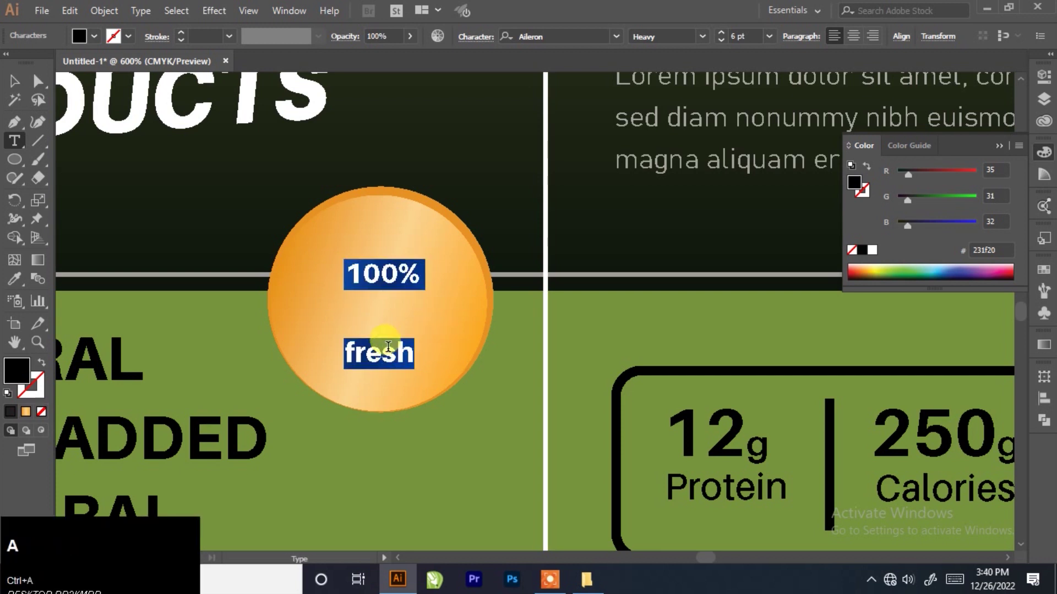
Set the 100% FRESH badge text in All Caps with reduced leading between the two lines.
{"action": "left_click", "coordinate": [142, 15]}
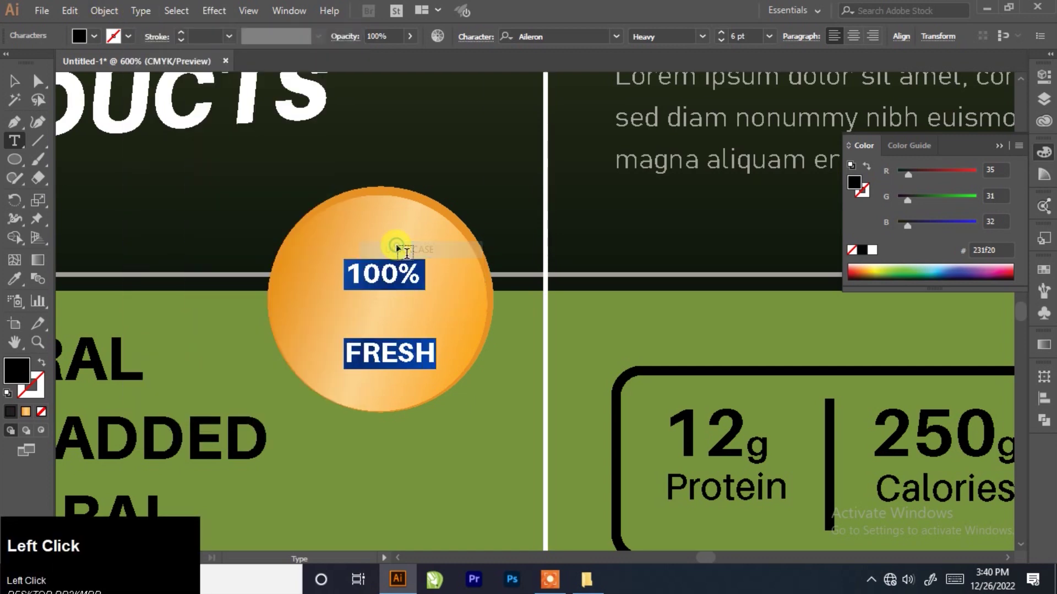
{"action": "left_click", "coordinate": [1049, 87]}
{"action": "left_click", "coordinate": [958, 415]}
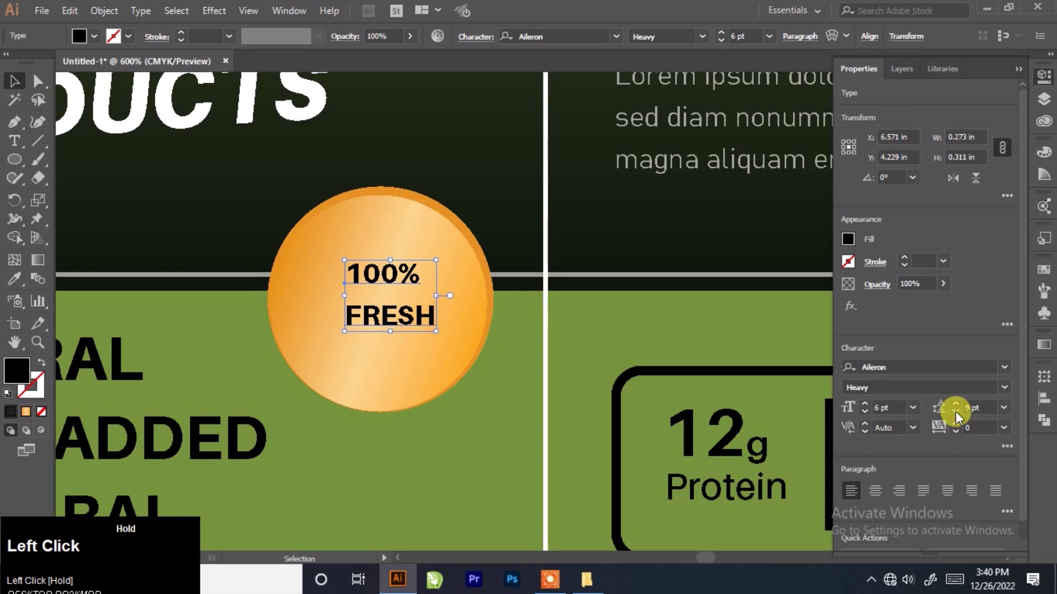
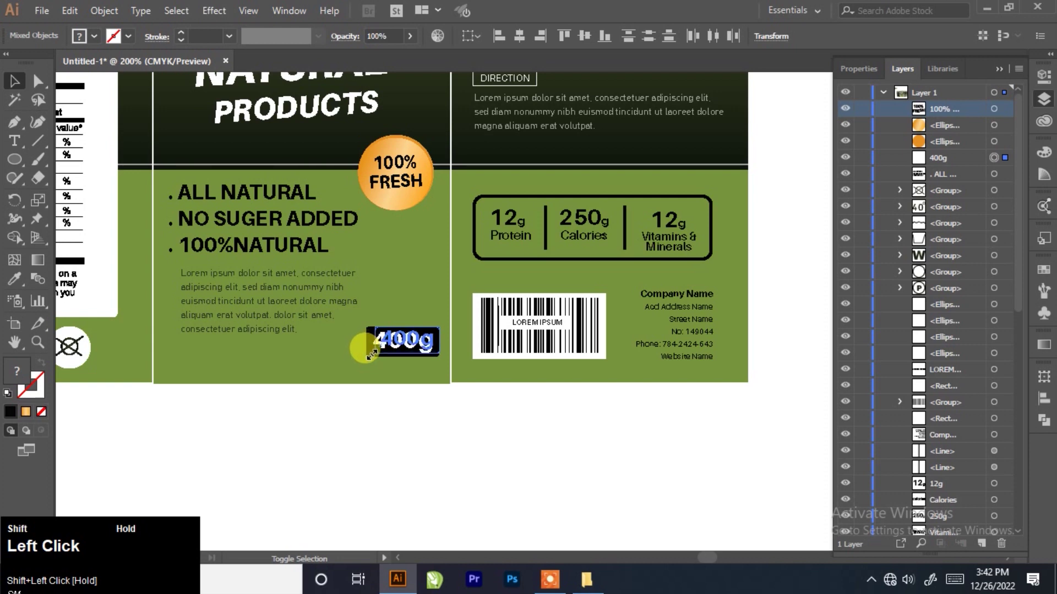
{"action": "scroll", "scroll_direction": "down", "scroll_amount": 3}
{"action": "scroll", "scroll_direction": "up", "scroll_amount": 3}
{"action": "left_click", "coordinate": [447, 476]}
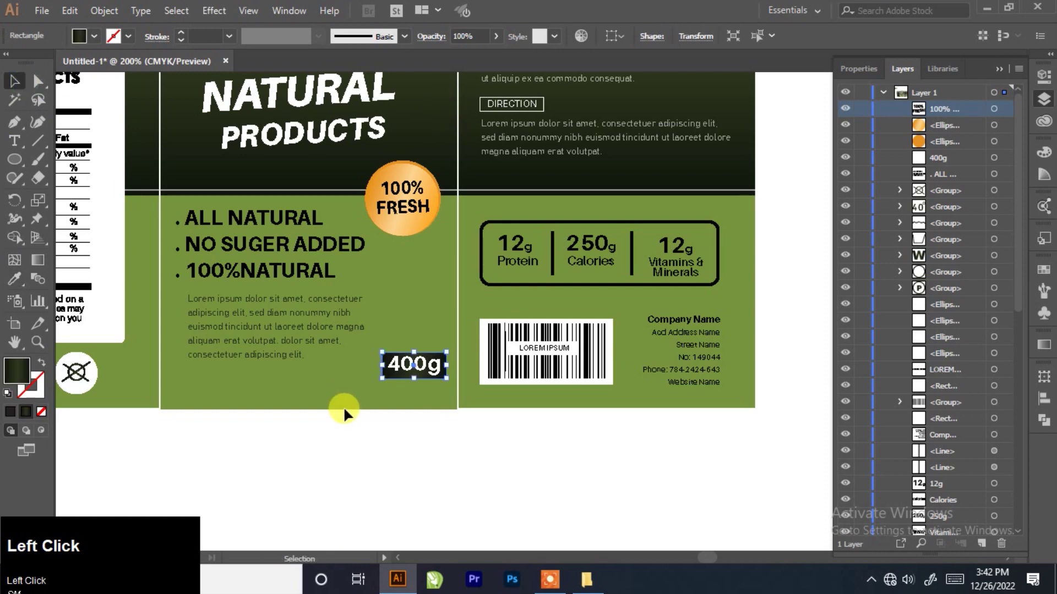
{"action": "scroll", "scroll_direction": "up", "scroll_amount": 3}
{"action": "scroll", "scroll_direction": "down", "scroll_amount": 3}
{"action": "scroll", "scroll_direction": "up", "scroll_amount": 3}
{"action": "scroll", "scroll_direction": "down", "scroll_amount": 3}
{"action": "scroll", "scroll_direction": "up", "scroll_amount": 3}
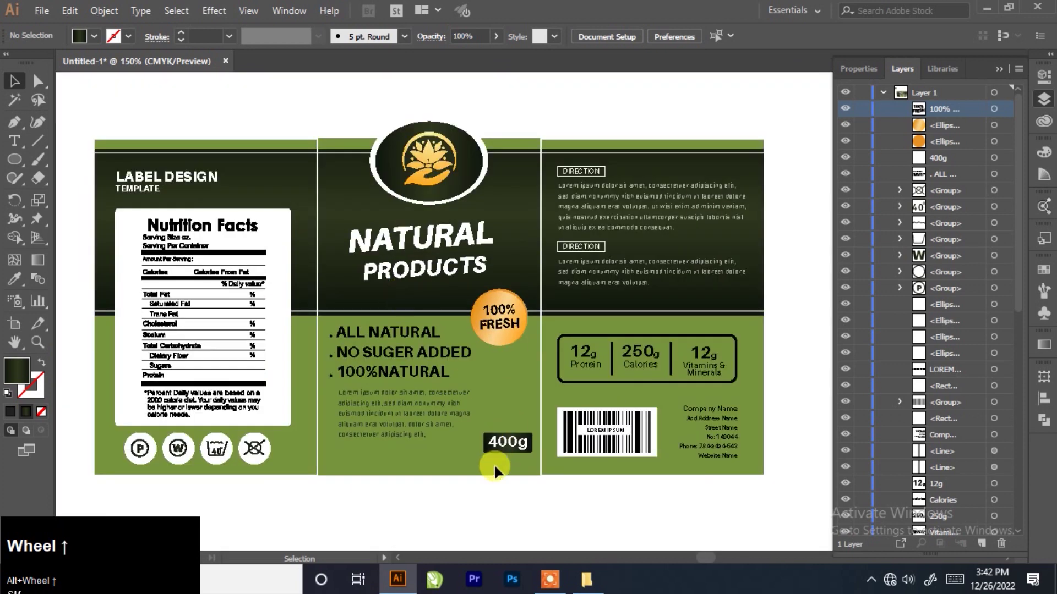
{"action": "scroll", "scroll_direction": "down", "scroll_amount": 3}
{"action": "scroll", "scroll_direction": "up", "scroll_amount": 3}
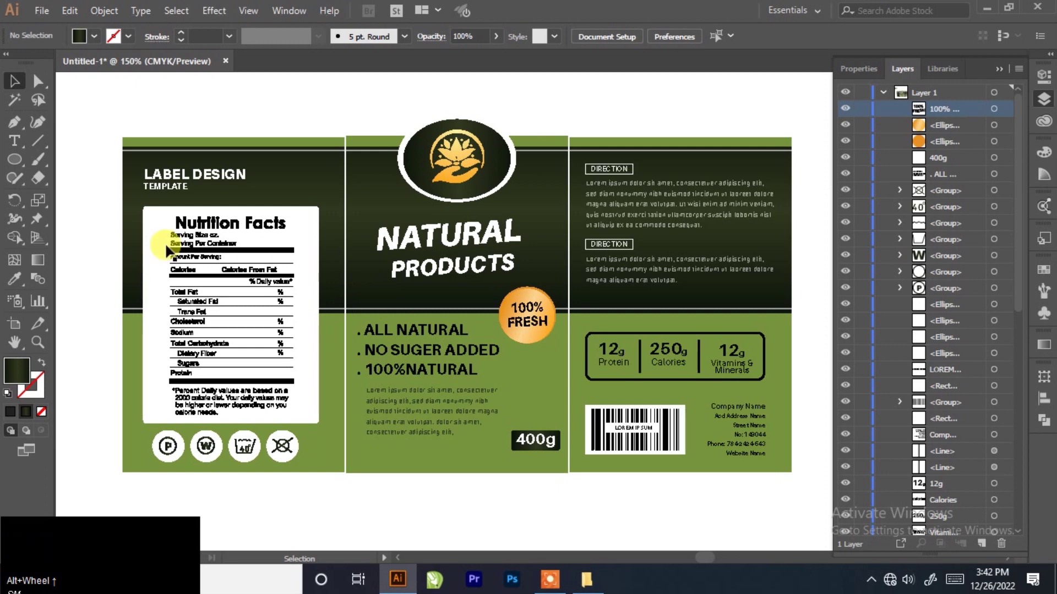
{"action": "key", "text": "F7"}
{"action": "scroll", "scroll_direction": "up", "scroll_amount": 3}
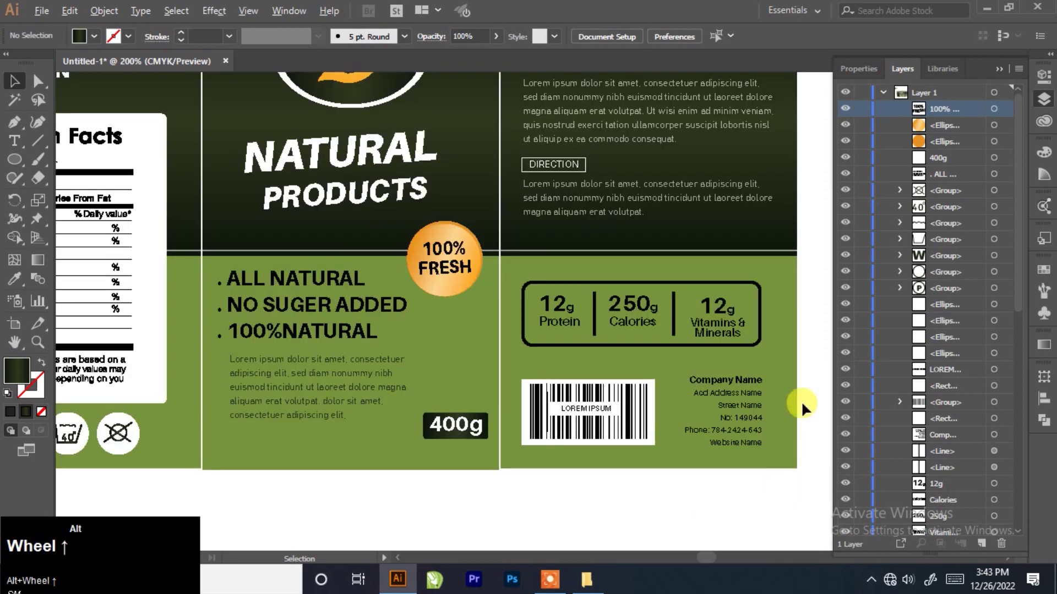
{"action": "scroll", "scroll_direction": "down", "scroll_amount": 3}
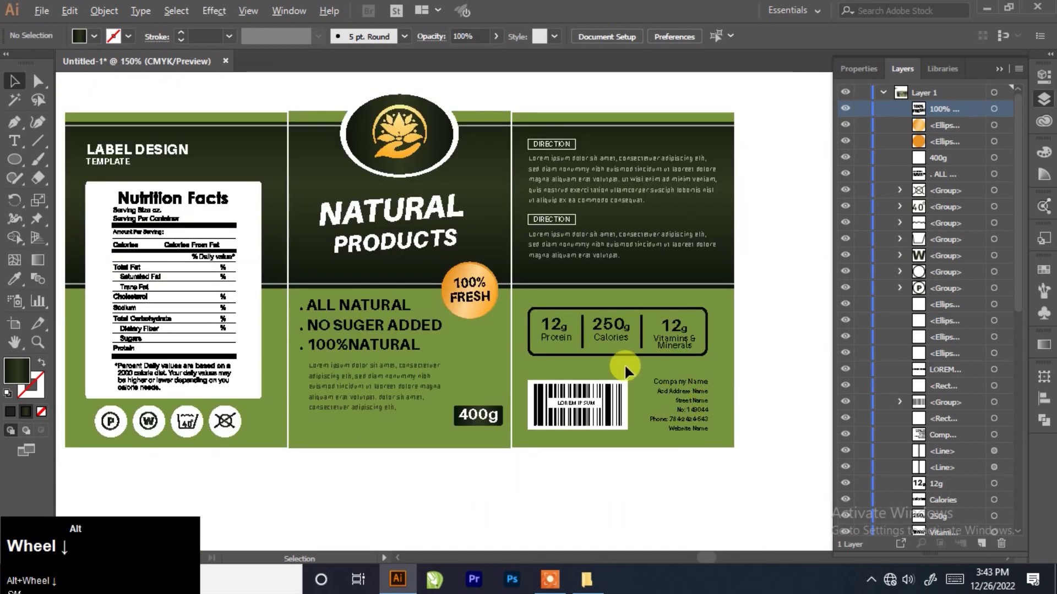
{"action": "scroll", "scroll_direction": "up", "scroll_amount": 3}
Retype the second DIRECTION heading as INGREDIENTS.
{"action": "scroll", "scroll_direction": "up", "scroll_amount": 3}
{"action": "left_click", "coordinate": [485, 276]}
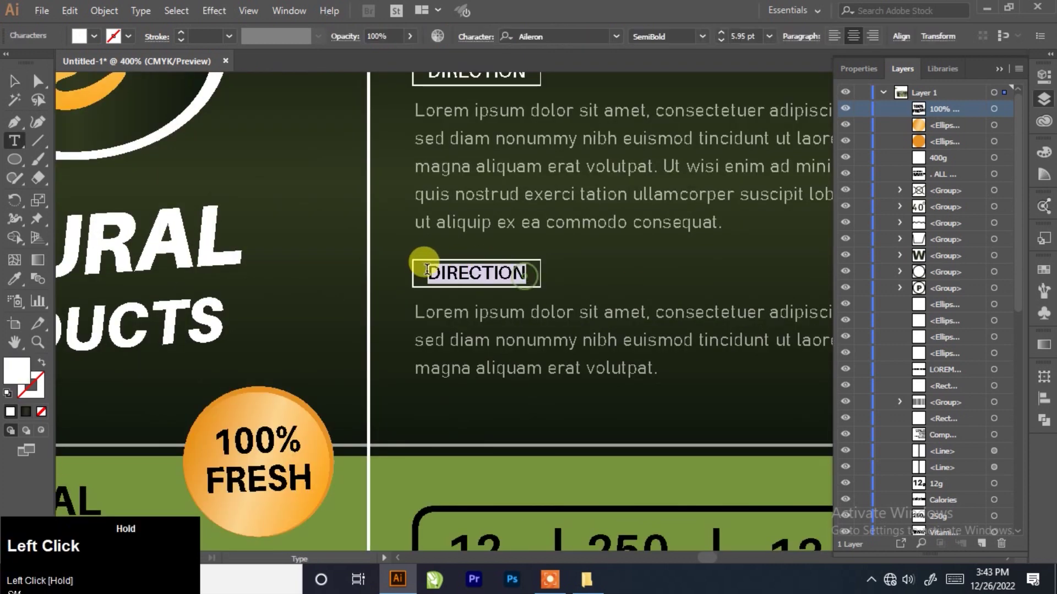
{"action": "type", "text": "in"}
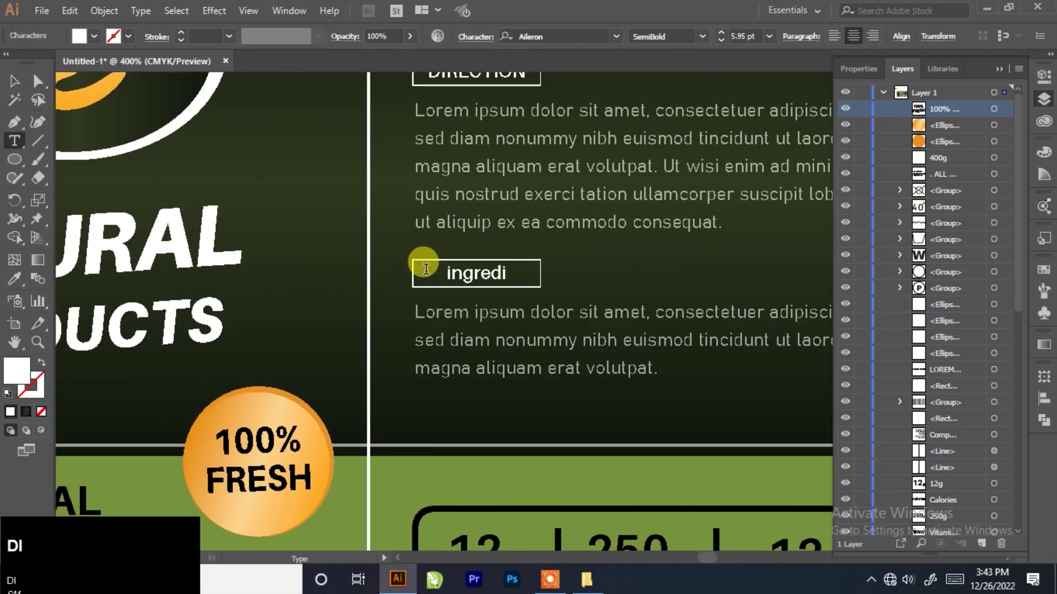
{"action": "type", "text": "nts"}
{"action": "left_click", "coordinate": [116, 12]}
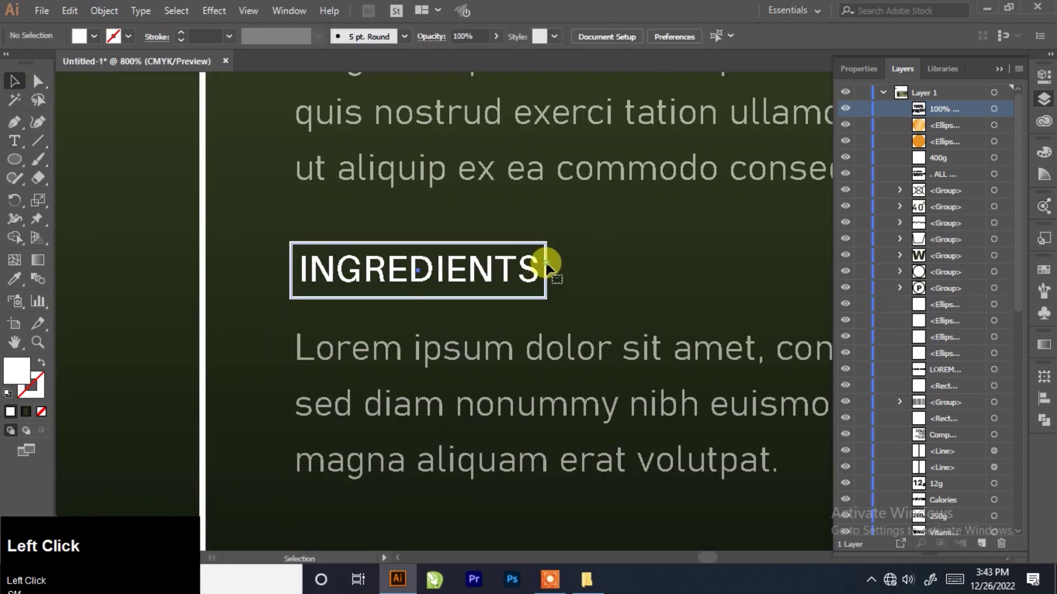
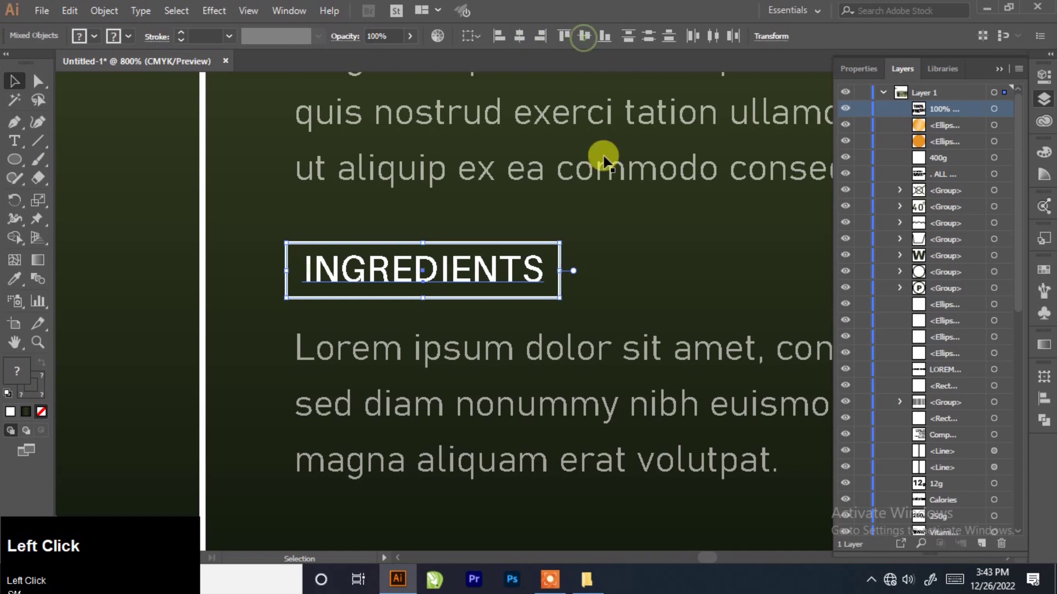
Resize the outline box to fit INGREDIENTS and centre the heading horizontally within it.
{"action": "scroll", "scroll_direction": "down", "scroll_amount": 3}
{"action": "scroll", "scroll_direction": "up", "scroll_amount": 3}
{"action": "left_click_drag", "start_coordinate": [474, 281], "coordinate": [526, 297]}
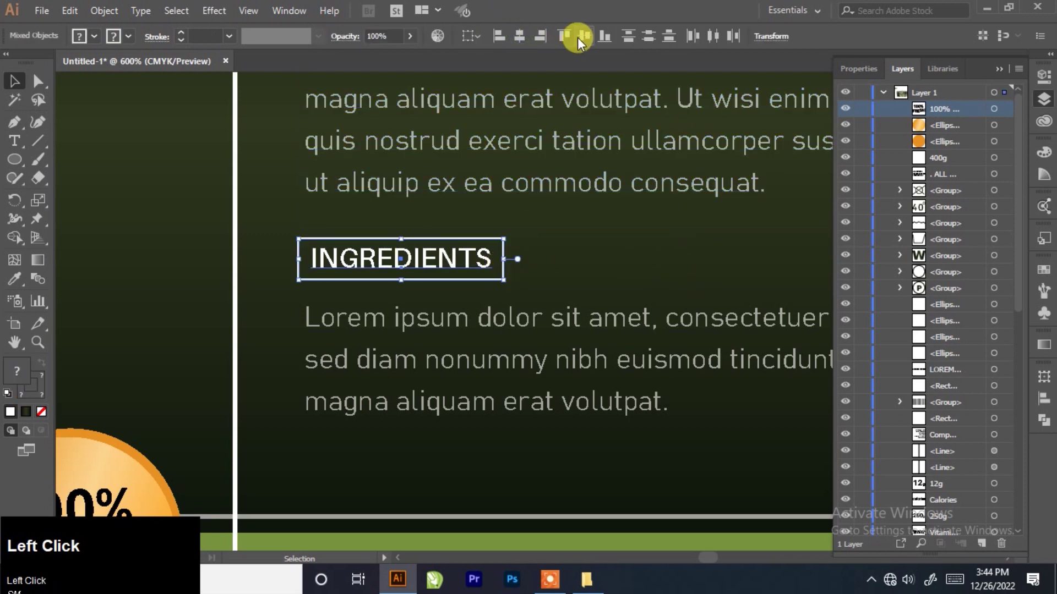
{"action": "key", "text": "Right"}
{"action": "left_click", "coordinate": [567, 253]}
{"action": "scroll", "scroll_direction": "down", "scroll_amount": 3}
{"action": "scroll", "scroll_direction": "up", "scroll_amount": 3}
{"action": "scroll", "scroll_direction": "down", "scroll_amount": 3}
{"action": "scroll", "scroll_direction": "up", "scroll_amount": 3}
{"action": "left_click", "coordinate": [485, 121]}
{"action": "scroll", "scroll_direction": "up", "scroll_amount": 3}
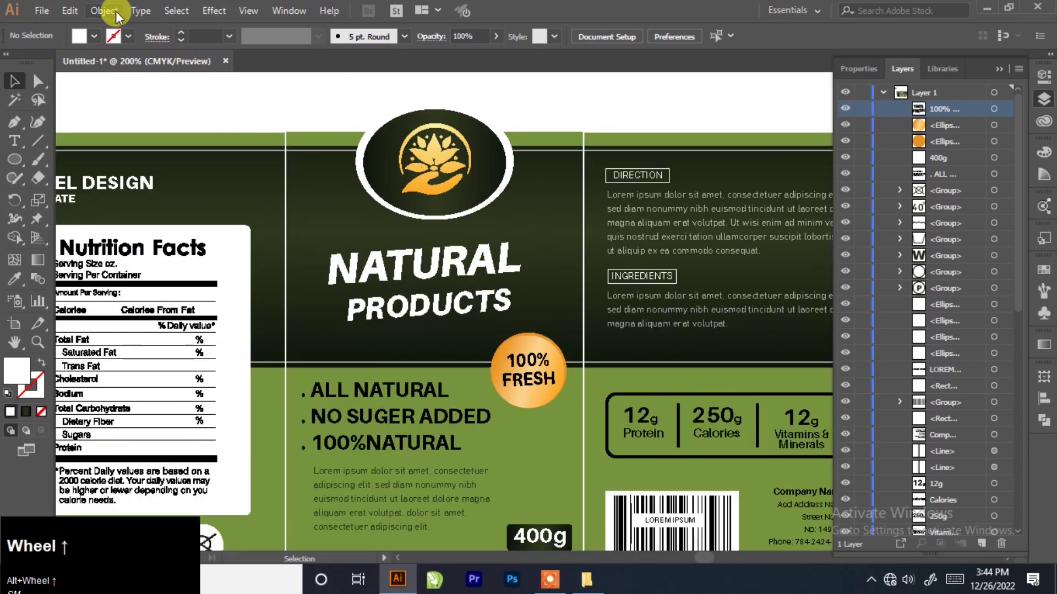
{"action": "left_click", "coordinate": [109, 13]}
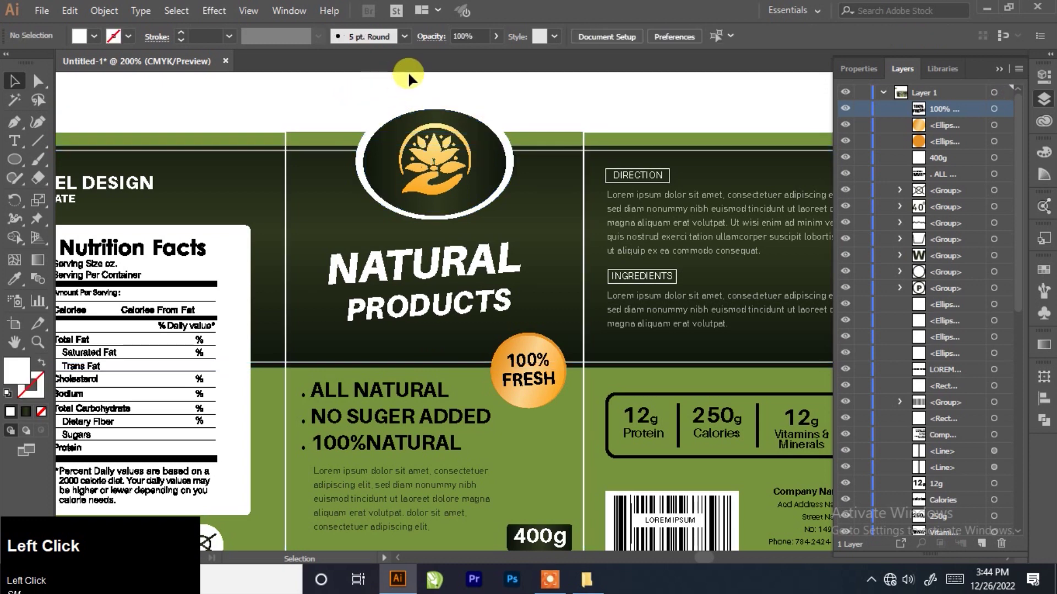
{"action": "scroll", "scroll_direction": "up", "scroll_amount": 3}
{"action": "left_click", "coordinate": [292, 180]}
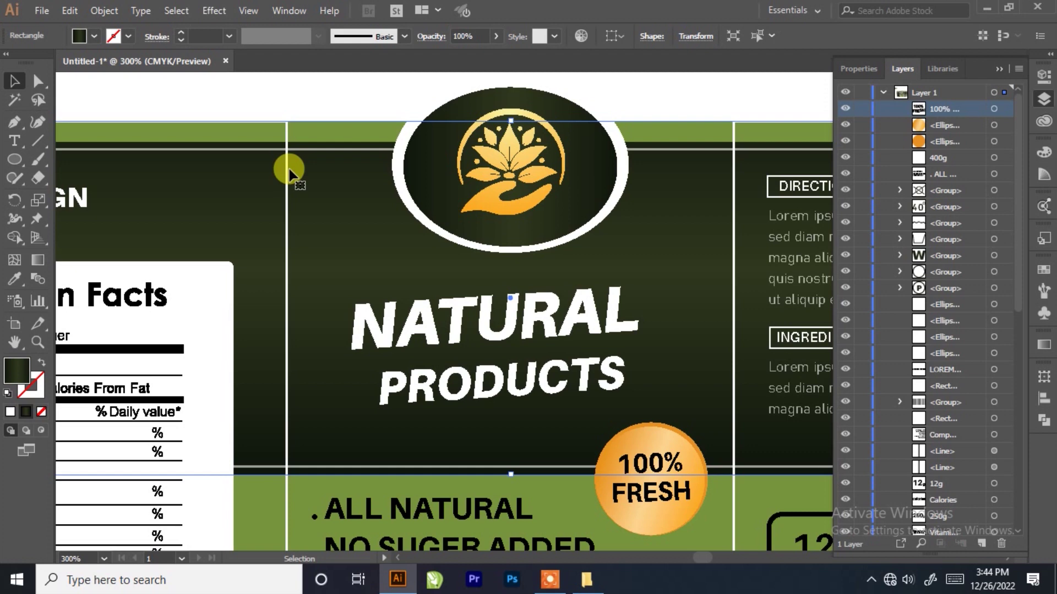
{"action": "left_click", "coordinate": [321, 94]}
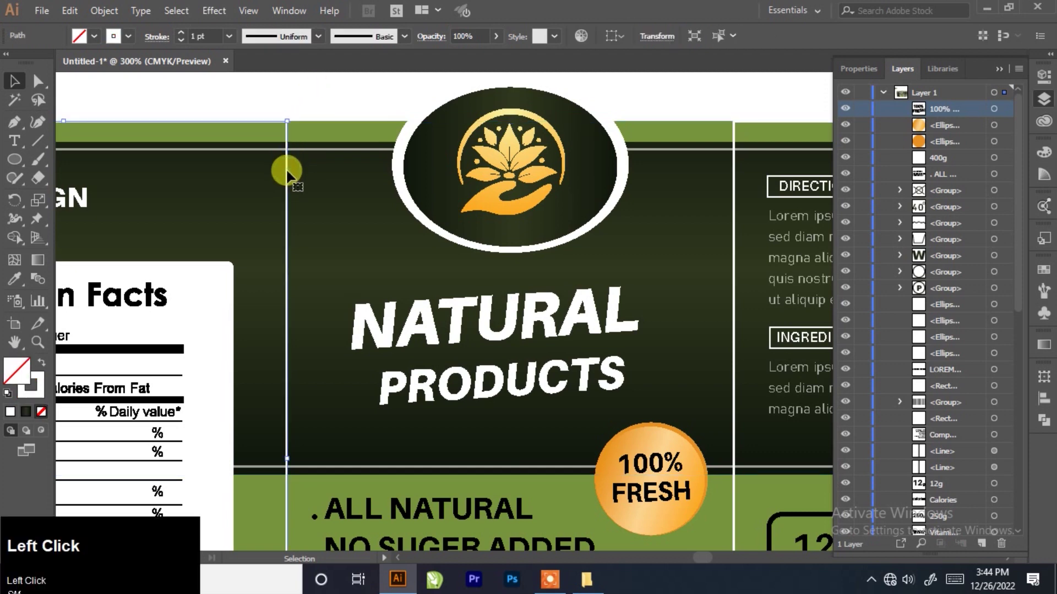
{"action": "key", "text": "Delete"}
{"action": "scroll", "scroll_direction": "down", "scroll_amount": 3}
{"action": "left_click", "coordinate": [535, 97]}
{"action": "scroll", "scroll_direction": "up", "scroll_amount": 3}
{"action": "left_click", "coordinate": [517, 190]}
{"action": "key", "text": "Delete"}
{"action": "scroll", "scroll_direction": "down", "scroll_amount": 3}
{"action": "left_click", "coordinate": [491, 163]}
{"action": "scroll", "scroll_direction": "up", "scroll_amount": 3}
{"action": "left_click", "coordinate": [724, 328]}
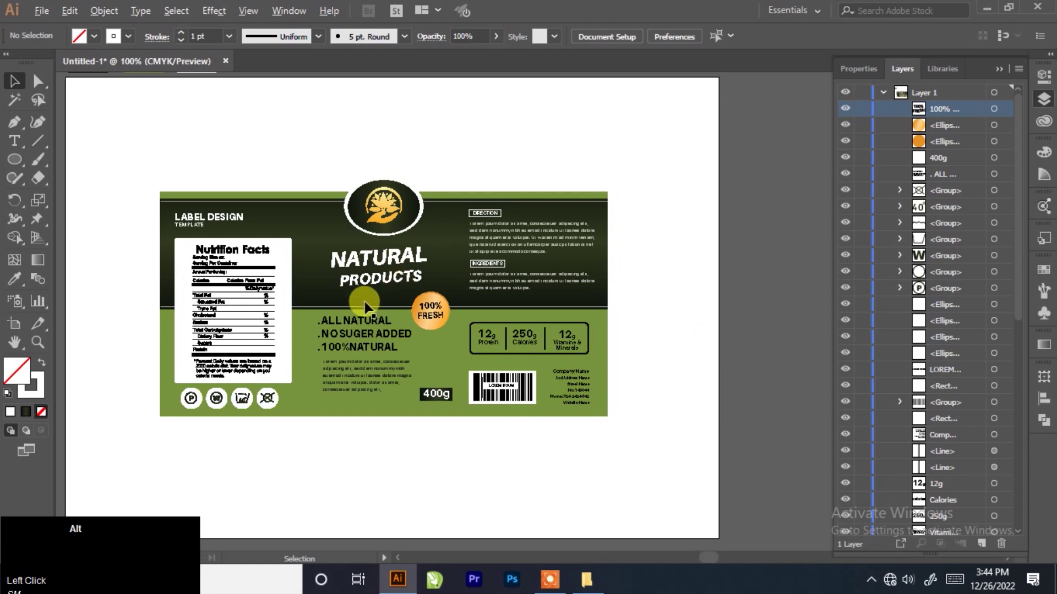
{"action": "scroll", "scroll_direction": "up", "scroll_amount": 3}
{"action": "scroll", "scroll_direction": "down", "scroll_amount": 3}
{"action": "scroll", "scroll_direction": "up", "scroll_amount": 3}
{"action": "left_click", "coordinate": [619, 103]}
{"action": "key", "text": "F7"}
{"action": "scroll", "scroll_direction": "up", "scroll_amount": 3}
{"action": "left_click", "coordinate": [483, 173]}
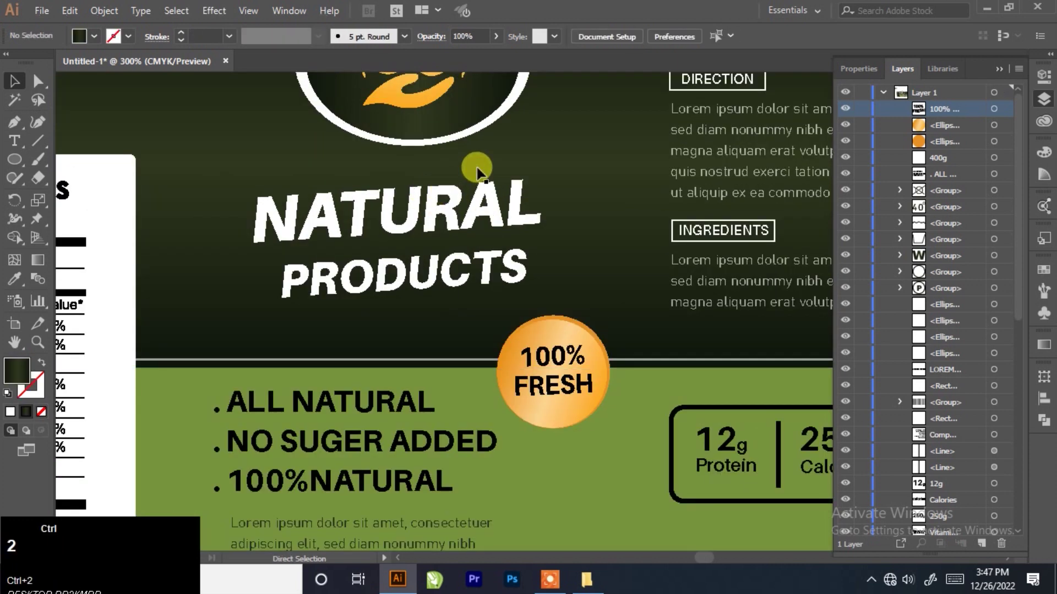
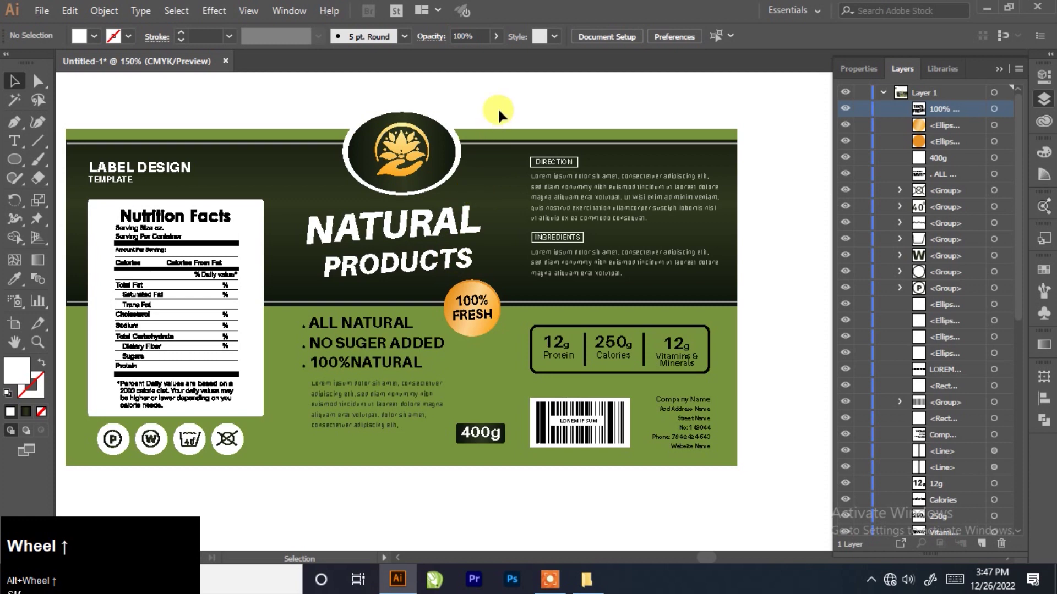
{"action": "left_click", "coordinate": [504, 115]}
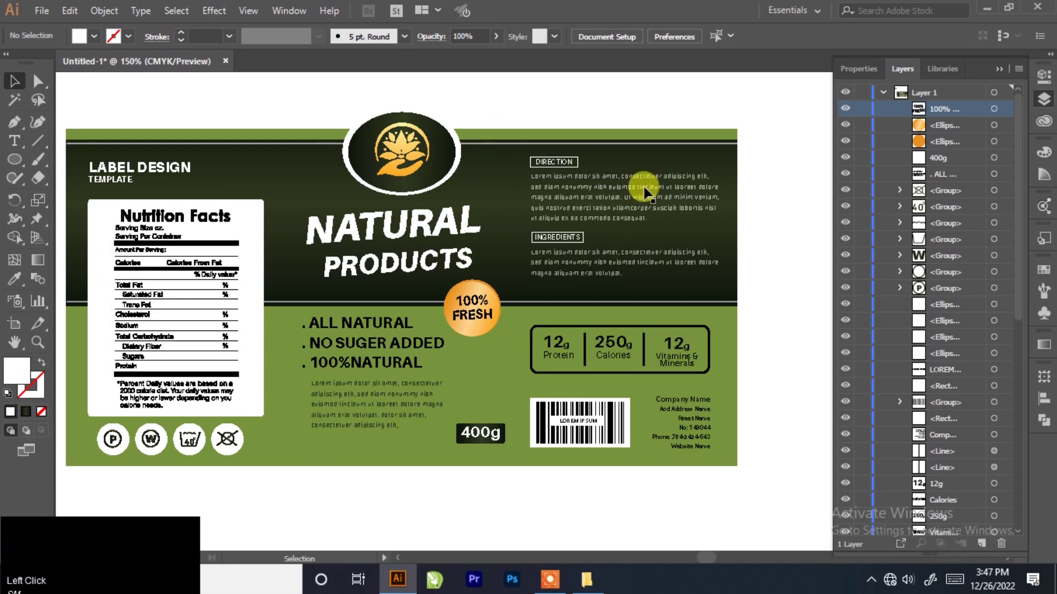
{"action": "left_click", "coordinate": [36, 9]}
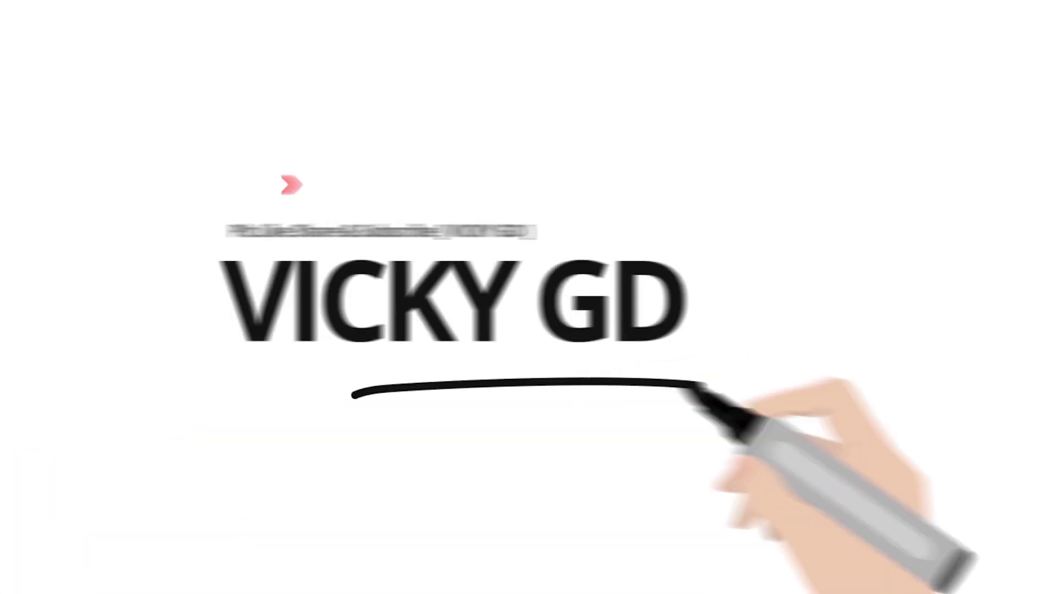